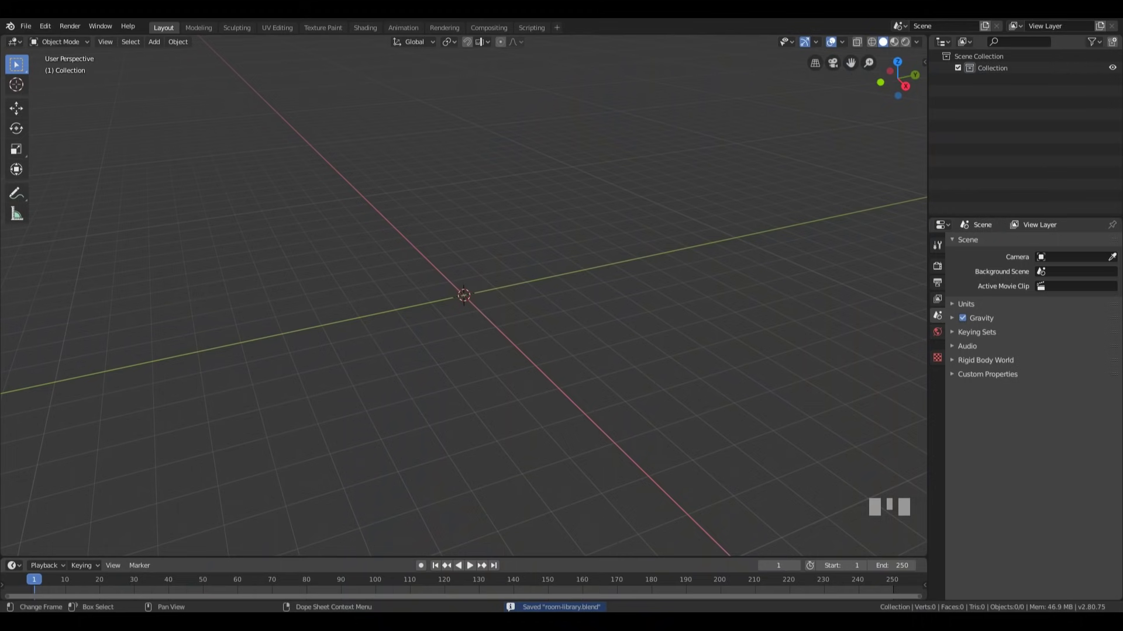
- Add a plane for the floor and scale it up in Edit Mode
key("shift+a")
key("Tab")
key("s")
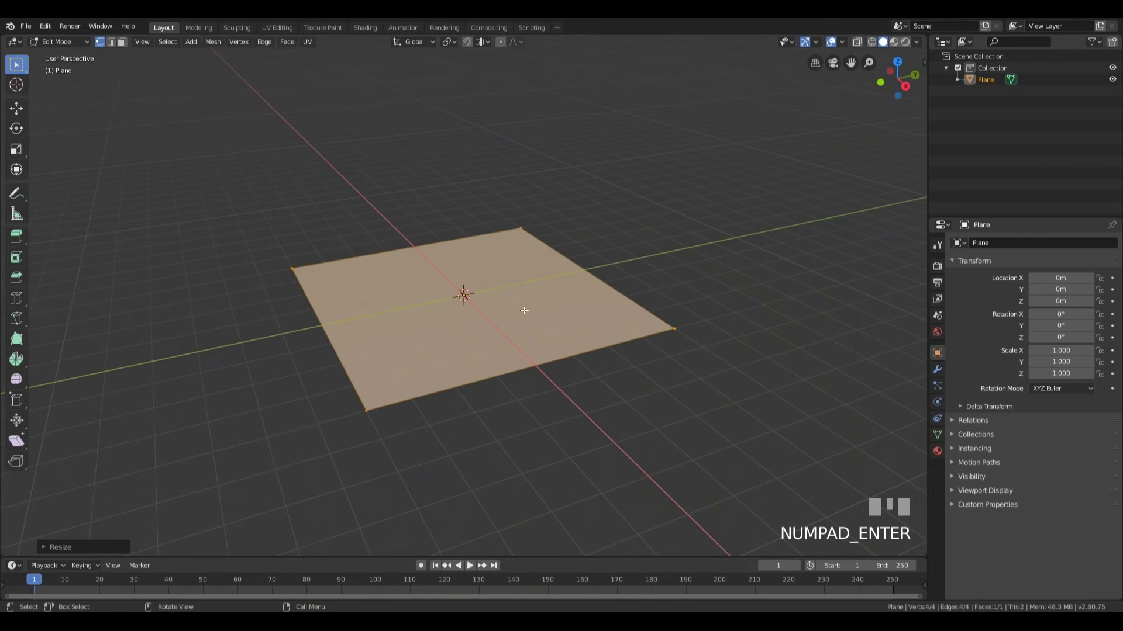
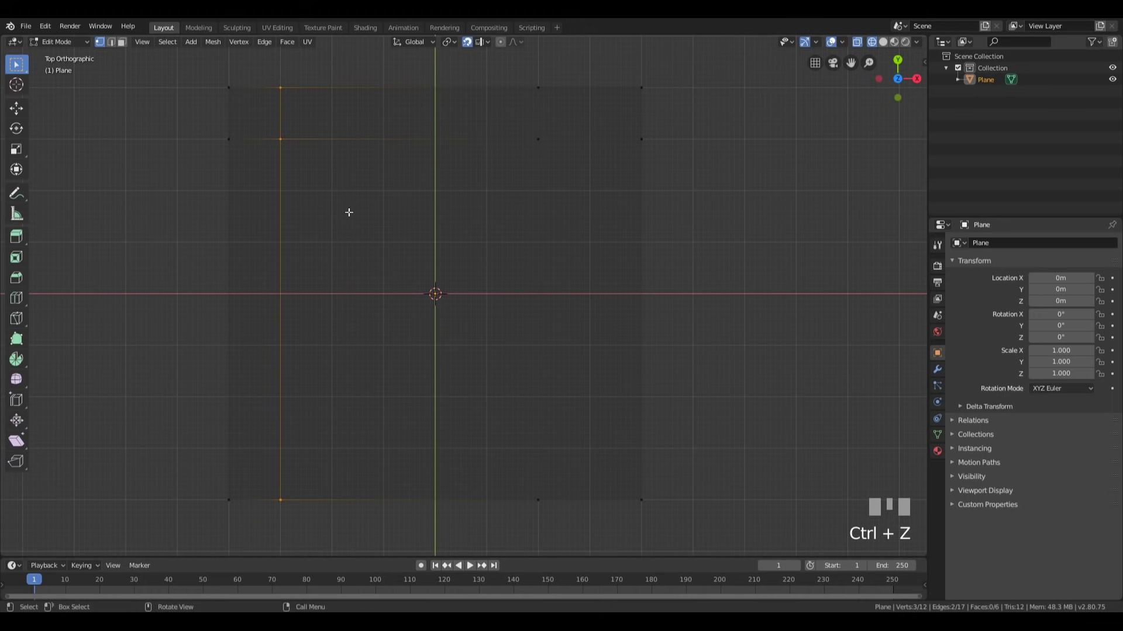
- Cut a loop across the floor plane and slide it 2.5 m along Y for the notch
key("ctrl+r")
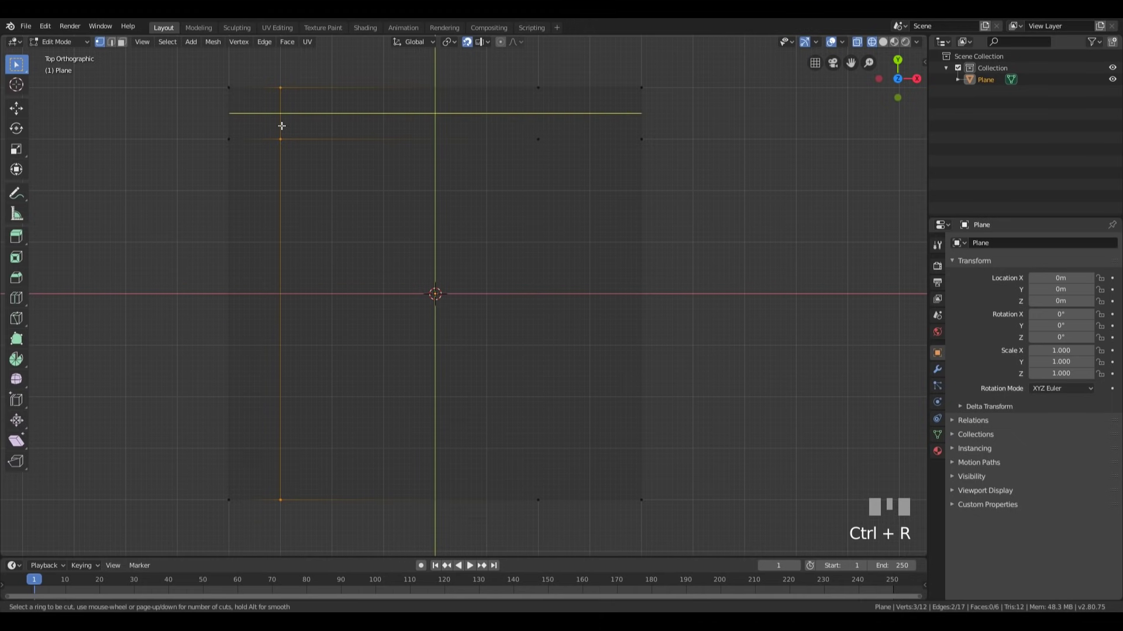
key("Escape")
key("g")
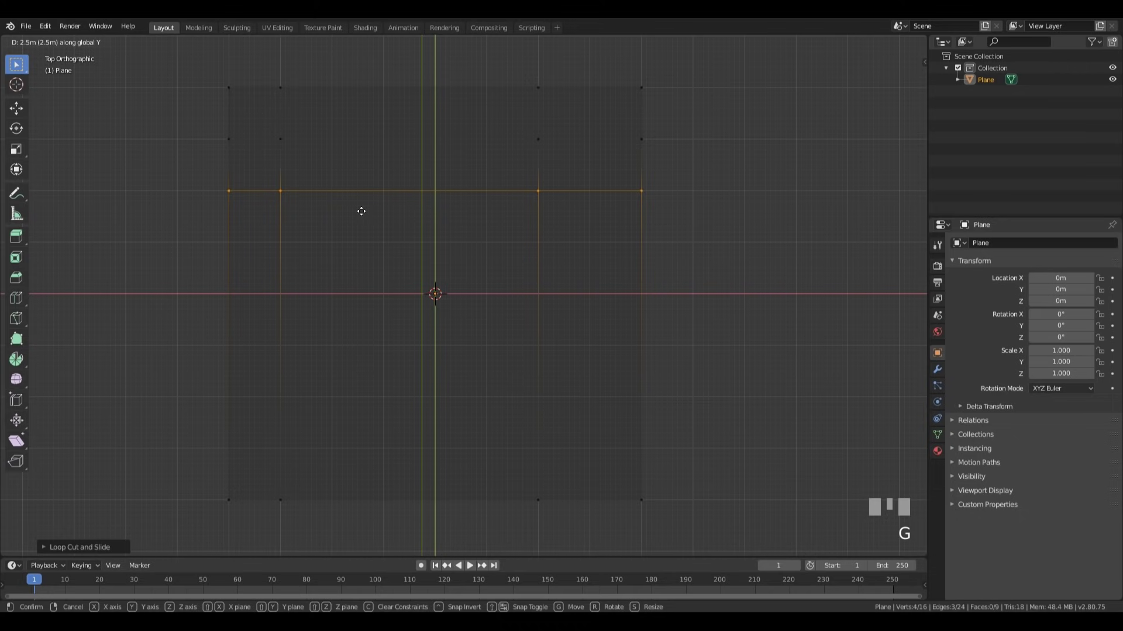
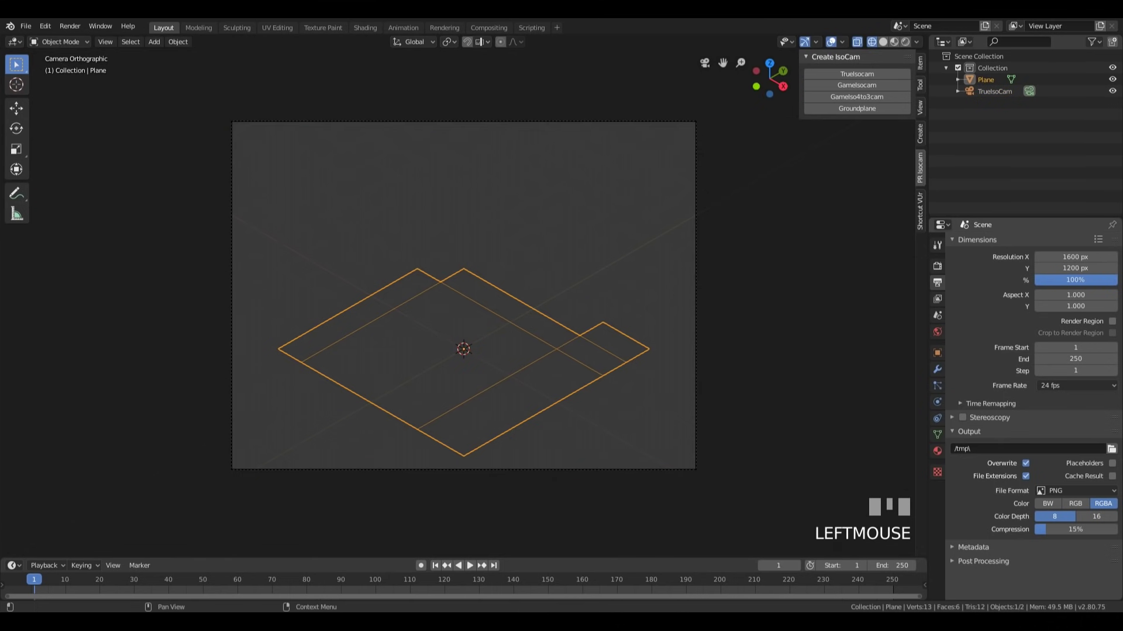
- Extrude the floor's outer edges upward about 8 m into walls
key("Tab")
key("e")
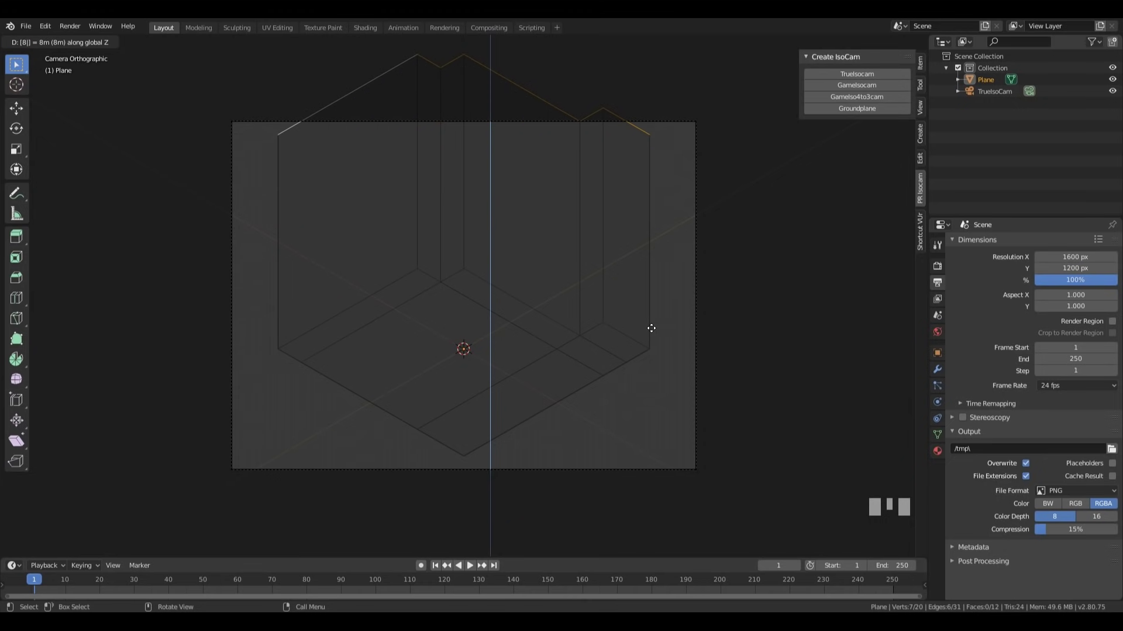
key("Return")
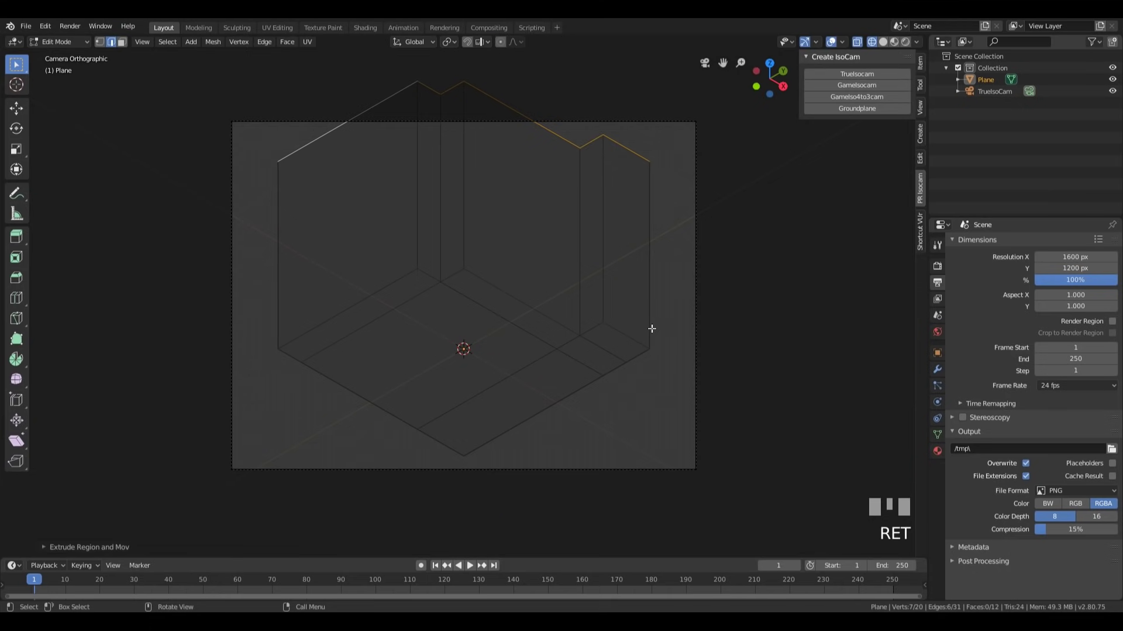
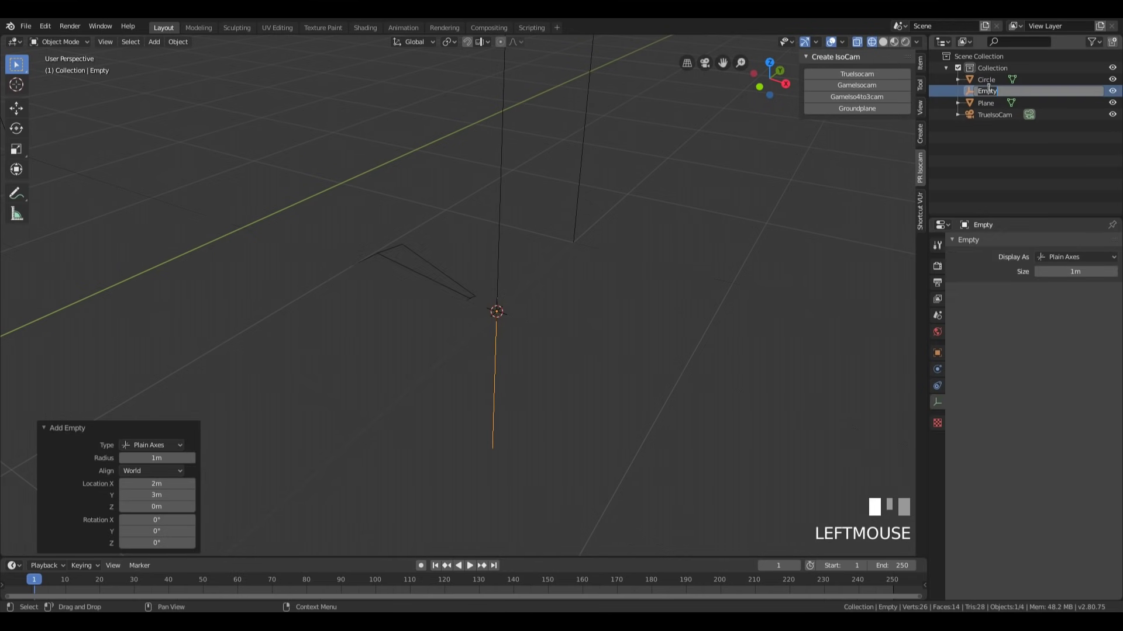
- Rename the empty StairCenter, the plane Room and the wedge Stair in the Outliner
key("Return")
left_click(1018, 100)
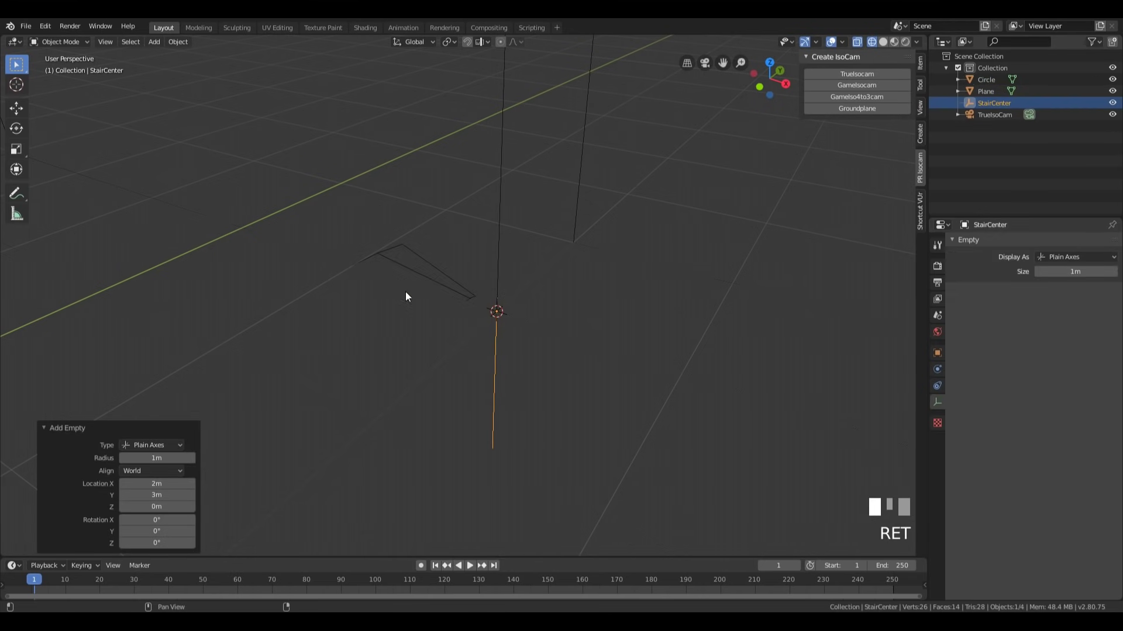
left_click_drag(980, 82, 993, 84)
key("Return")
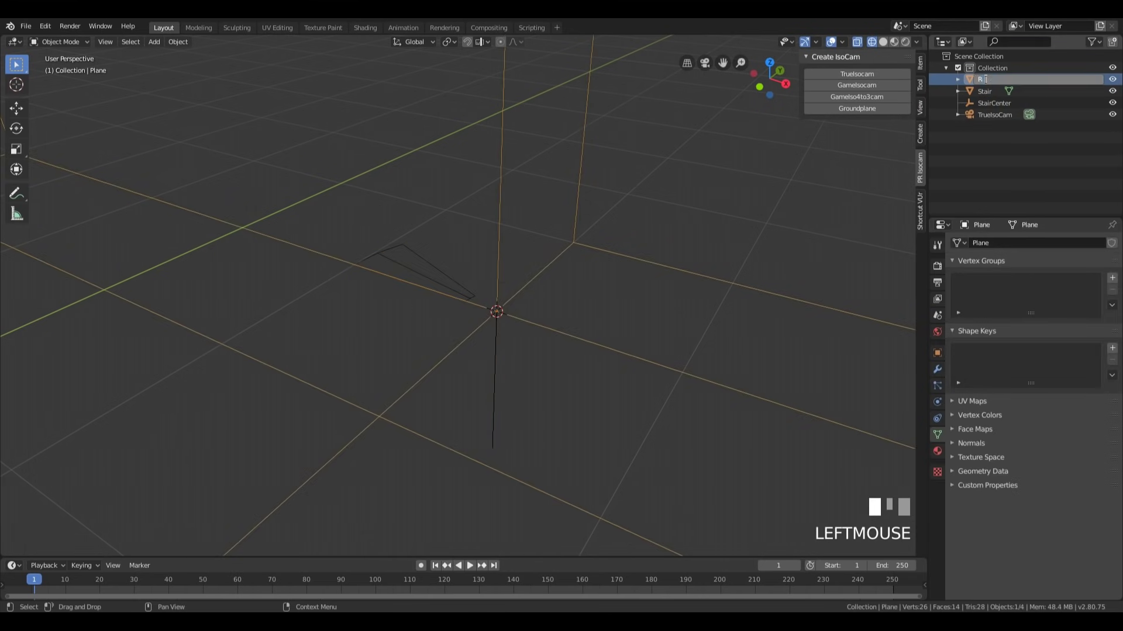
key("o")
left_click(991, 84)
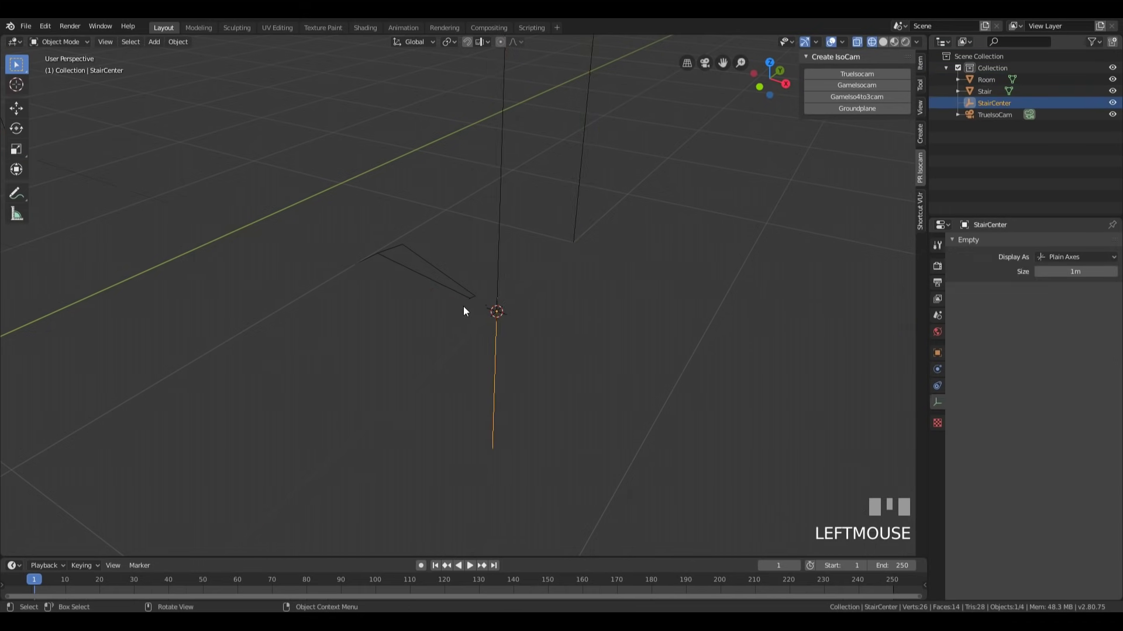
key("Tab")
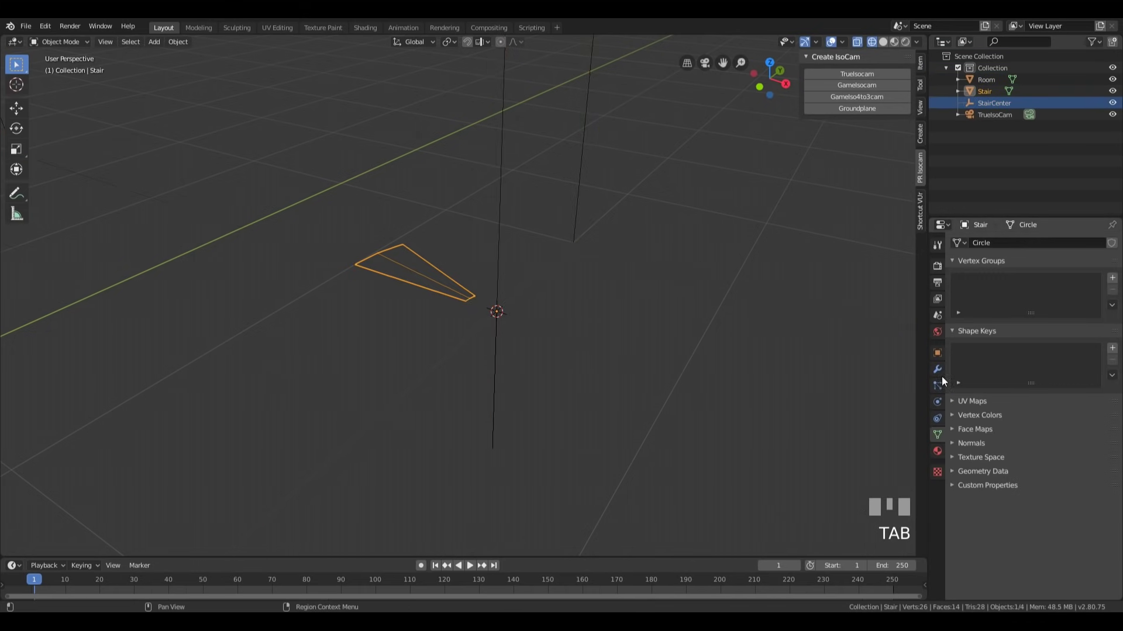
left_click(905, 279)
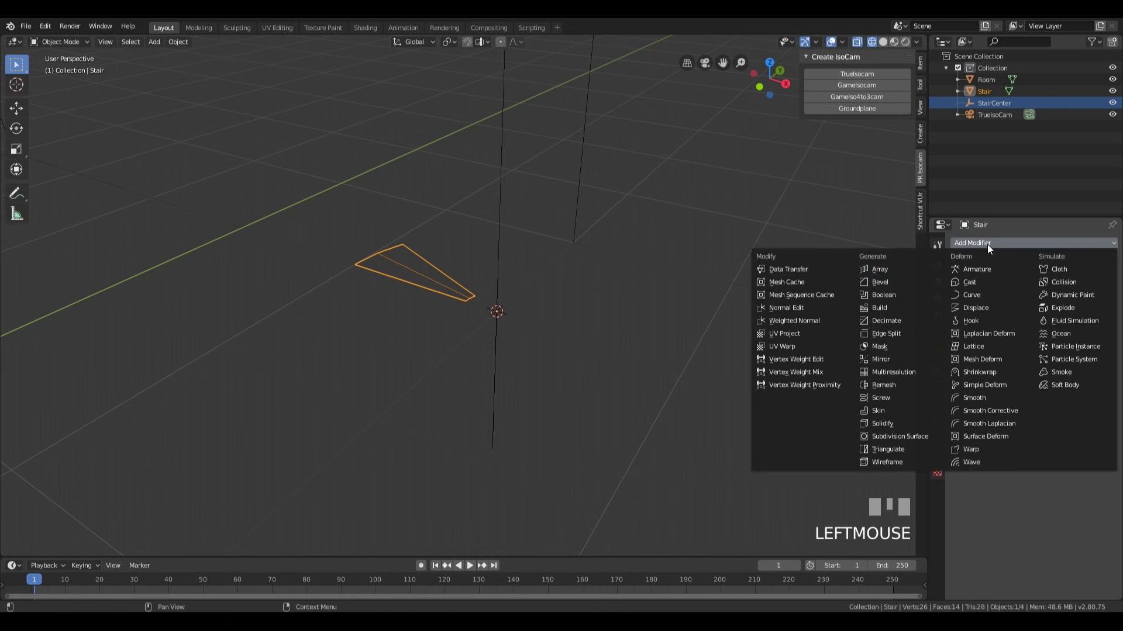
- Add an Array modifier to Stair using StairCenter as Object Offset, rotated 22.5°
left_click(890, 270)
left_click_drag(1047, 384, 493, 344)
key("r")
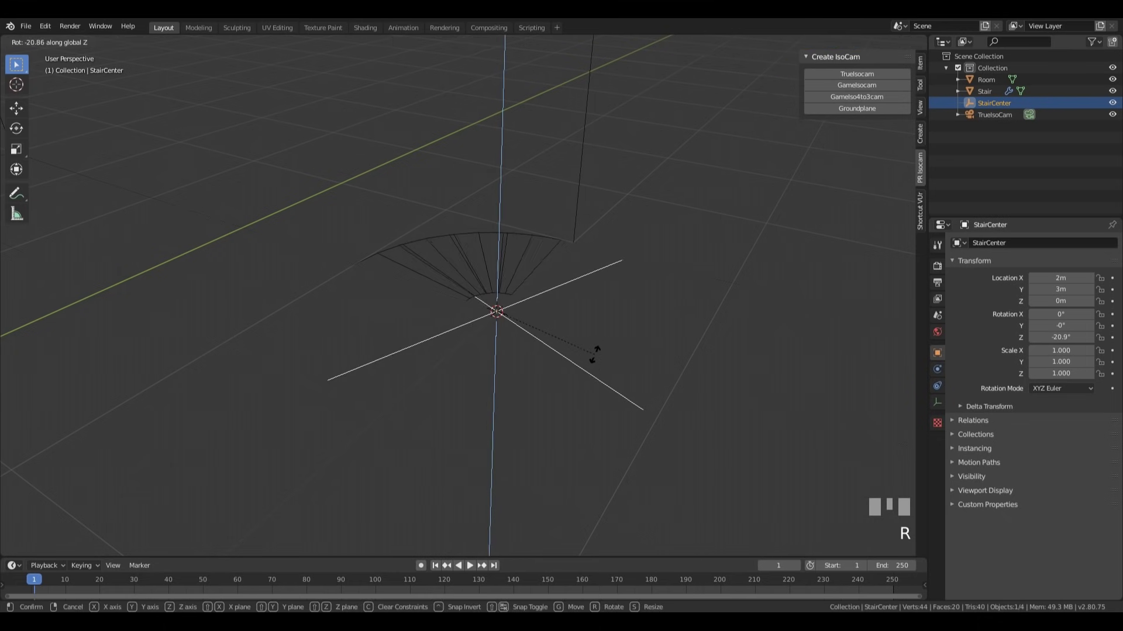
key("KP_Enter")
left_click_drag(631, 323, 515, 285)
left_click(515, 285)
- Raise StairCenter along Z and set the array Count to 28 to form the spiral
left_click_drag(957, 311, 469, 284)
left_click_drag(469, 285, 499, 386)
left_click(499, 387)
key("g")
left_click(592, 377)
left_click_drag(577, 284, 514, 348)
key("z")
key("z")
scroll("down", 3)
scroll("up", 3)
scroll("up", 3)
scroll("down", 3)
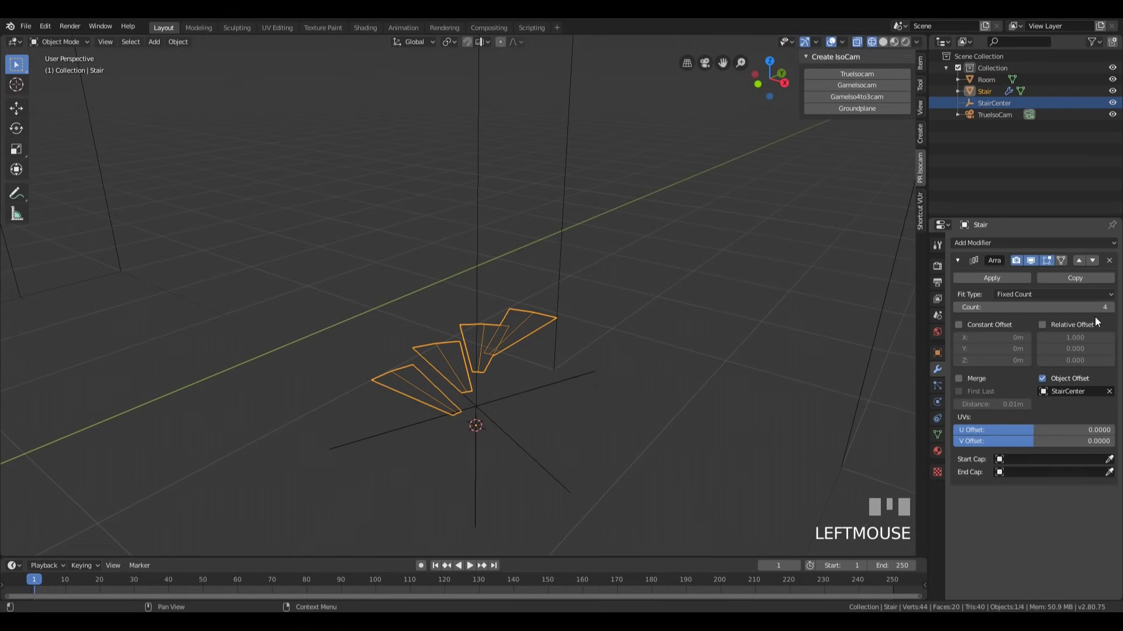
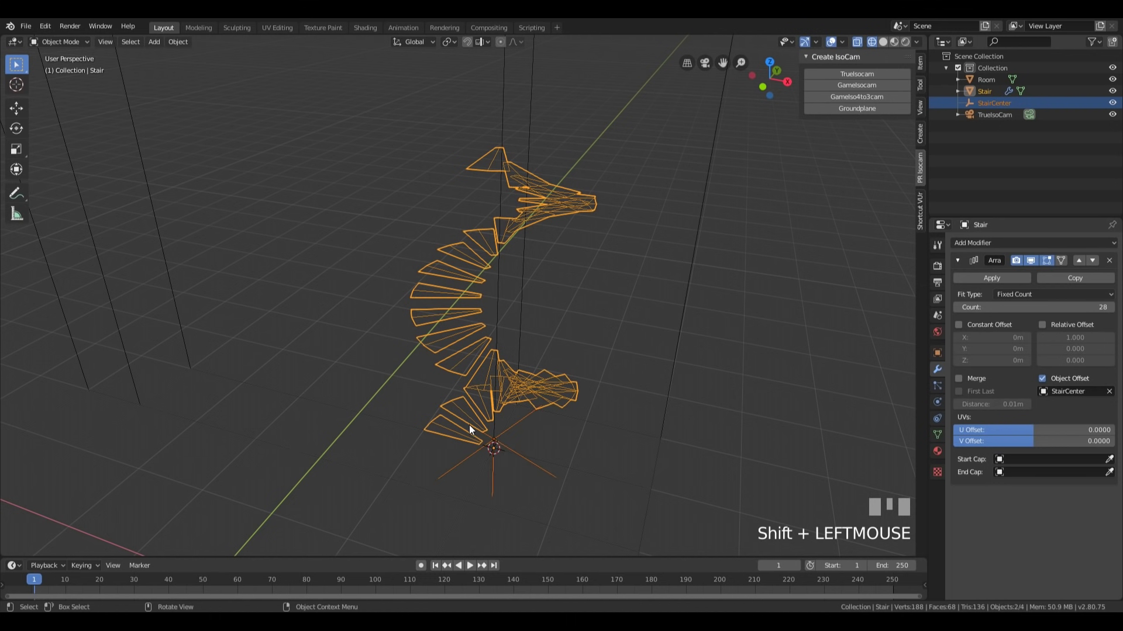
- Parent the StairCenter empty to the Stair object
key("ctrl+p")
left_click(477, 421)
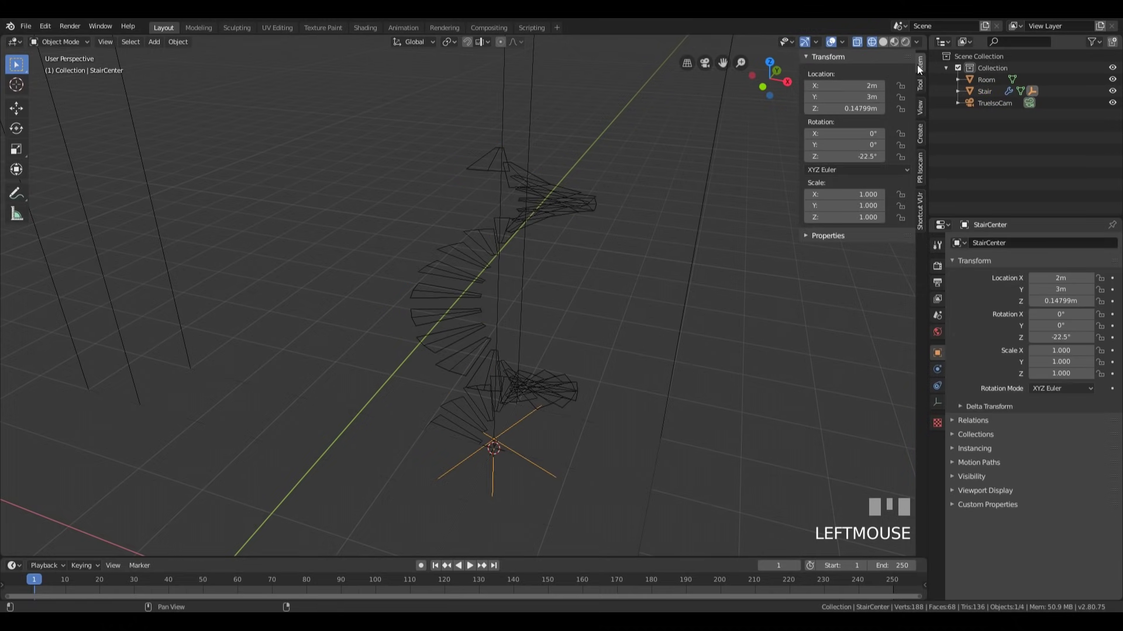
- Check the staircase height from front orthographic view with the Measure tool
left_click_drag(844, 119, 644, 257)
key("Return")
key("KP_1")
scroll("down", 3)
left_click_drag(643, 257, 26, 219)
scroll("up", 3)
scroll("down", 3)
left_click(26, 219)
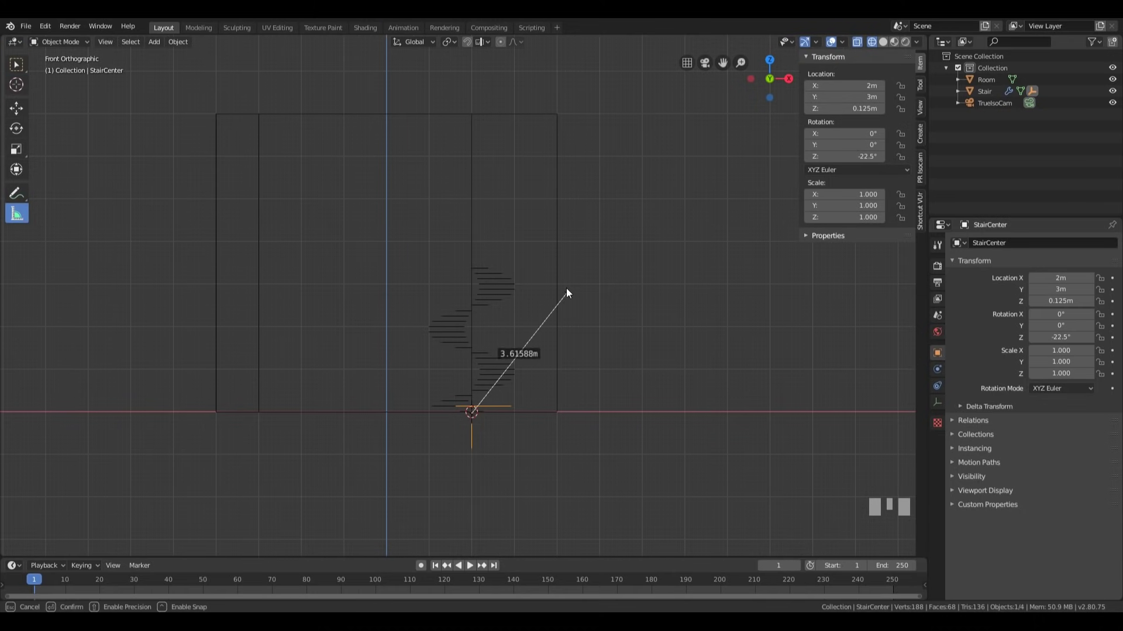
- Add a balcony plane scaled to 7×2 m along the back wall at the stair top
scroll("up", 3)
scroll("down", 3)
key("ctrl+z")
middle_click(549, 425)
scroll("up", 3)
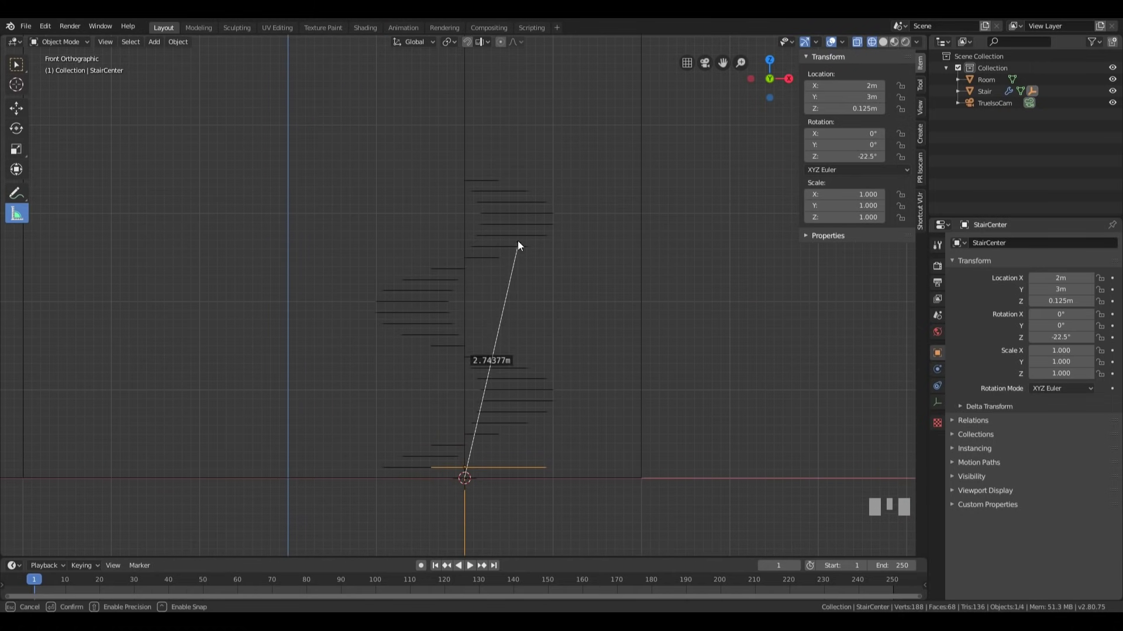
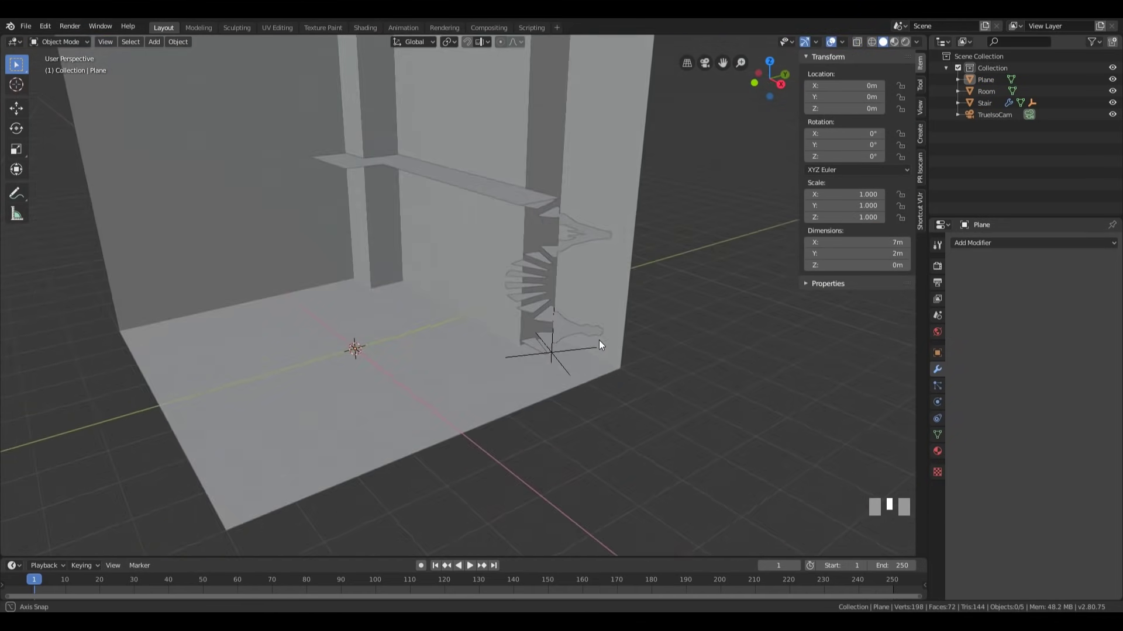
scroll("down", 3)
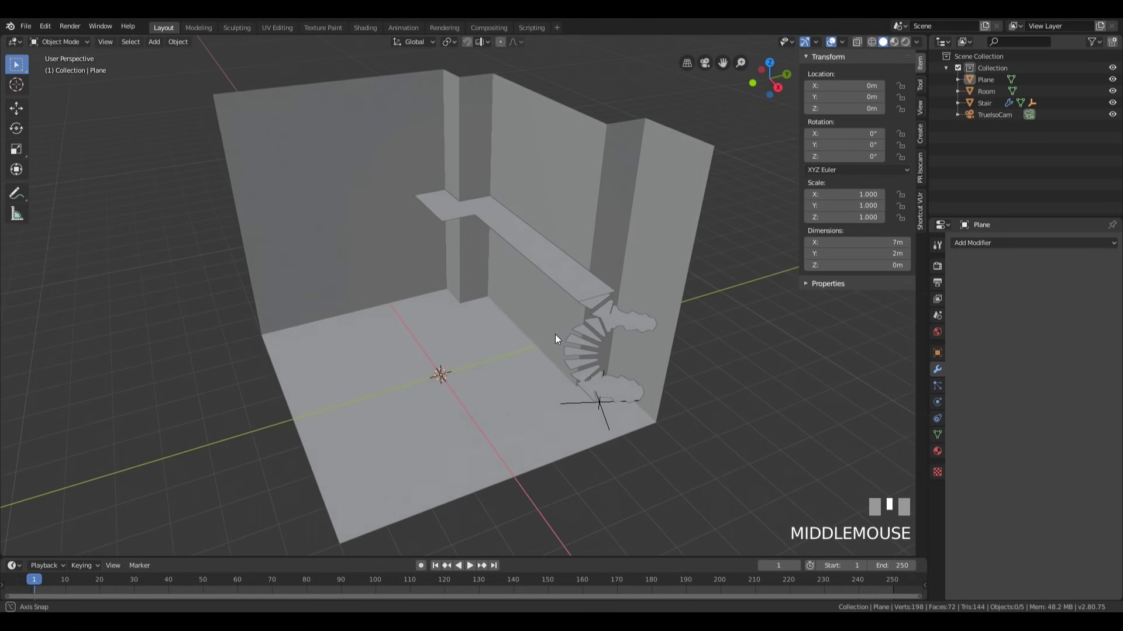
scroll("down", 3)
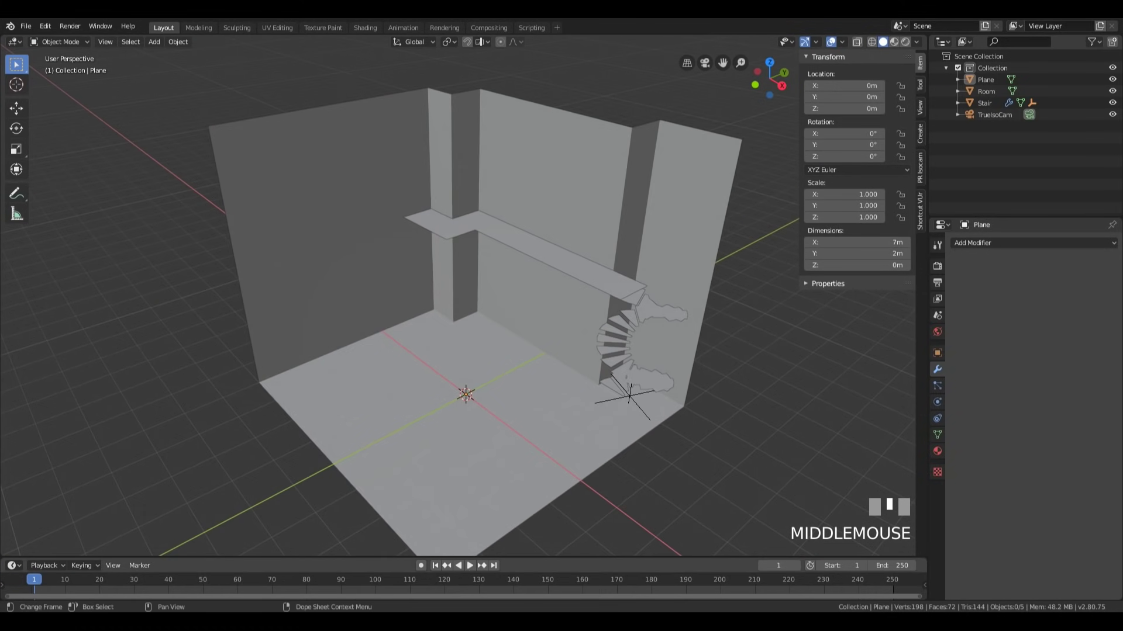
- Duplicate StairCenter with its children into a new hidden collection _bckup
left_click(622, 390)
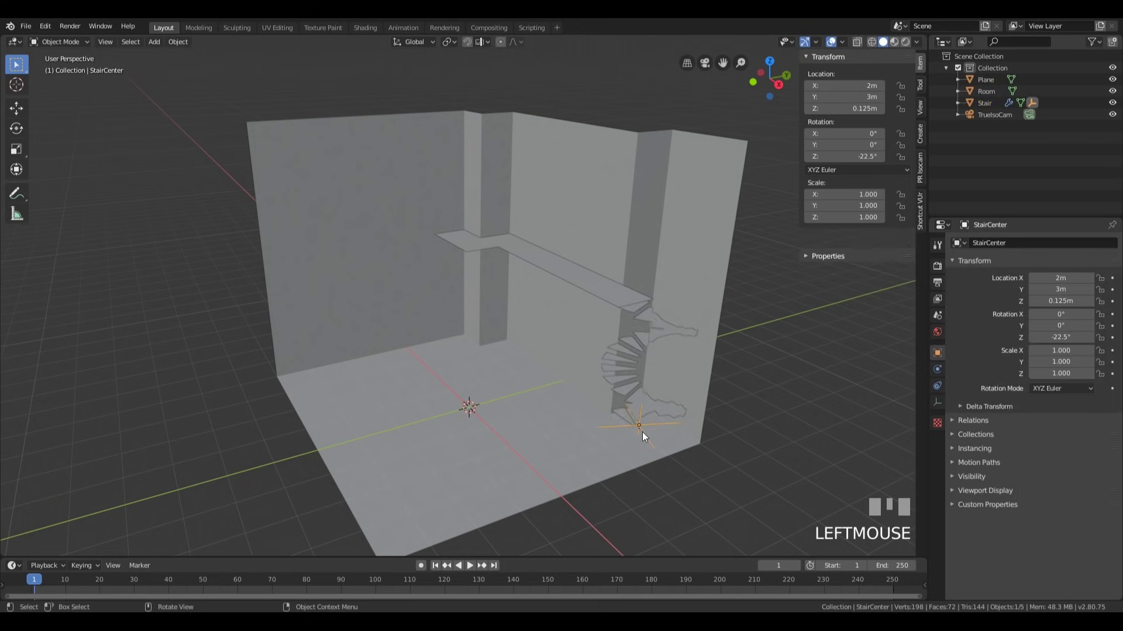
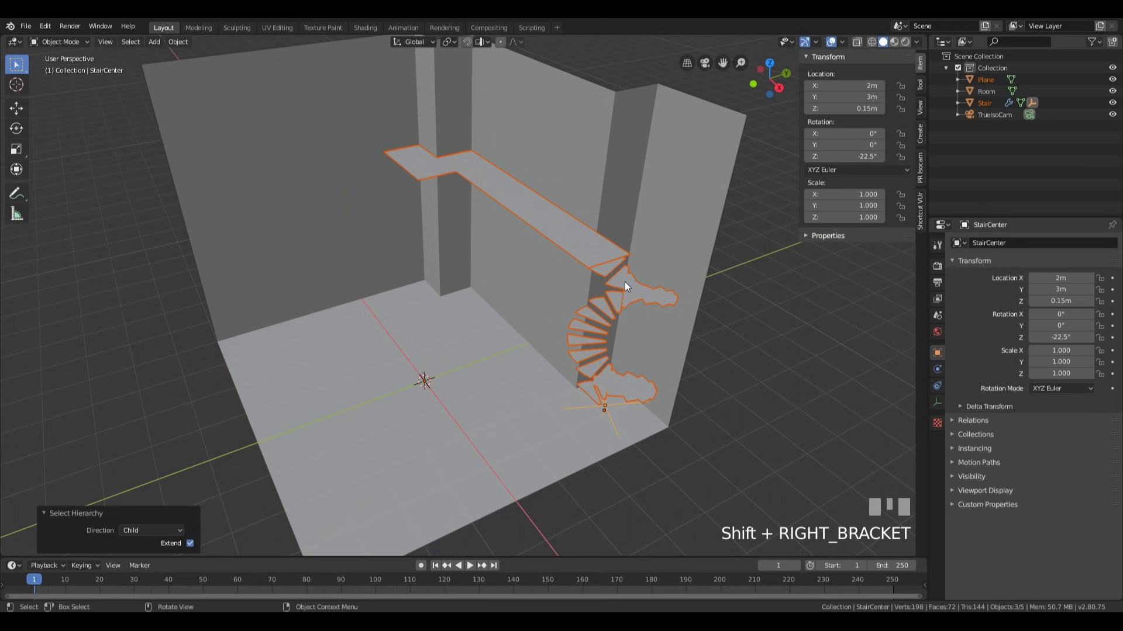
key("shift+d")
key("Return")
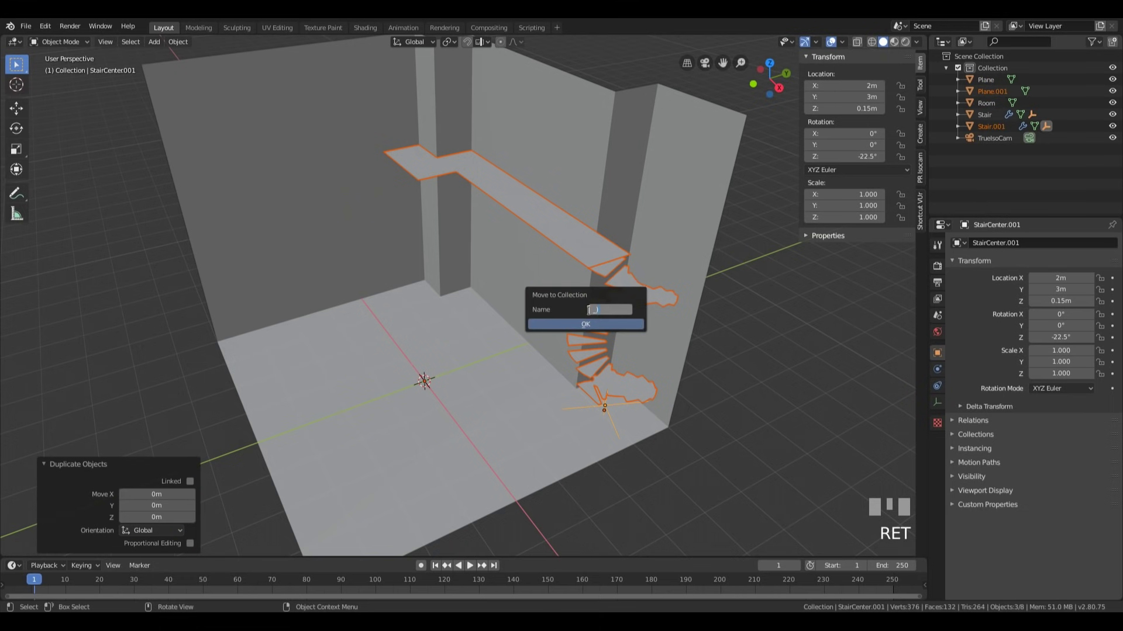
key("Return")
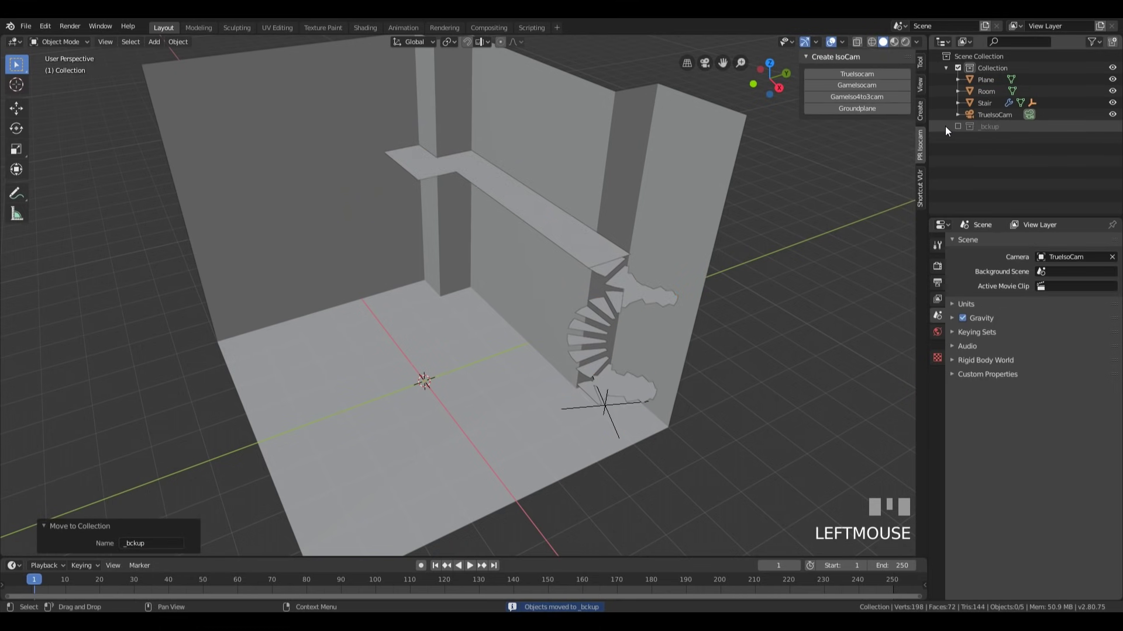
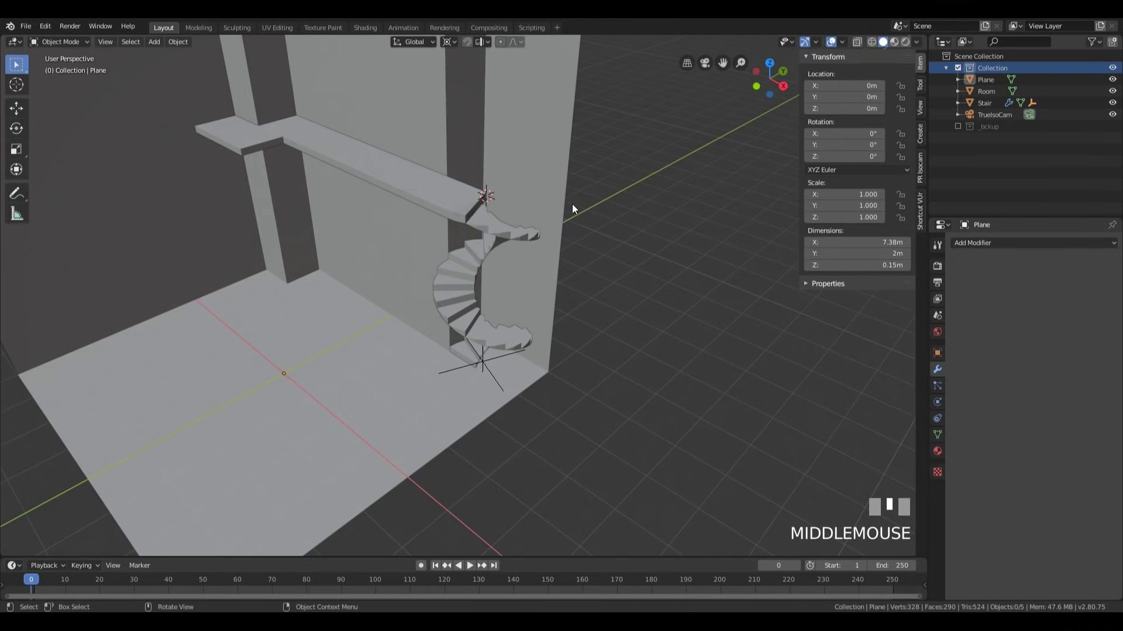
- Duplicate the landing and spiral stair as Plane.002 and Stair.004 beside the originals
scroll("down", 3)
scroll("up", 3)
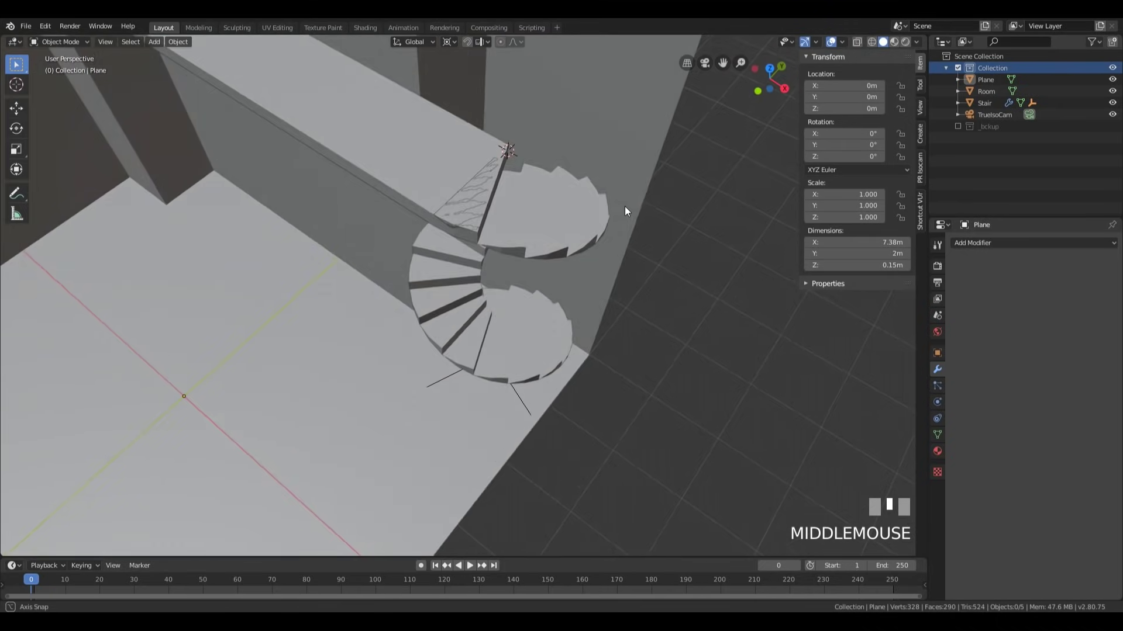
left_click(530, 171)
left_click_drag(571, 176, 496, 246)
key("shift+]")
key("shift+d")
key("Return")
key("m")
left_click(497, 247)
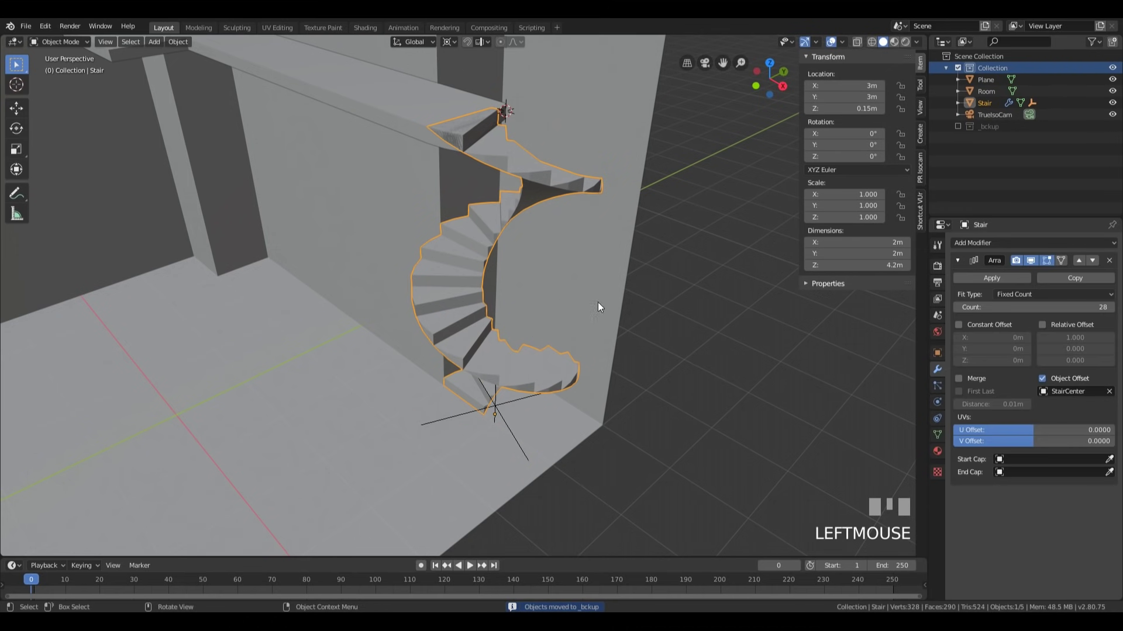
key("Tab")
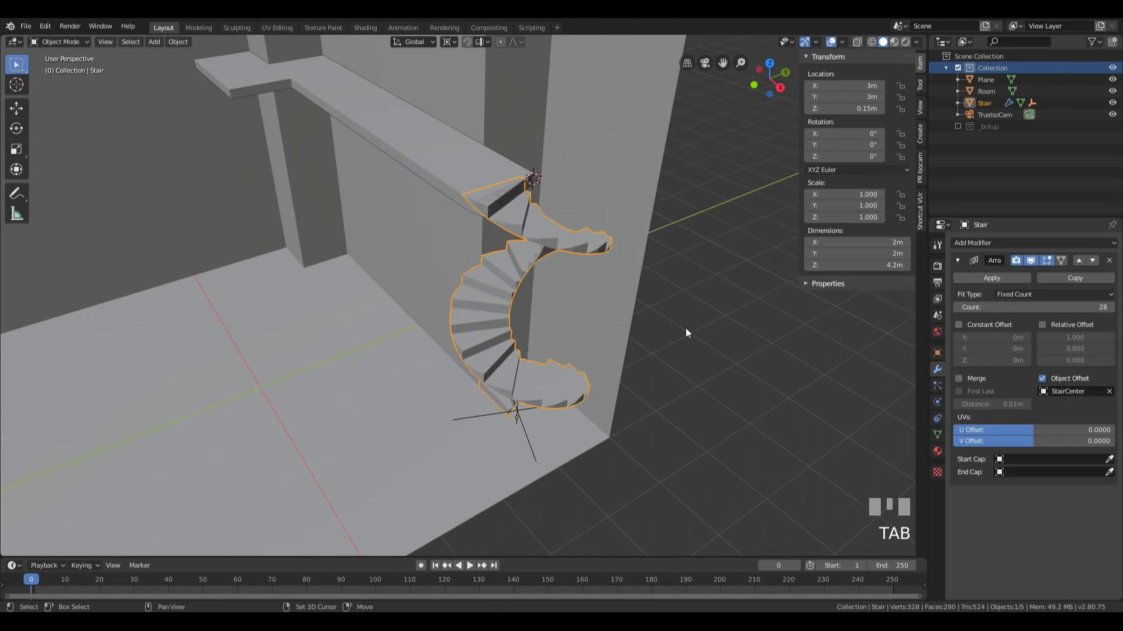
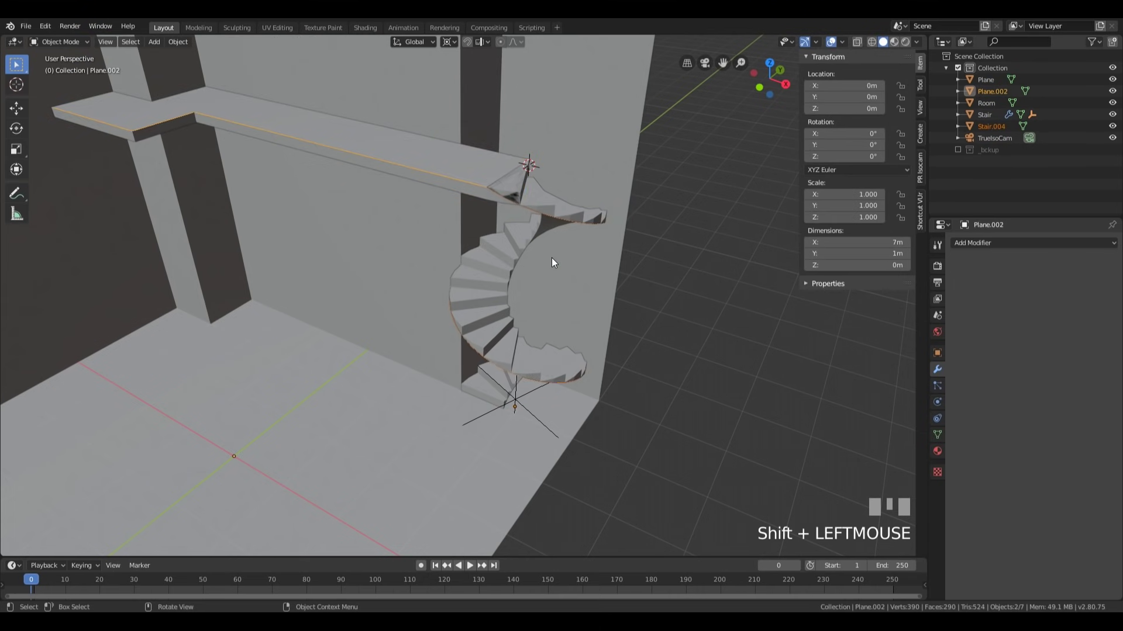
- Join the copies, merge vertices by distance and extrude the outline edges about 0.69 m up
key("ctrl+j")
key("Tab")
key("a")
key("1")
key("alt+m")
key("e")
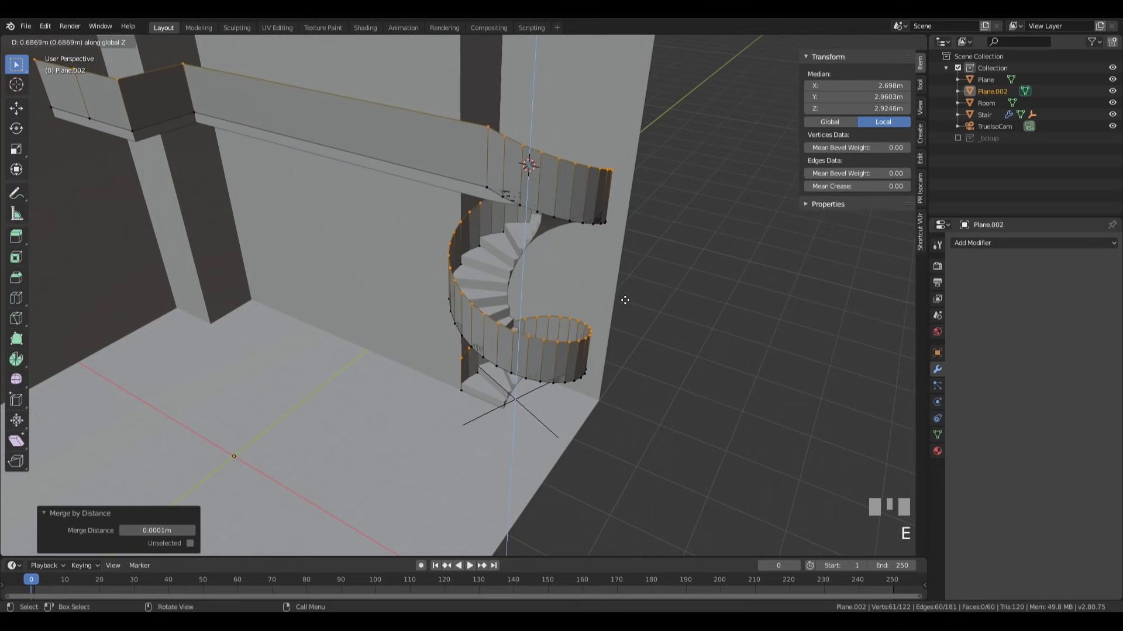
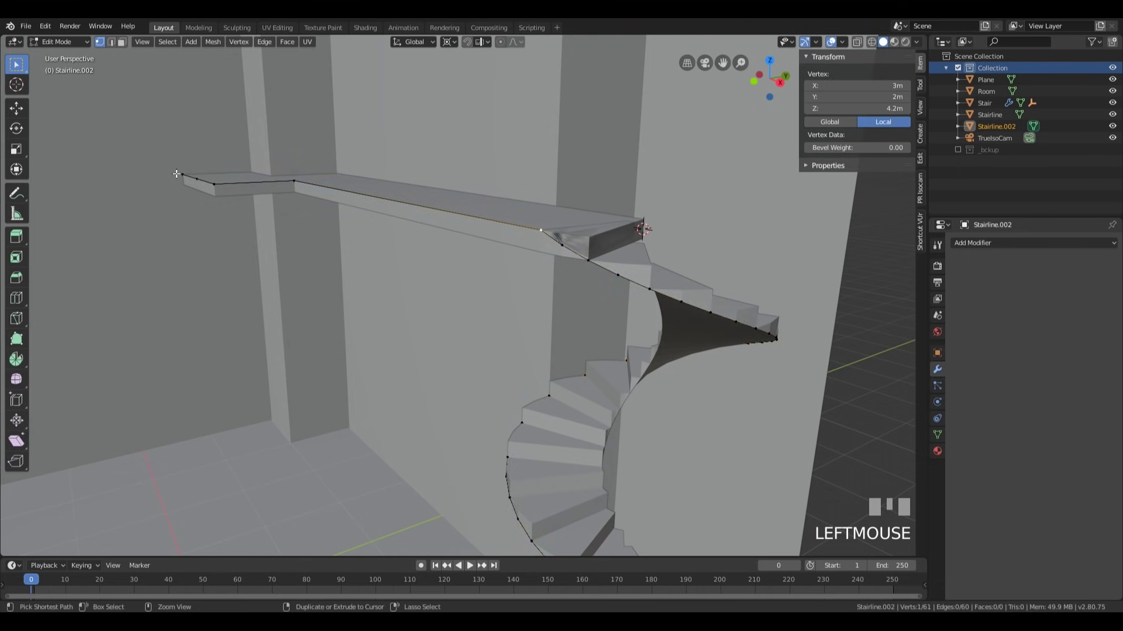
- Lower Stairline.002's landing edges 0.145 m along Z
key("g")
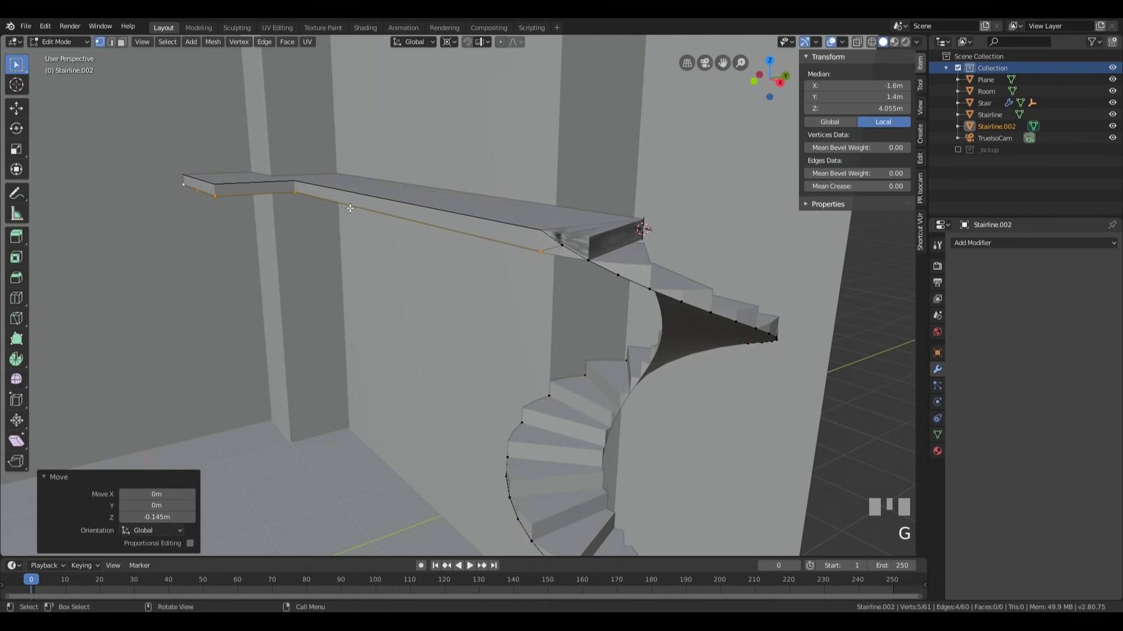
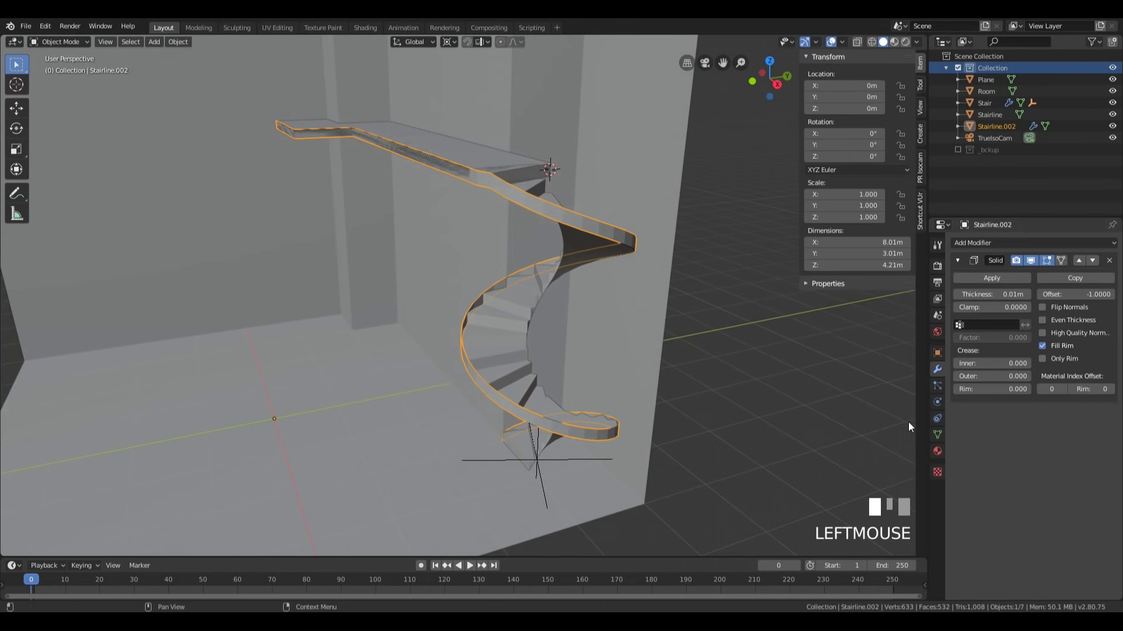
- Orbit and zoom to look down on the spiral while tuning the Stairline.002 ribbon thickness
middle_click(693, 227)
scroll("up", 3)
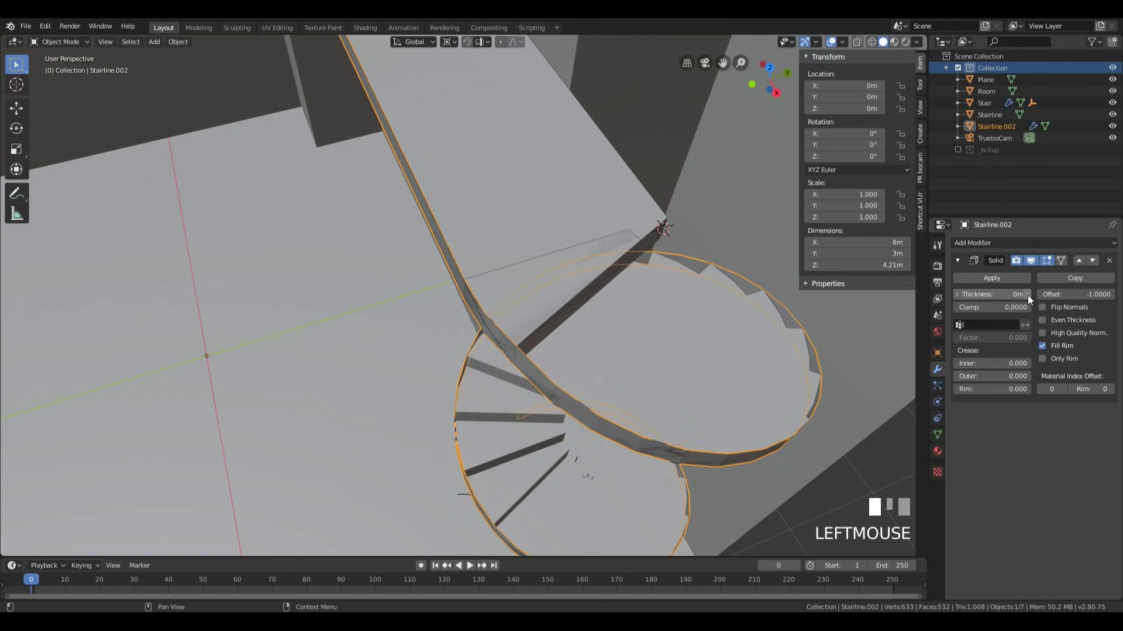
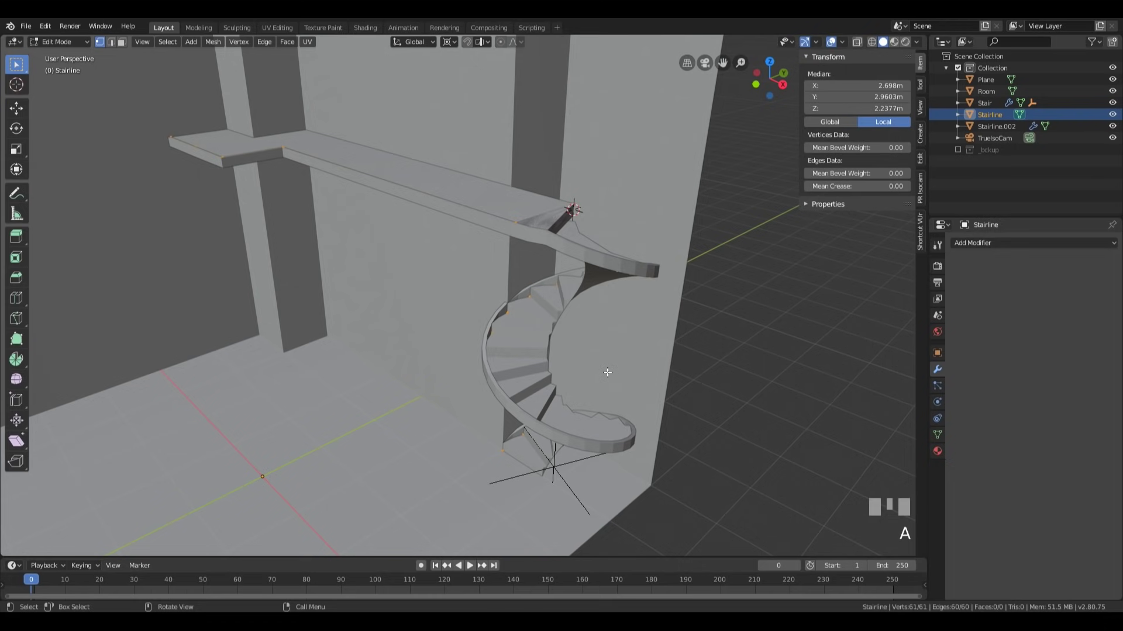
- Select Stairline and enter Edit Mode, closing in on the stair edge band to extrude it upward
key("Tab")
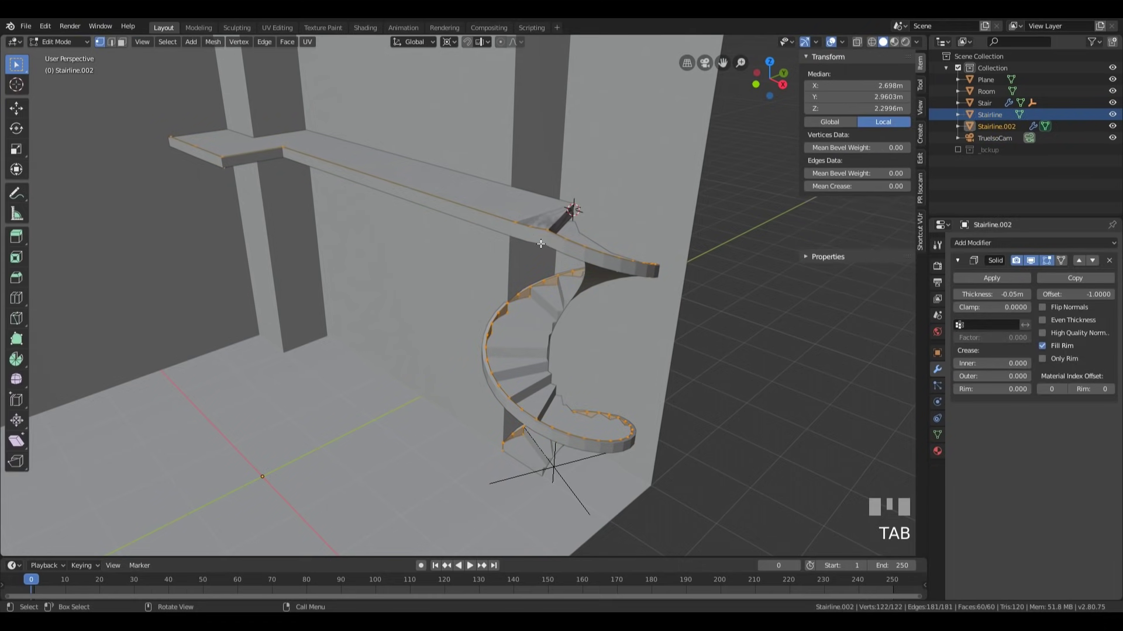
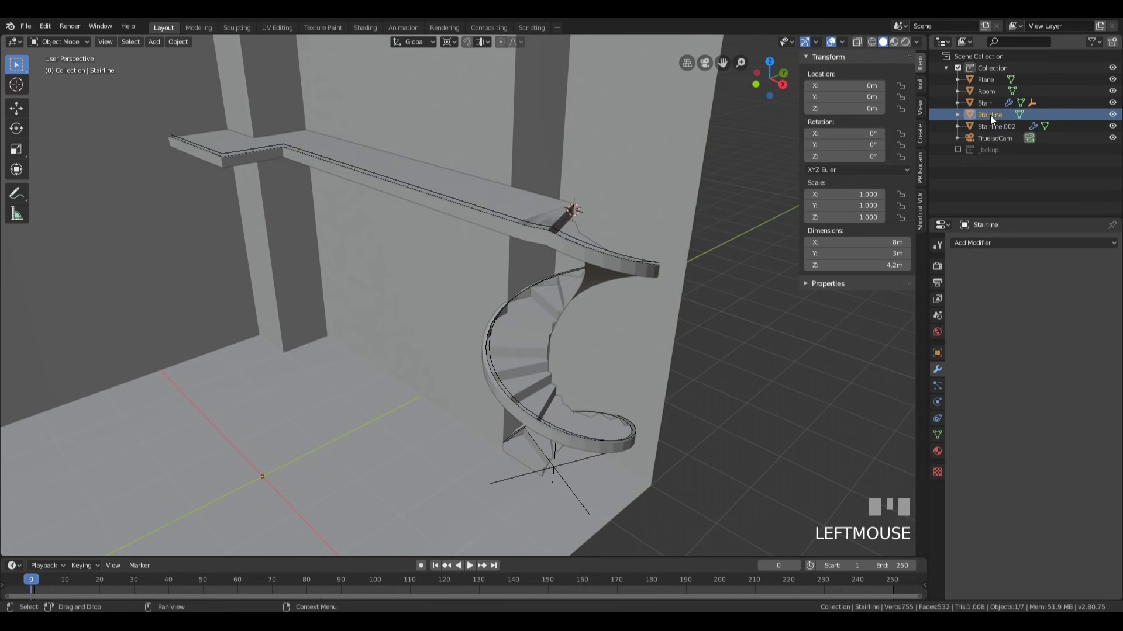
left_click(959, 154)
left_click(961, 153)
middle_click(646, 243)
scroll("up", 3)
left_click(371, 222)
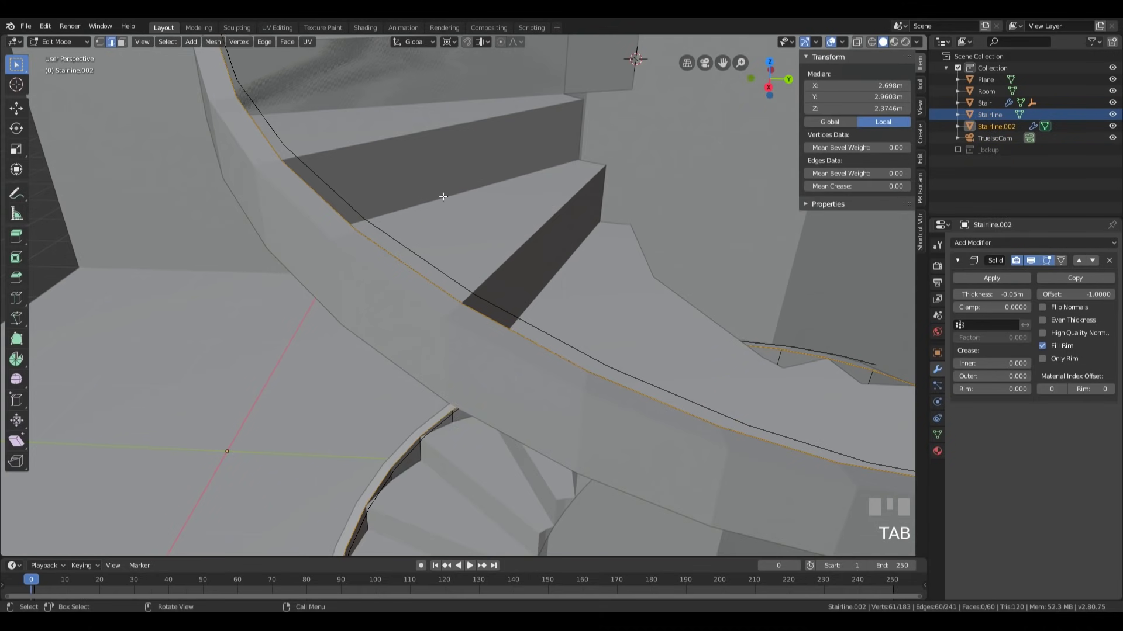
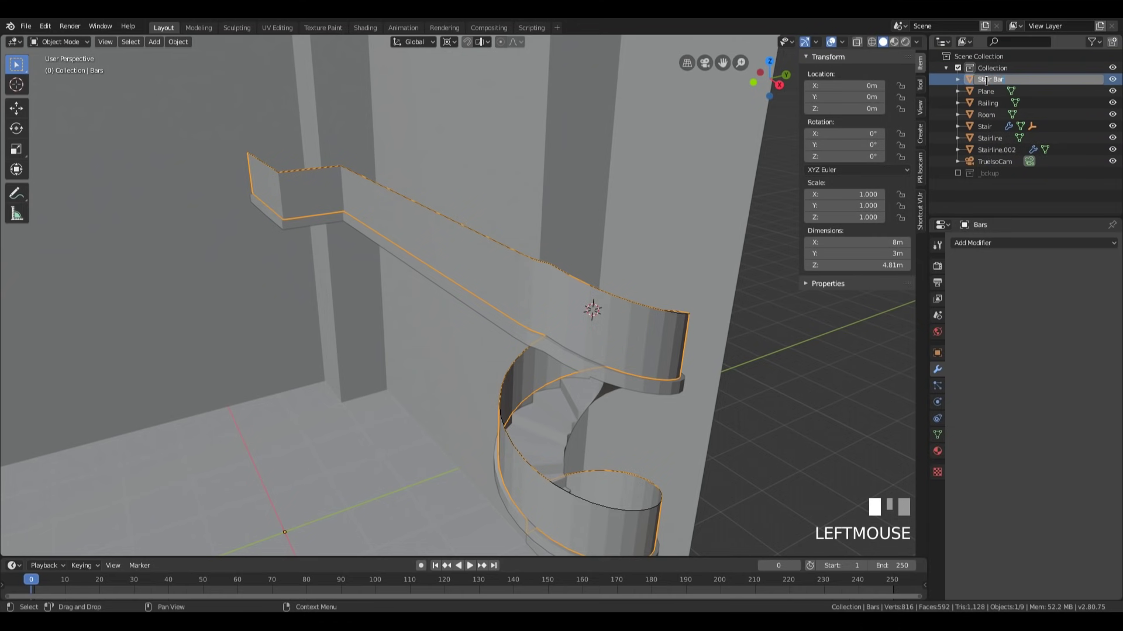
- Confirm the names Stair Bars and Stair Rainling, then select the Stairline.002 ribbon
key("Return")
left_click(992, 85)
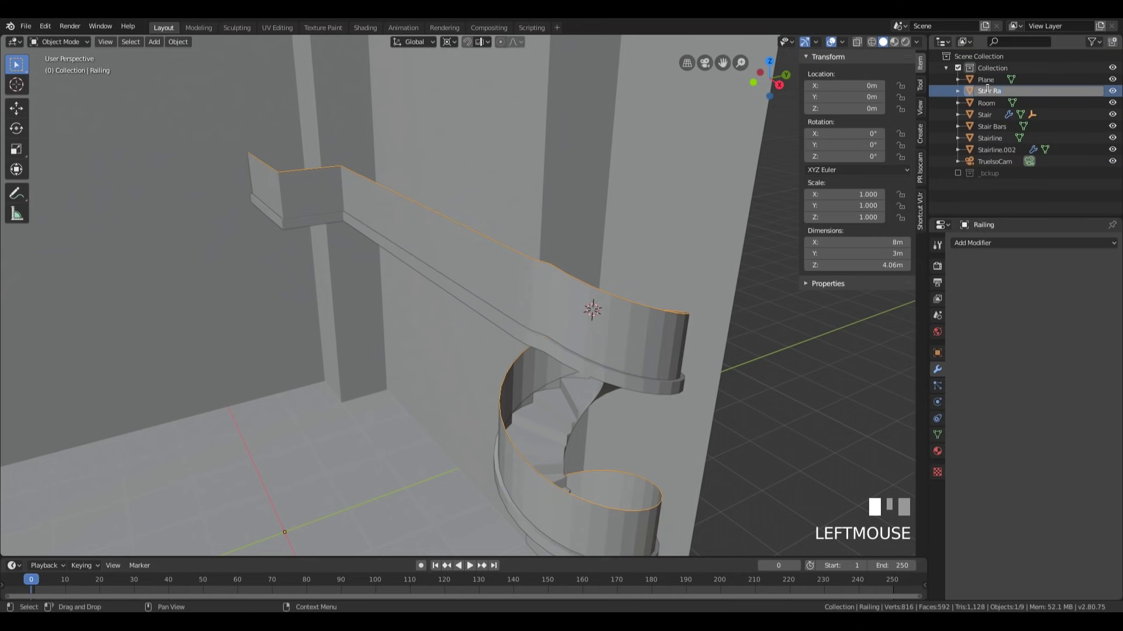
key("Return")
left_click(992, 93)
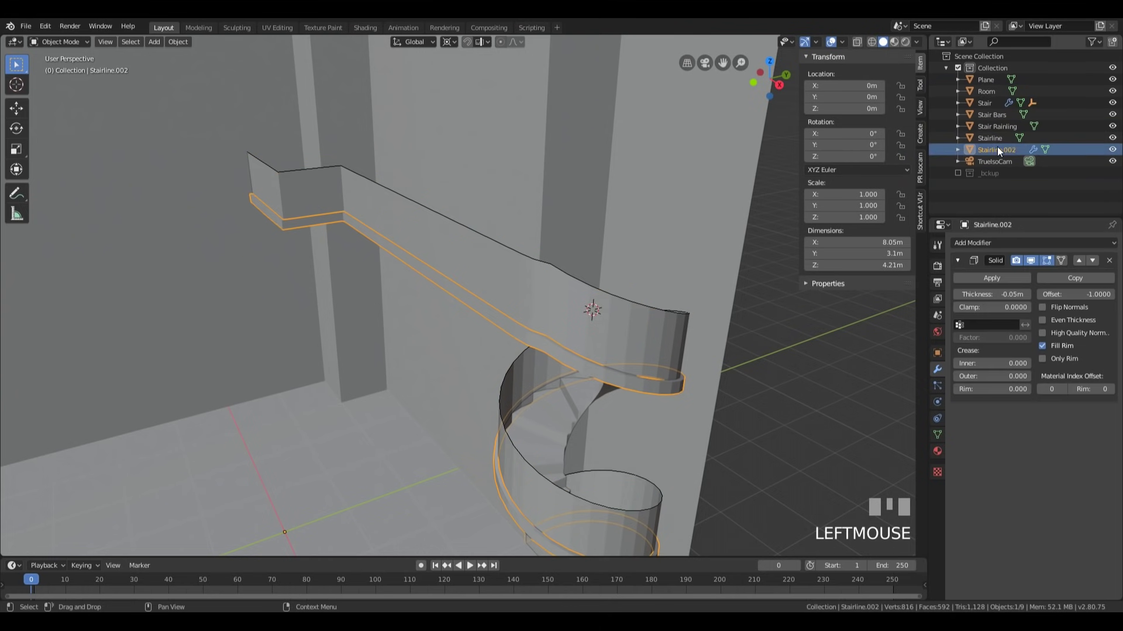
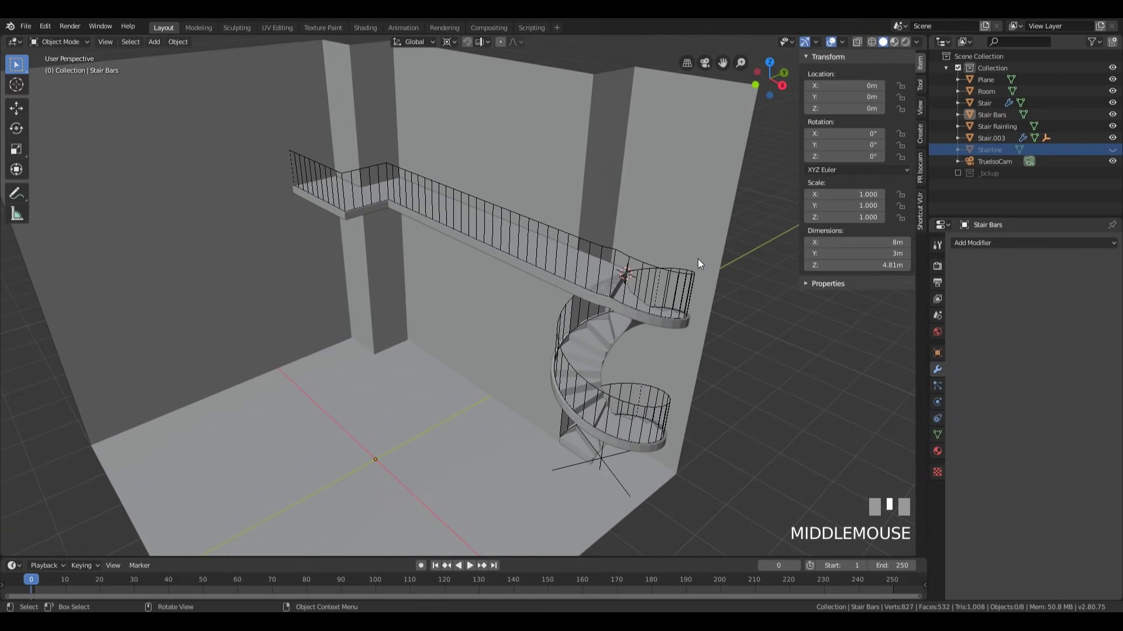
- Select the Stair Rainling object before adding a new mesh primitive
left_click(615, 253)
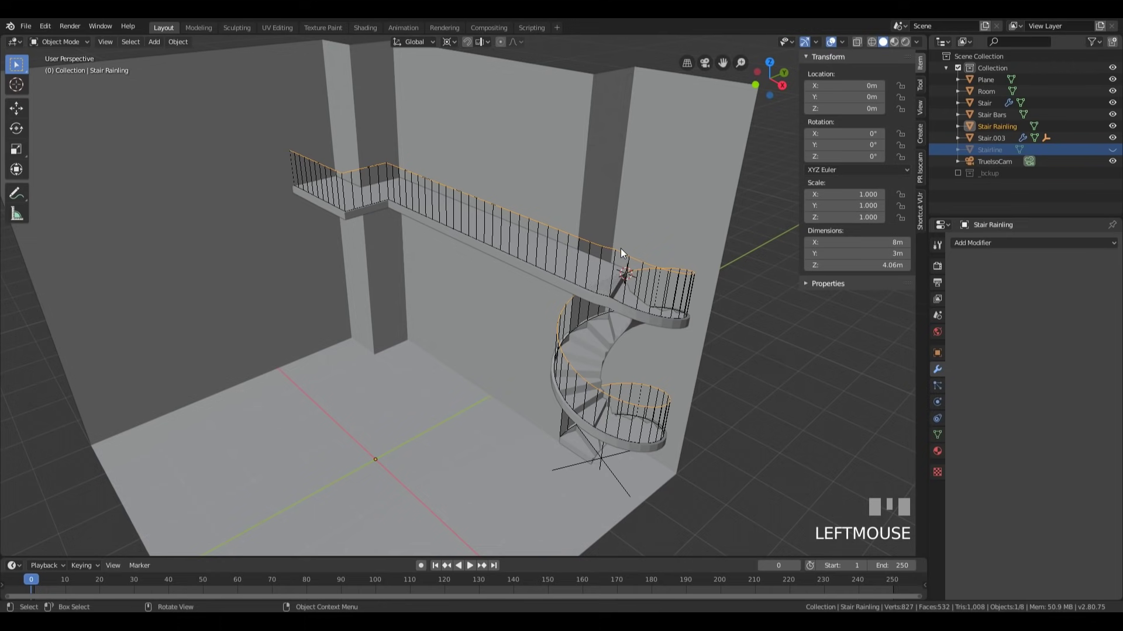
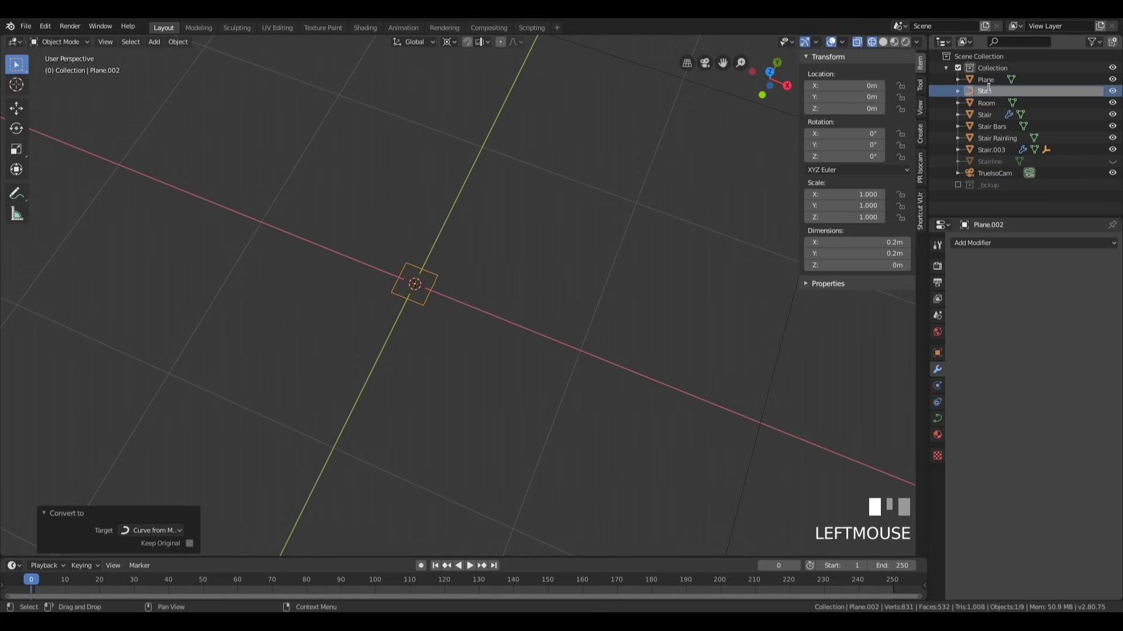
- Name the curve StairRailing Profile and assign it as the railing's Bevel Object
key("Return")
left_click_drag(993, 92, 1003, 128)
scroll("down", 3)
left_click_drag(682, 150, 1054, 447)
scroll("down", 3)
scroll("up", 3)
key("z")
key("q")
left_click(1055, 447)
- Rescale the StairRailing Profile curve to shape the handrail
left_click_drag(644, 400, 388, 463)
scroll("down", 3)
left_click(388, 463)
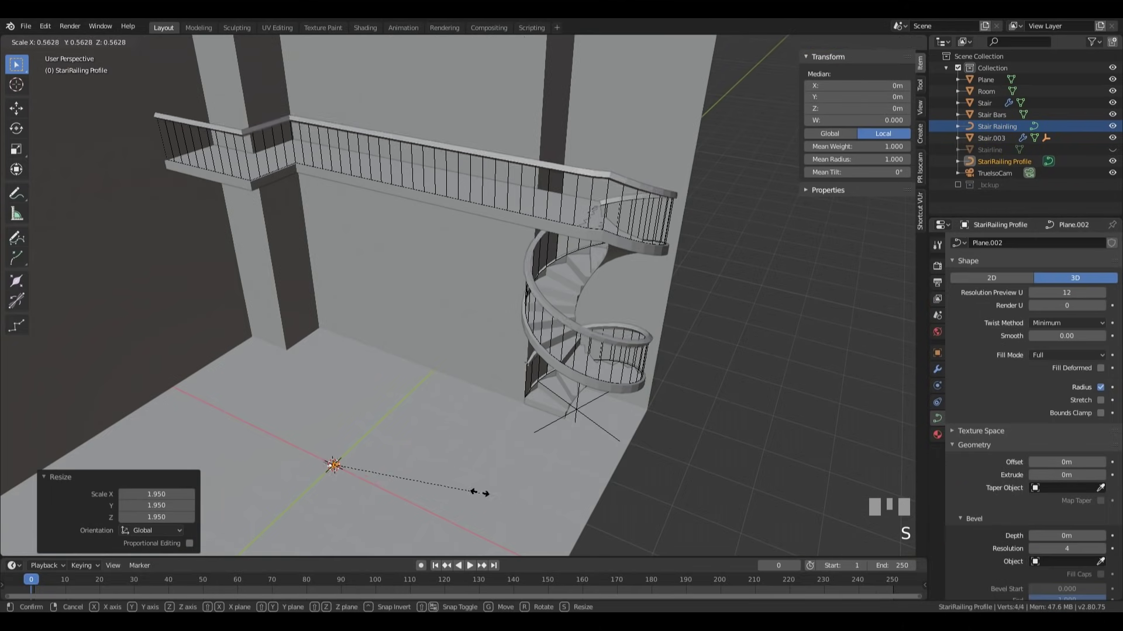
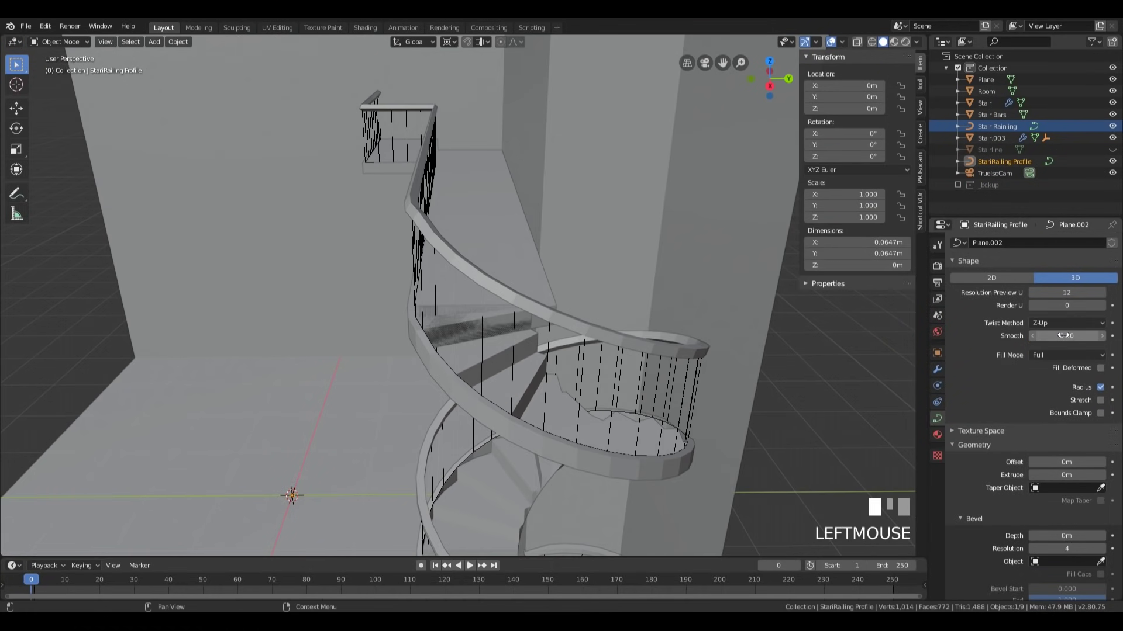
- Undo the scale, set Z-Up twisting and capped ends in the curve Shape panel, and reselect the profile
key("ctrl+z")
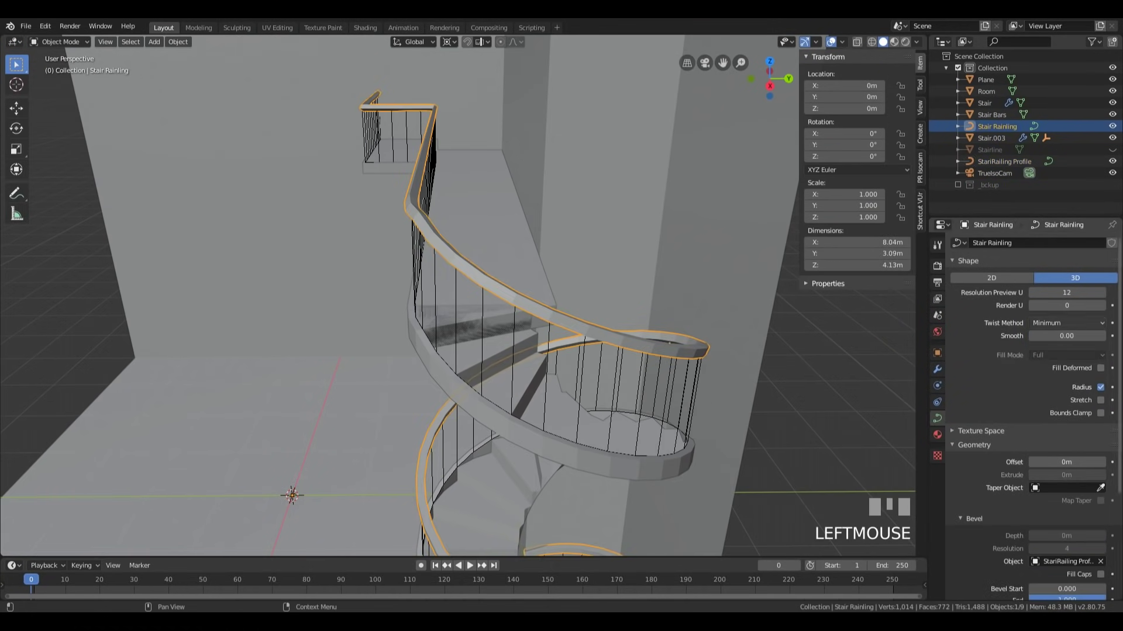
left_click(1076, 341)
left_click_drag(419, 251, 1104, 485)
left_click(1104, 485)
middle_click(584, 437)
left_click(814, 427)
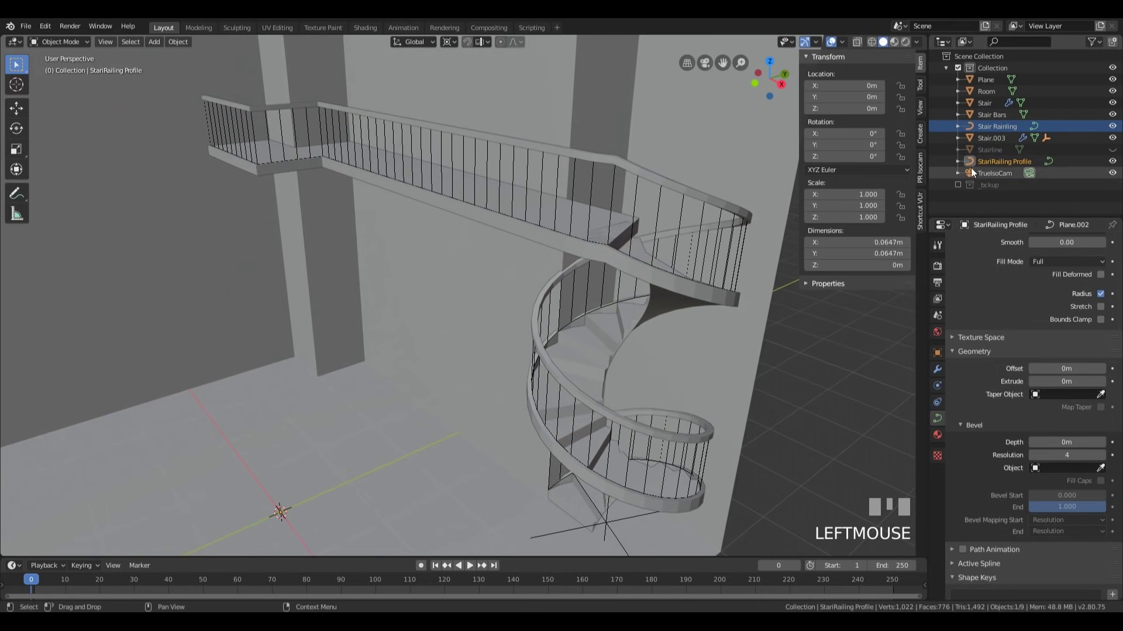
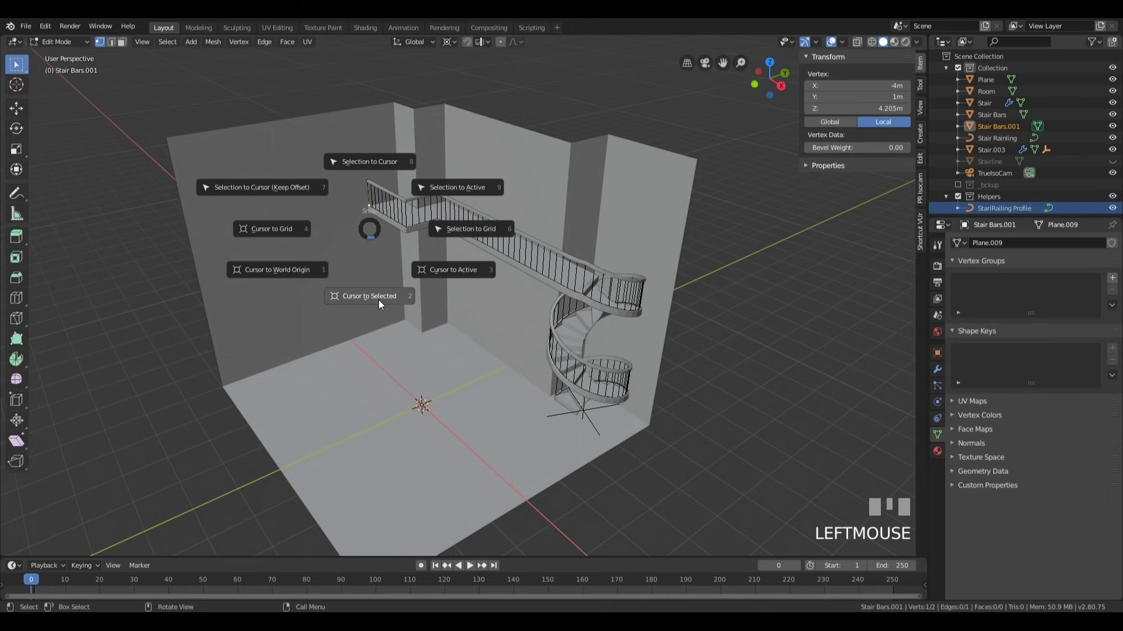
- Snap the cursor to the top vertex and set Stair Bars.001's origin to the 3D cursor
key("shift+s")
key("Tab")
right_click(439, 256)
key("Tab")
left_click(369, 202)
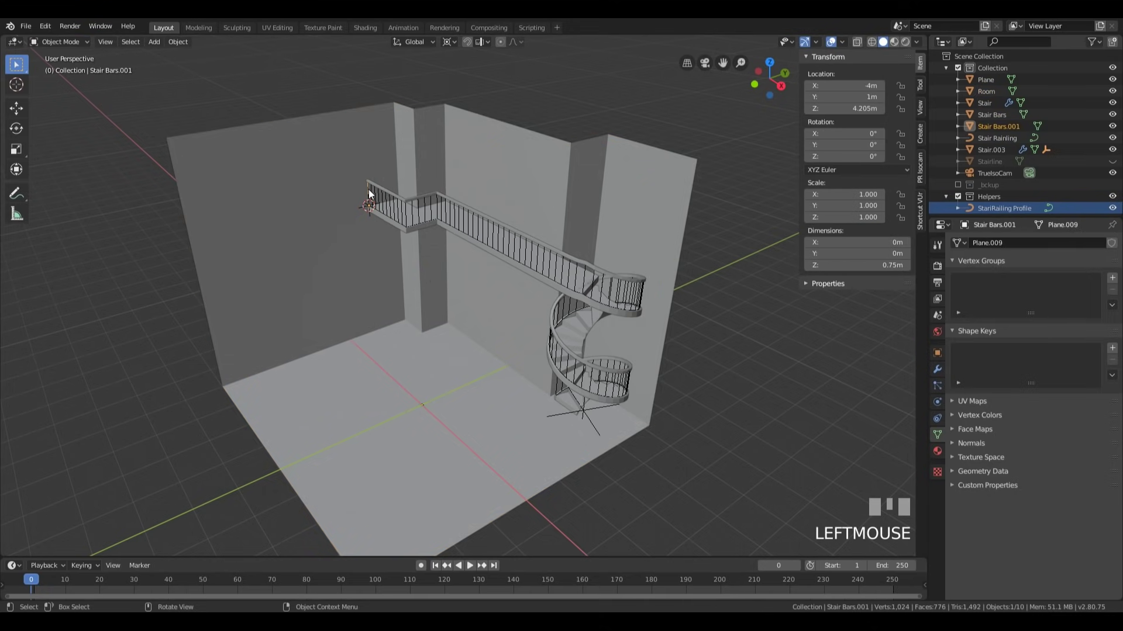
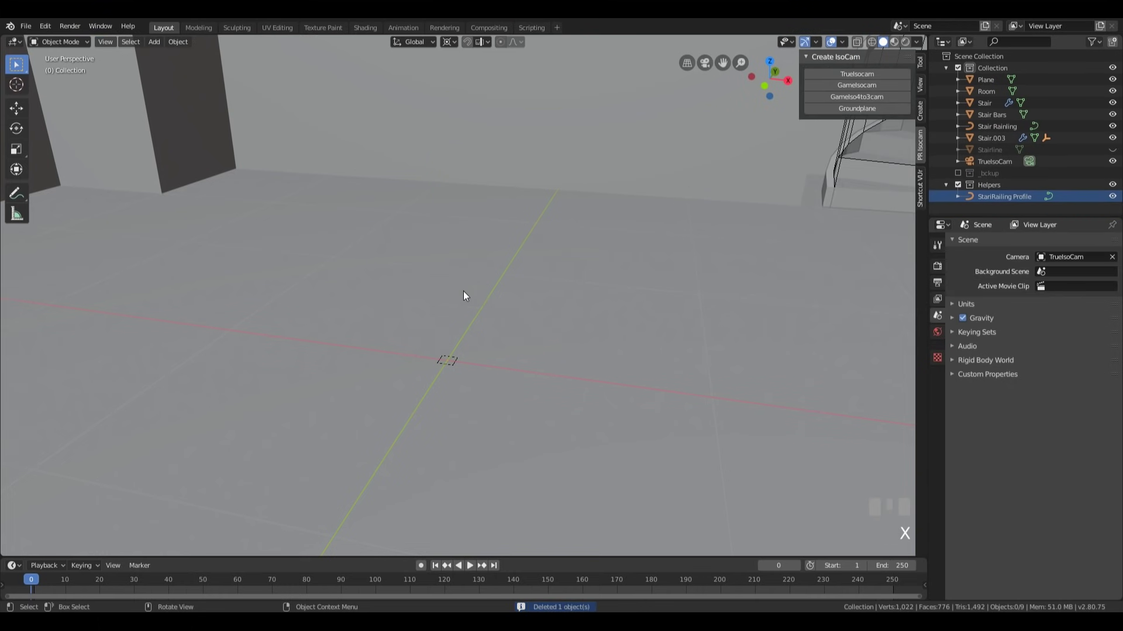
- Return the 3D cursor to the world origin after deleting the lone bar
key("shift+s")
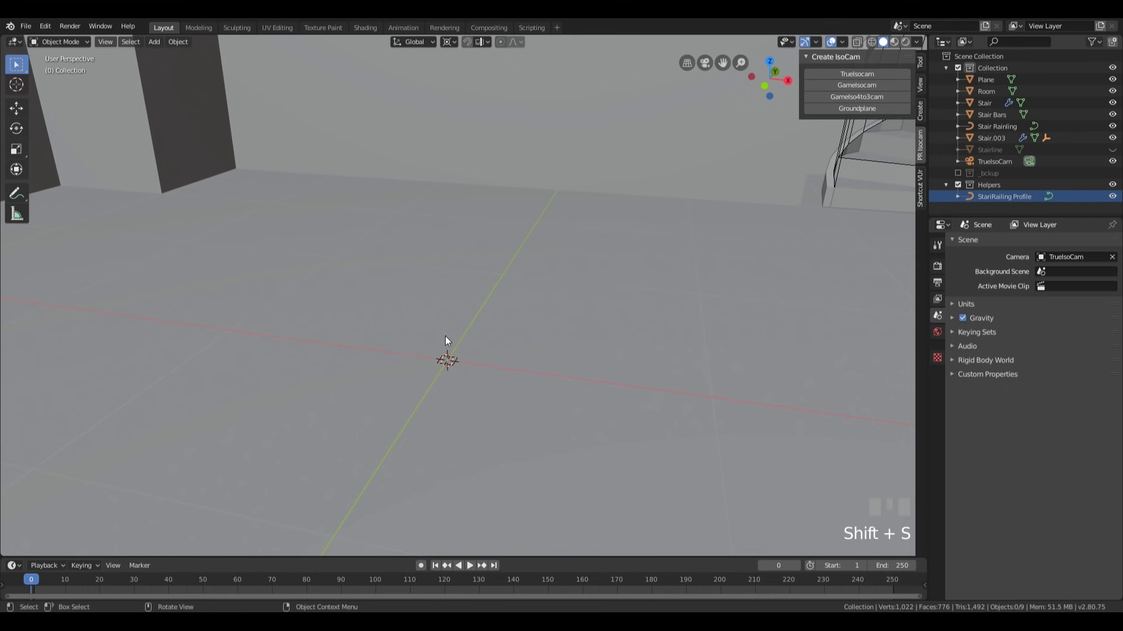
key(".")
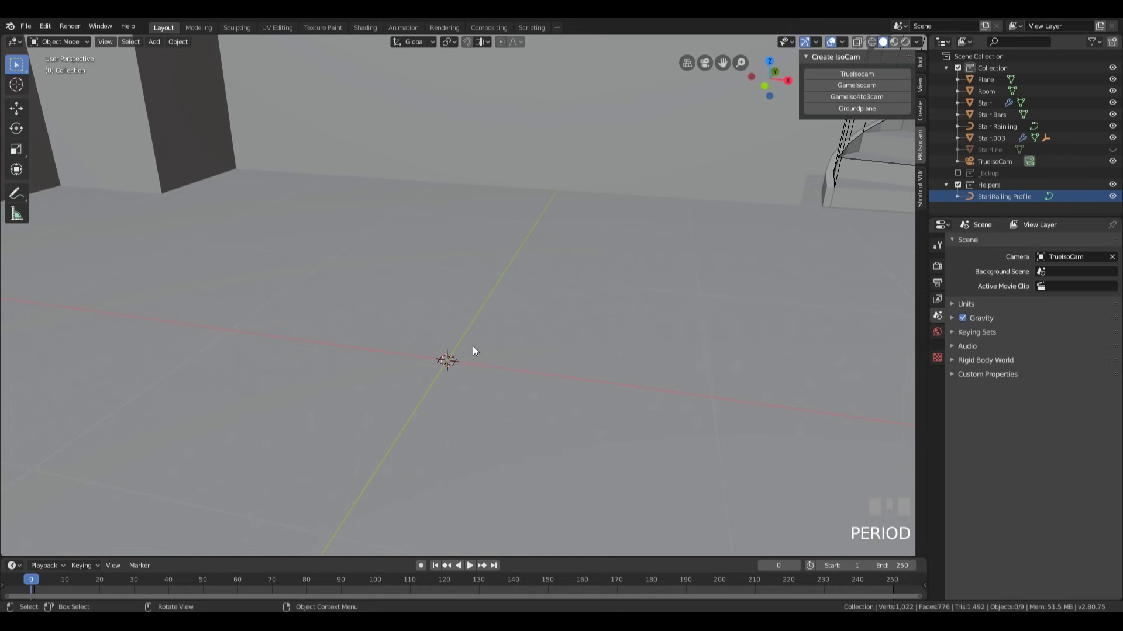
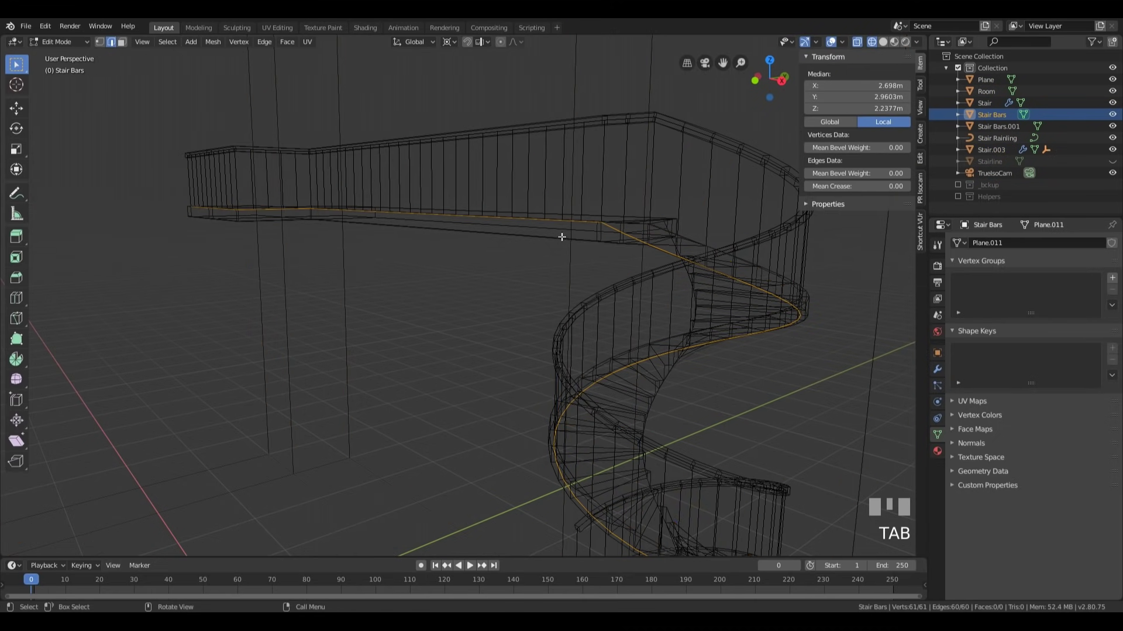
- Raise the Stair Bars guide line 0.7 m along Z
key("g")
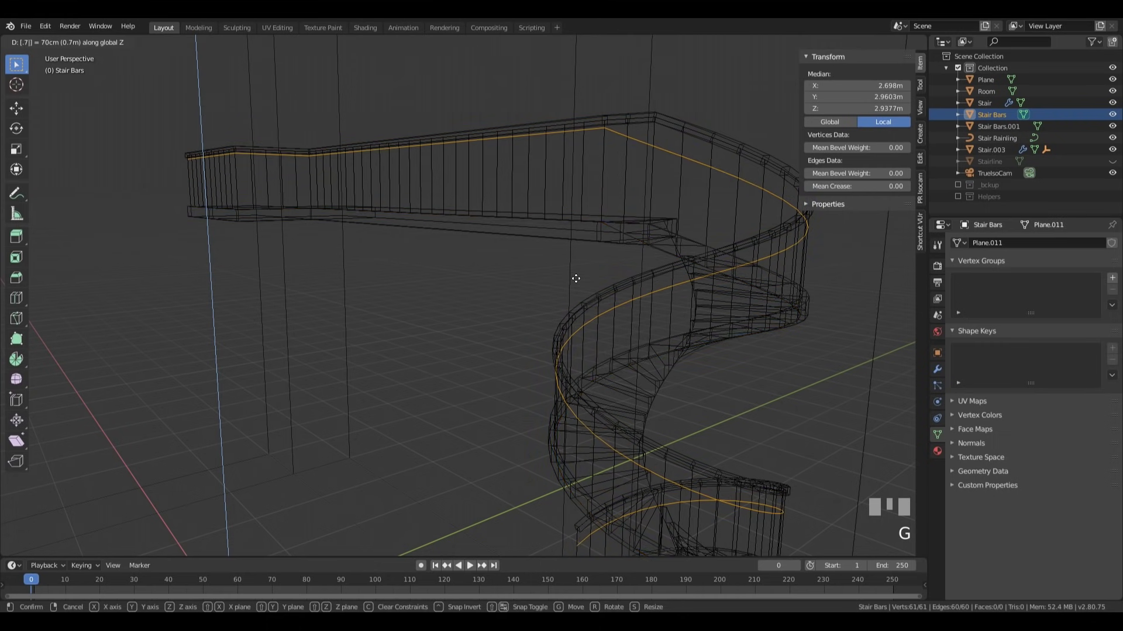
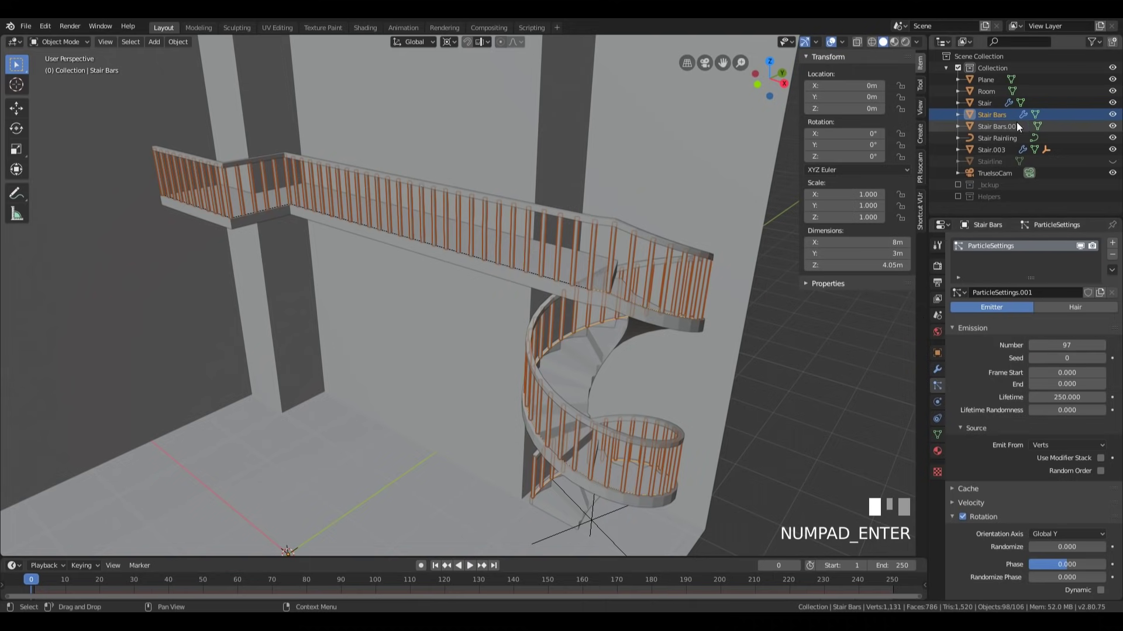
- Delete the extra Stair Bars.001 object and orbit to view the 97 railing bars
key("x")
scroll("down", 3)
middle_click(601, 334)
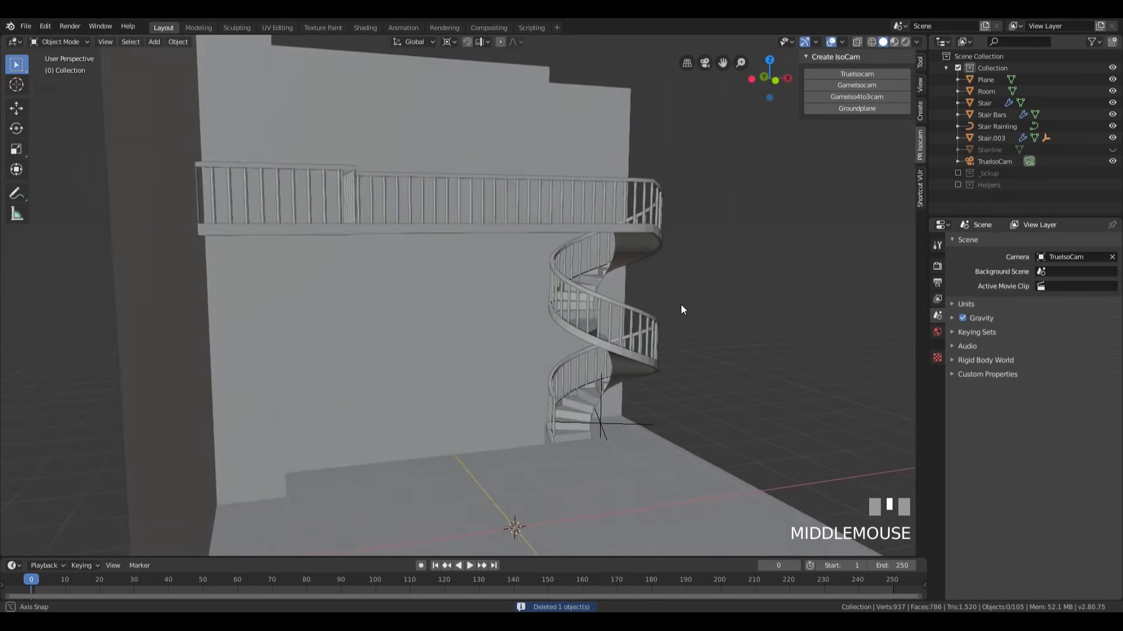
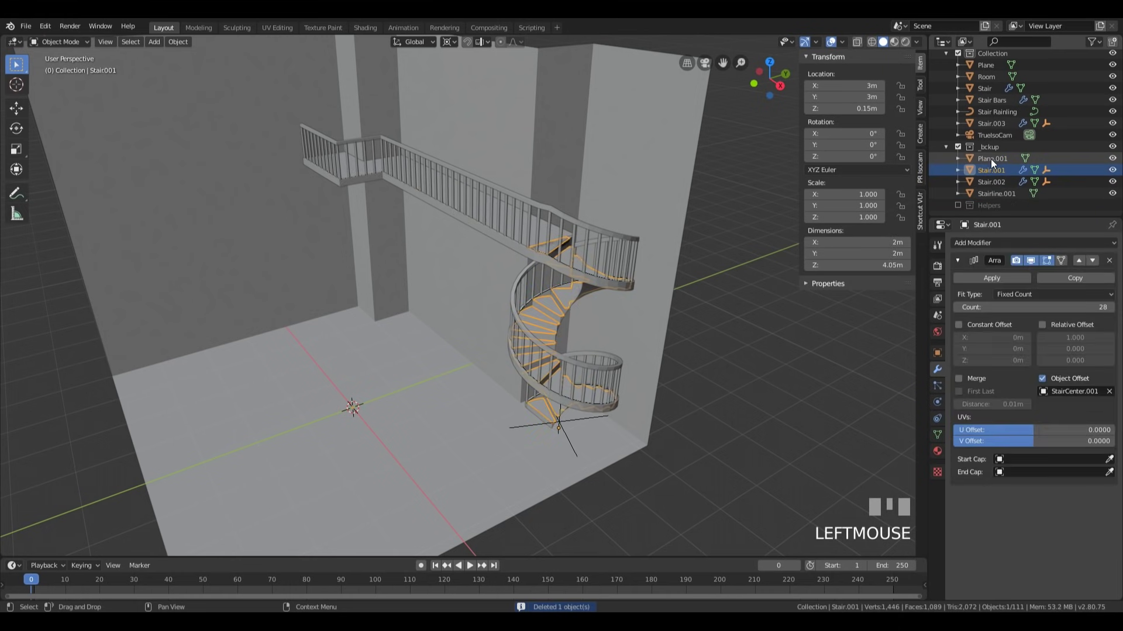
- Join the spiral steps into one mesh and merge their overlapping vertices by distance
key("Tab")
left_click(999, 130)
left_click_drag(965, 151, 730, 308)
key("shift+d")
key("Return")
left_click(1015, 287)
key("Tab")
key("a")
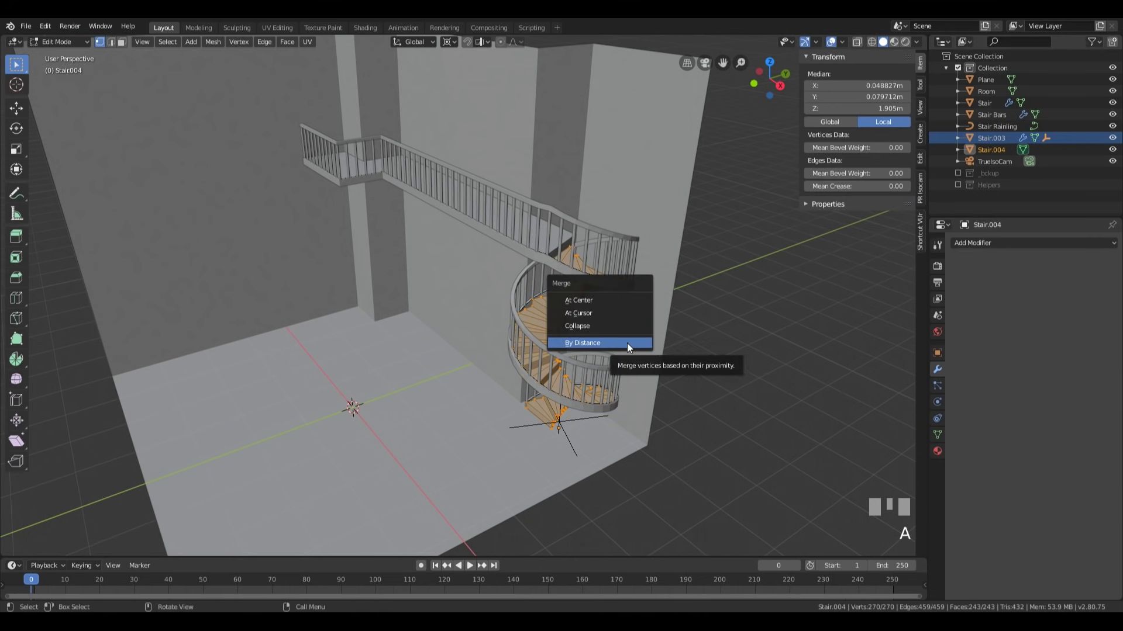
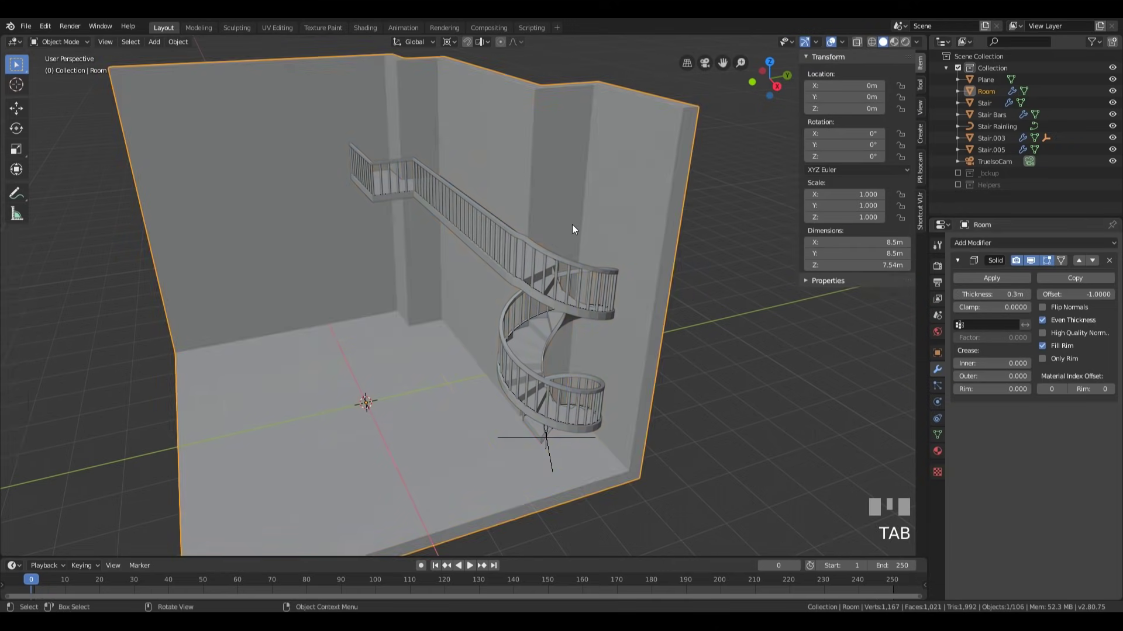
- Orbit around the room from front to corner to check the solidified walls
middle_click(665, 259)
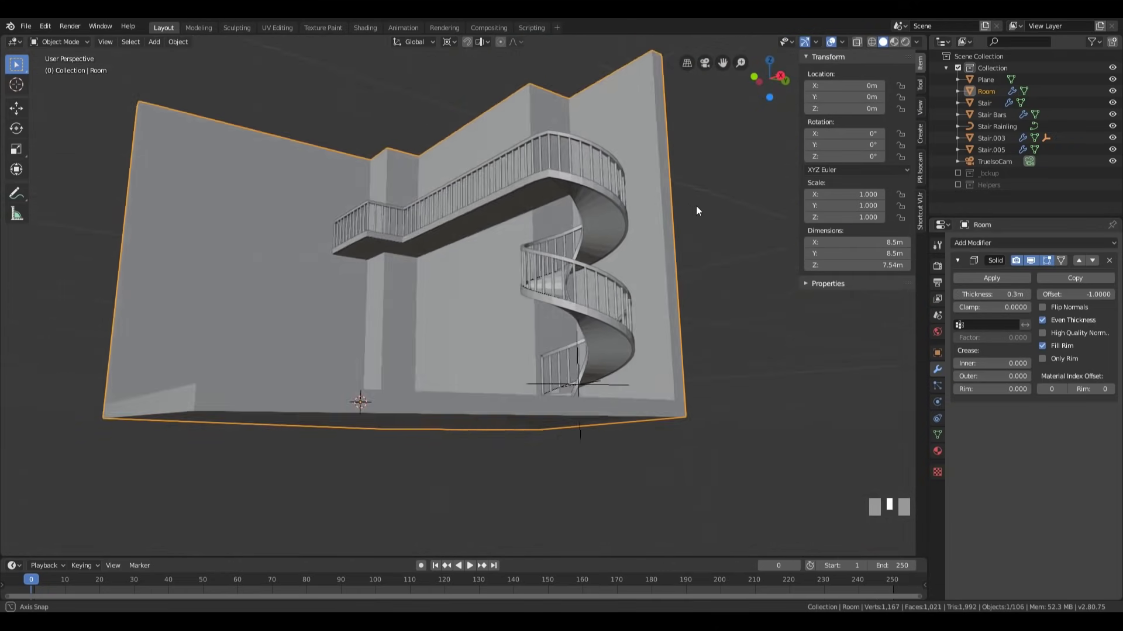
middle_click(287, 254)
key("Tab")
middle_click(707, 320)
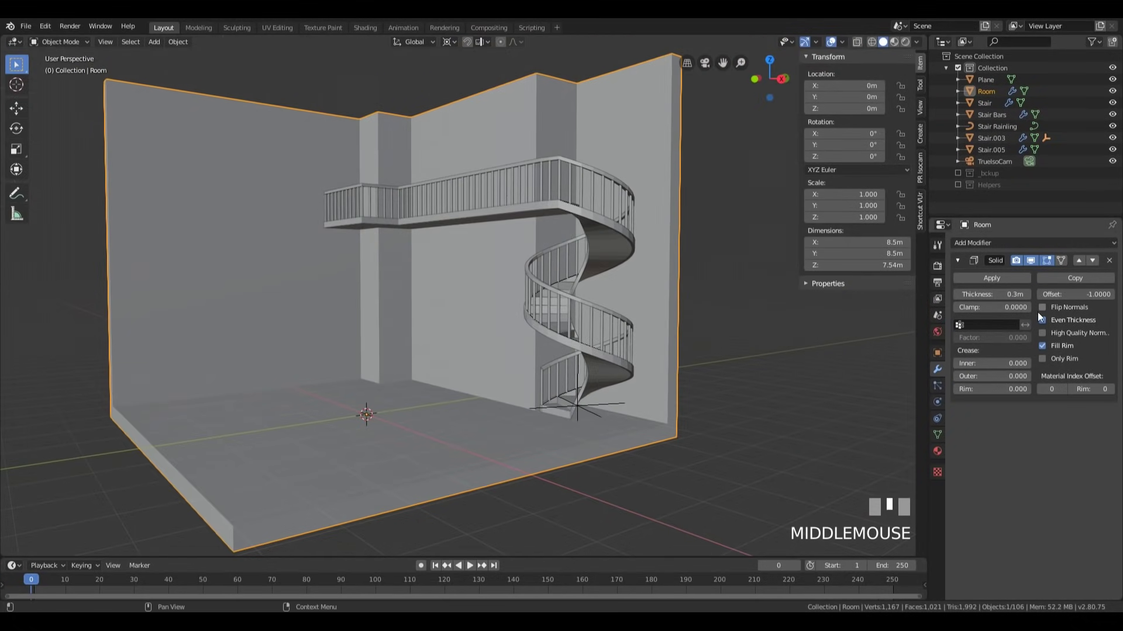
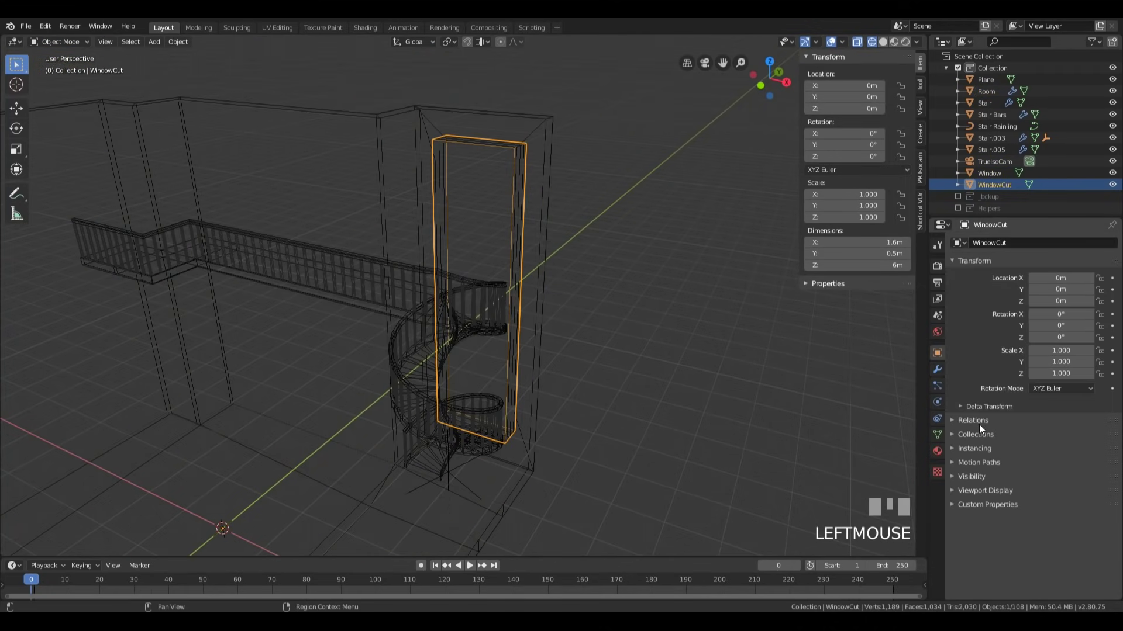
- Select the window pieces with the Window plane and parent them together
left_click(1073, 539)
key("z")
left_click(500, 195)
left_click_drag(689, 227, 517, 178)
left_click(516, 178)
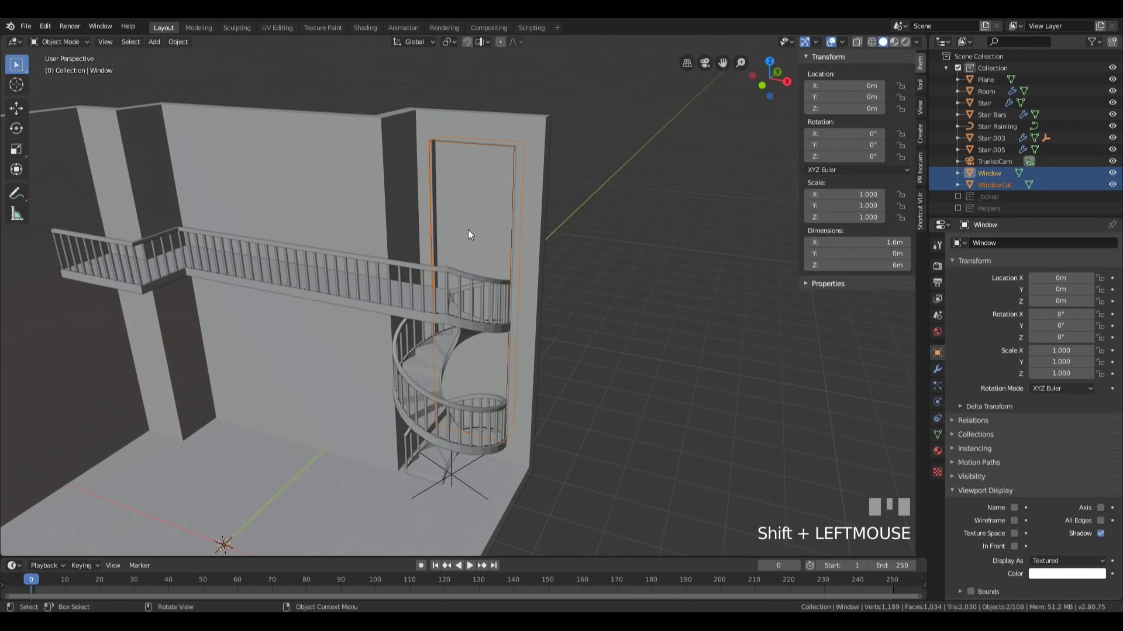
key("ctrl+p")
left_click(481, 184)
- Duplicate the Window plane in place as the basis for WindowFrame
key("g")
key("Escape")
left_click(662, 225)
key("shift+d")
key("Return")
left_click(1007, 191)
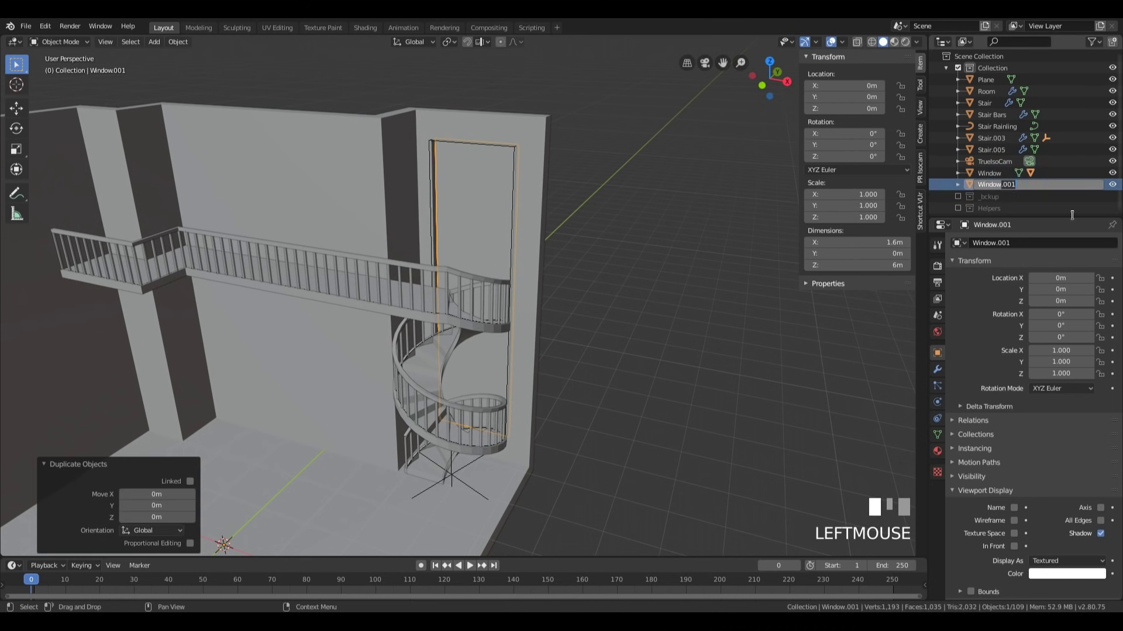
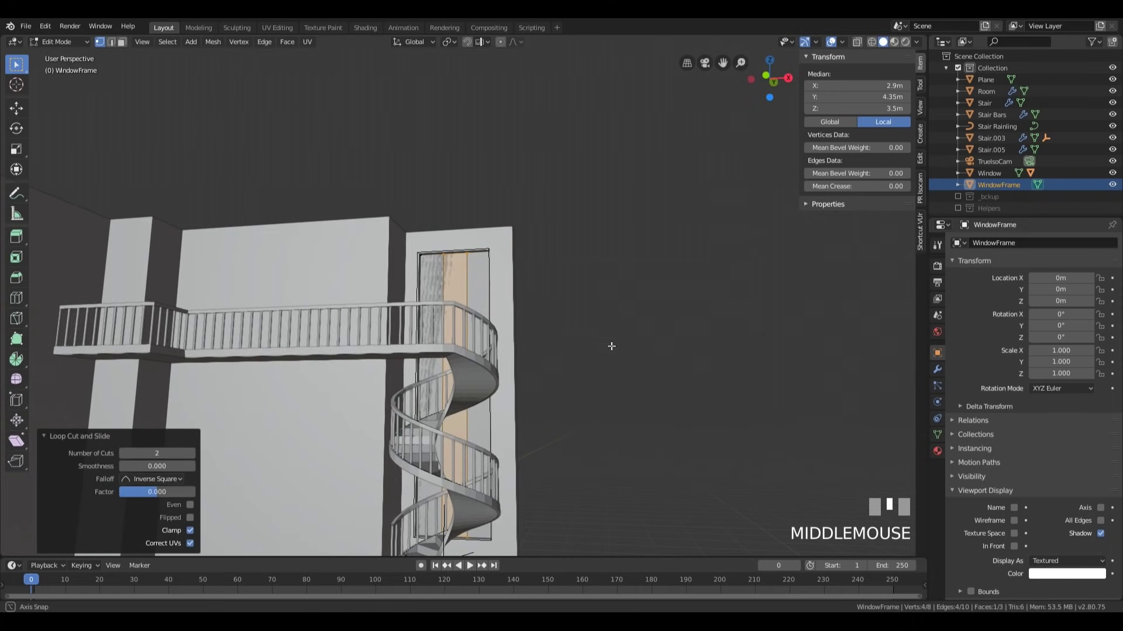
- Add loop cuts across the window frame to divide it into panes
key("ctrl+r")
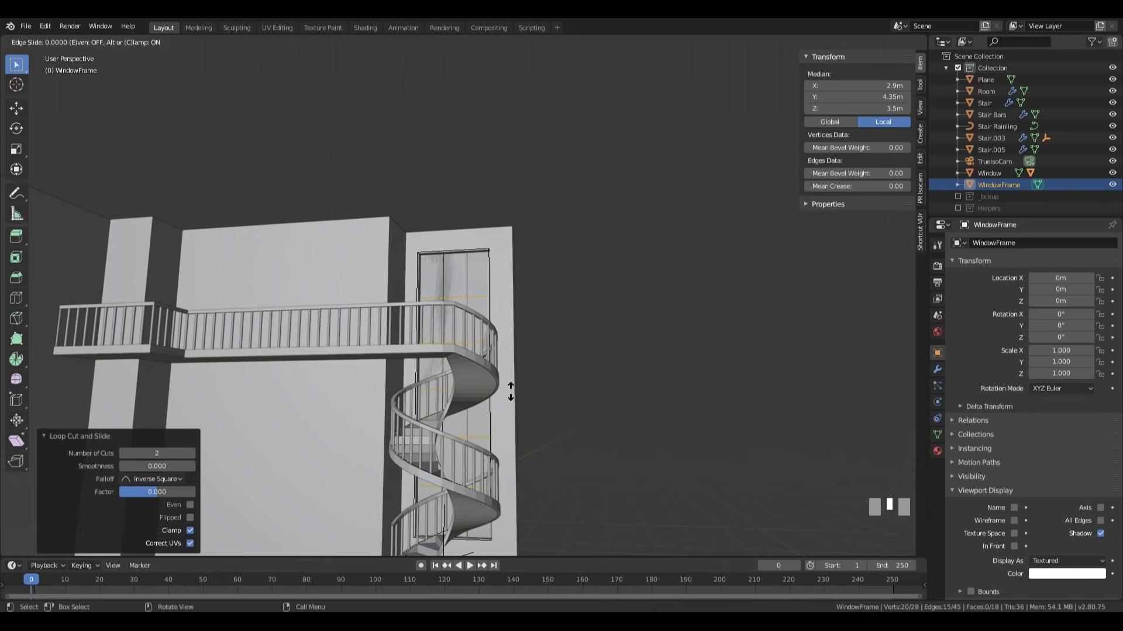
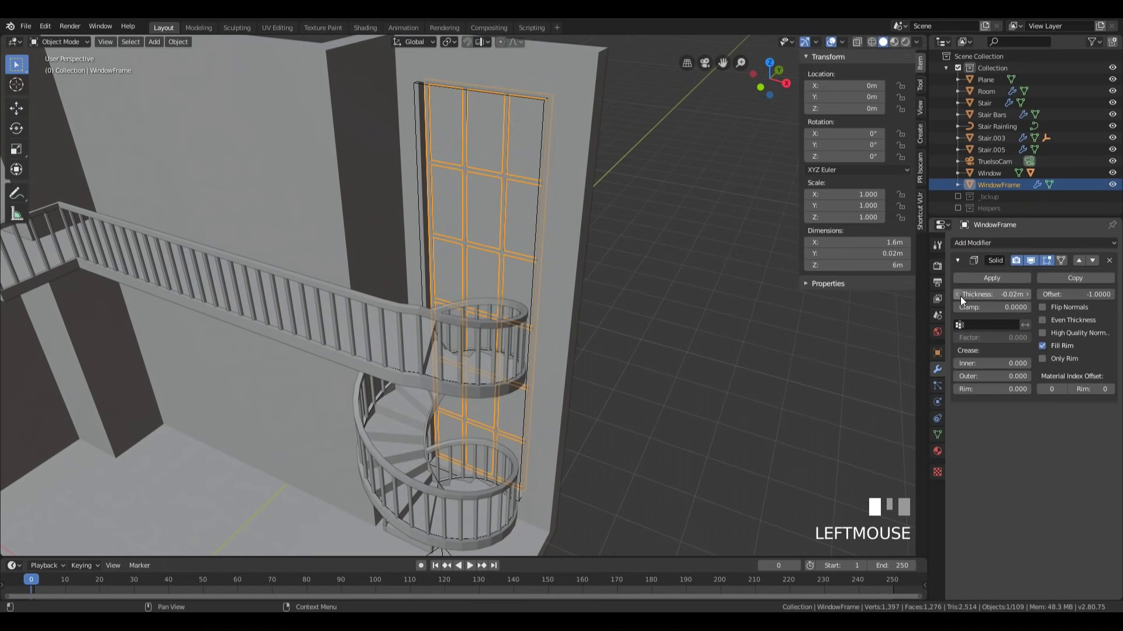
- Attach the WindowFrame to the Window object so they act as one unit
middle_click(614, 264)
scroll("down", 3)
left_click(493, 203)
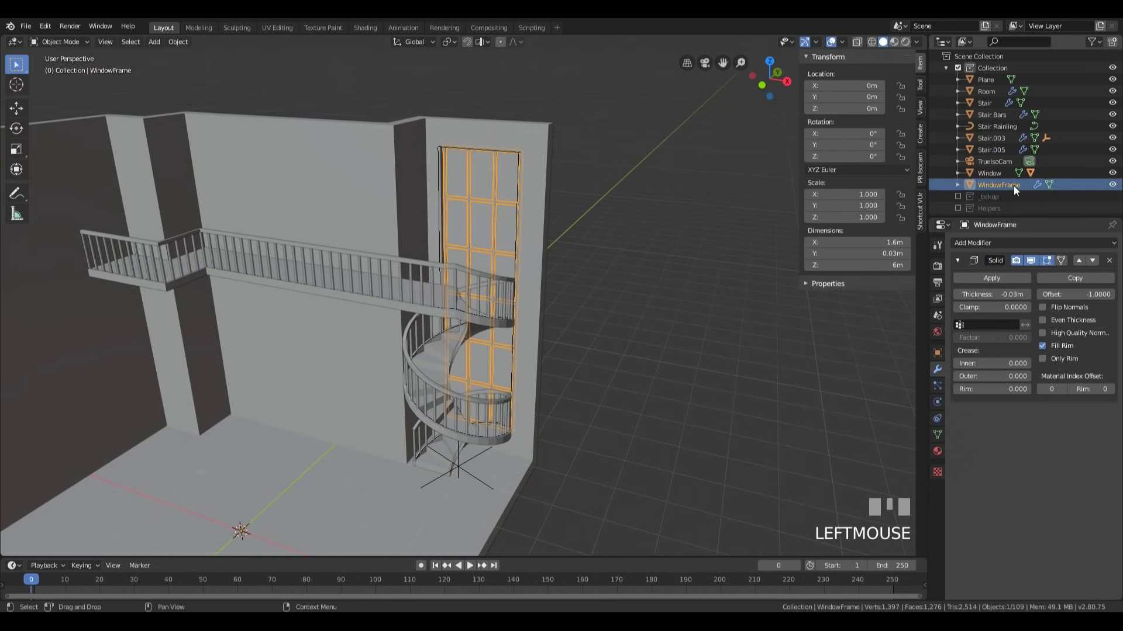
key("ctrl+p")
left_click(994, 178)
key("shift+]")
- Make a linked duplicate of the window group, Window.001, kept in place
key("KP_7")
left_click_drag(621, 399, 994, 176)
key("alt+d")
key("Return")
key("r")
key("Escape")
key(".")
left_click(995, 176)
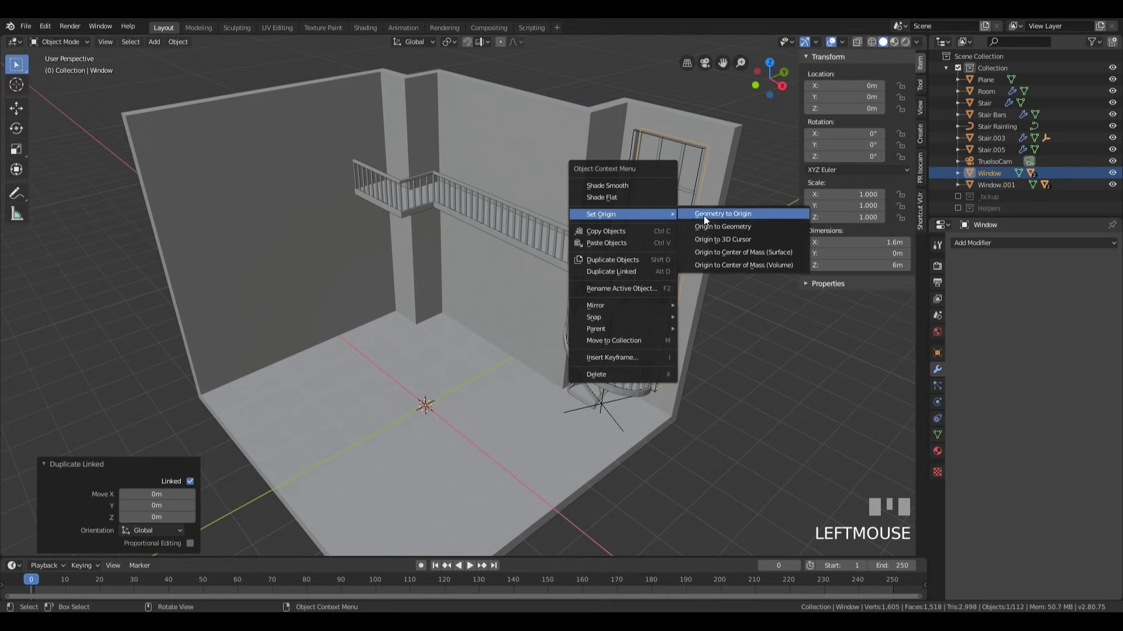
- Set the window's origin and remove the linked duplicate Window.001
right_click(747, 253)
left_click_drag(568, 300, 559, 288)
left_click_drag(543, 286, 757, 253)
key("ctrl+z")
left_click(757, 253)
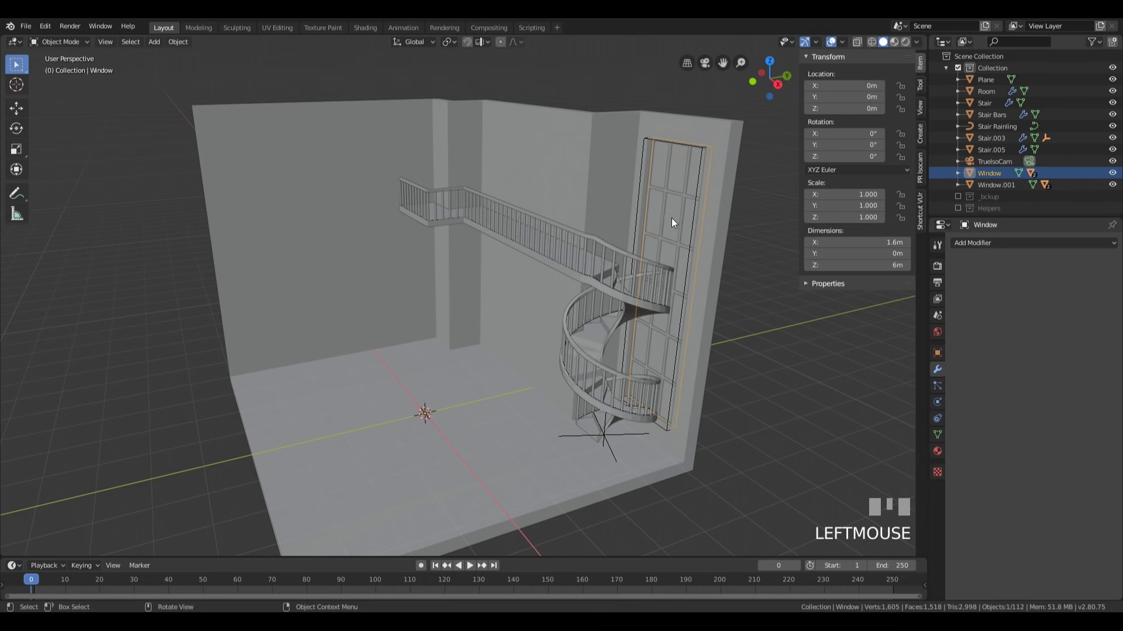
key("Tab")
left_click_drag(680, 236, 424, 376)
key("shift+s")
key("Tab")
left_click(425, 375)
- Duplicate the window's cut and frame pieces as WindowCut.001 and WindowFrame.001
left_click_drag(513, 365, 550, 234)
scroll("up", 3)
left_click(550, 234)
left_click_drag(677, 266, 494, 155)
left_click(494, 155)
scroll("down", 3)
middle_click(506, 368)
left_click(240, 323)
key("x")
left_click_drag(684, 151, 564, 158)
left_click(564, 157)
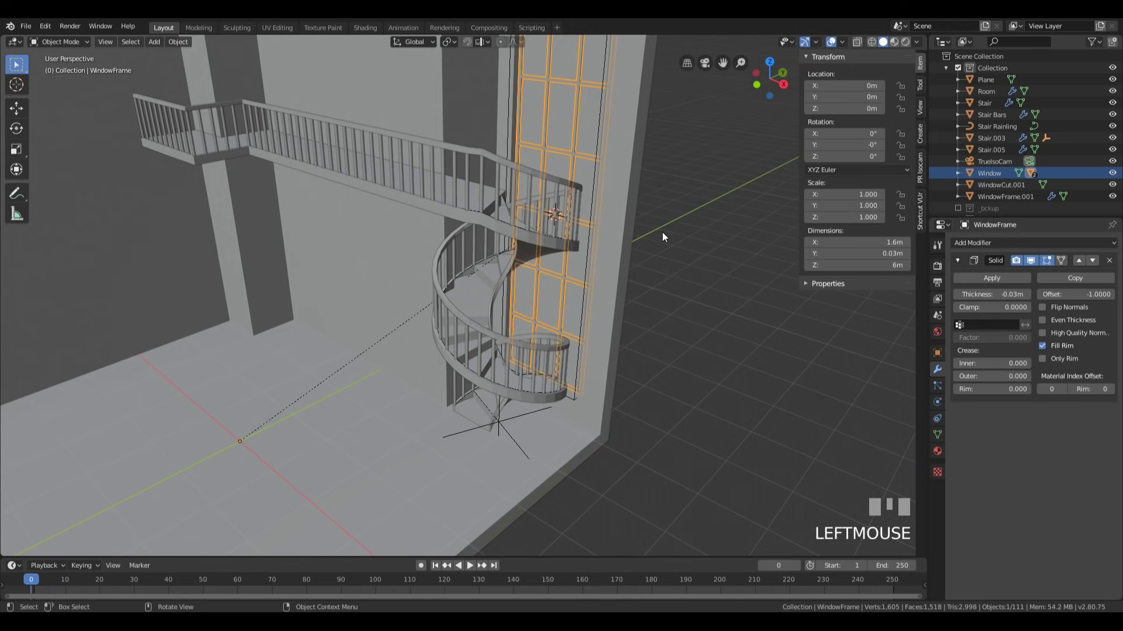
- Undo the duplicated window pieces and reselect the original Window object
left_click_drag(691, 162, 638, 191)
left_click_drag(638, 192, 974, 178)
key("ctrl+z")
left_click(973, 178)
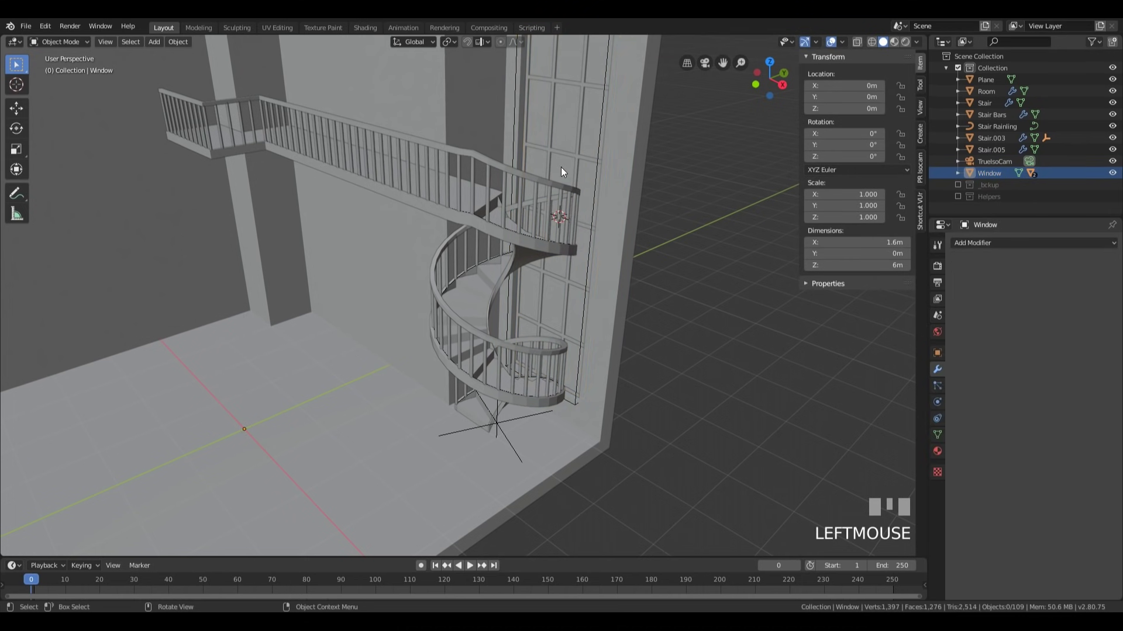
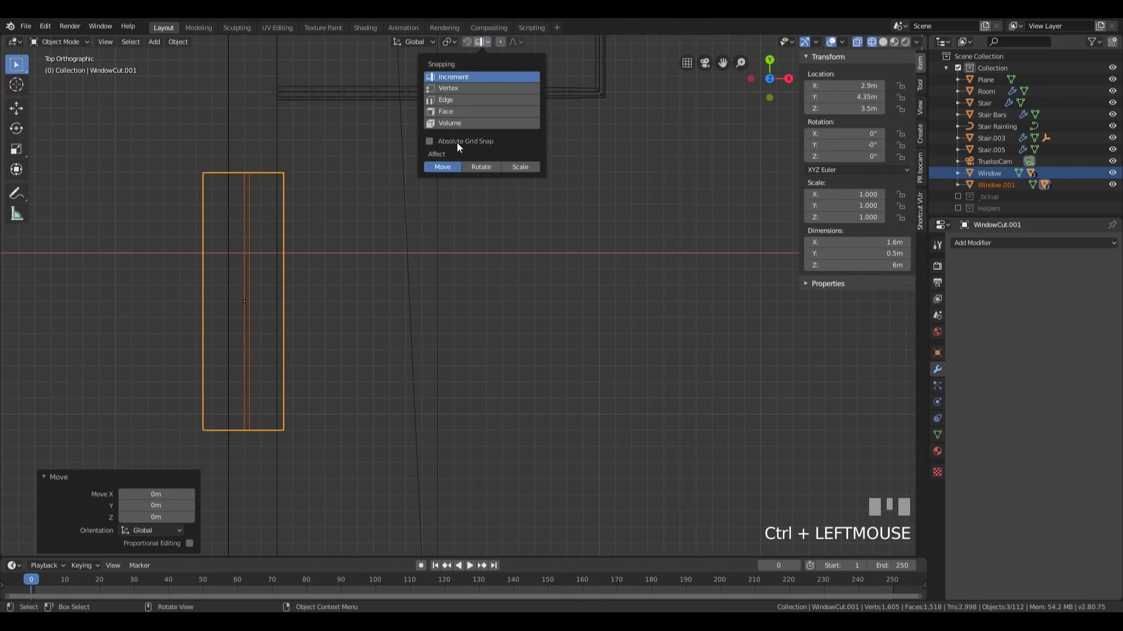
- Move the copied window, WindowCut.001, to stand against the room's left wall
left_click_drag(303, 313, 462, 387)
scroll("up", 3)
scroll("down", 3)
key("g")
left_click(463, 387)
left_click_drag(569, 445, 392, 192)
scroll("down", 3)
scroll("up", 3)
scroll("down", 3)
key("z")
left_click(392, 192)
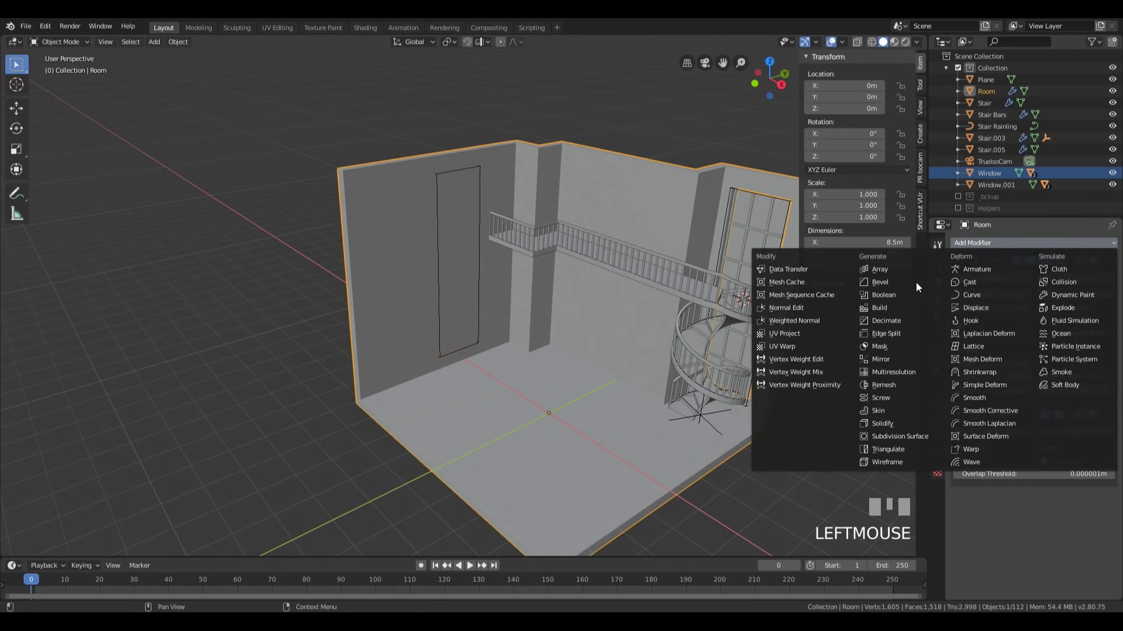
- Add a Boolean difference on Room using WindowCut.001 to cut the left-wall opening
left_click(913, 297)
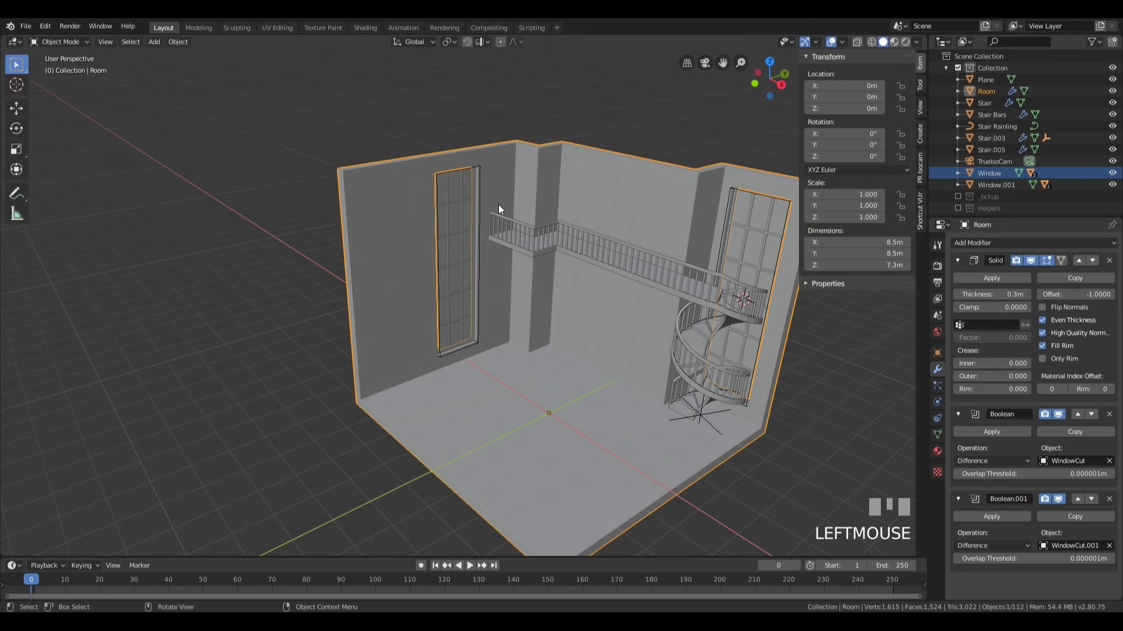
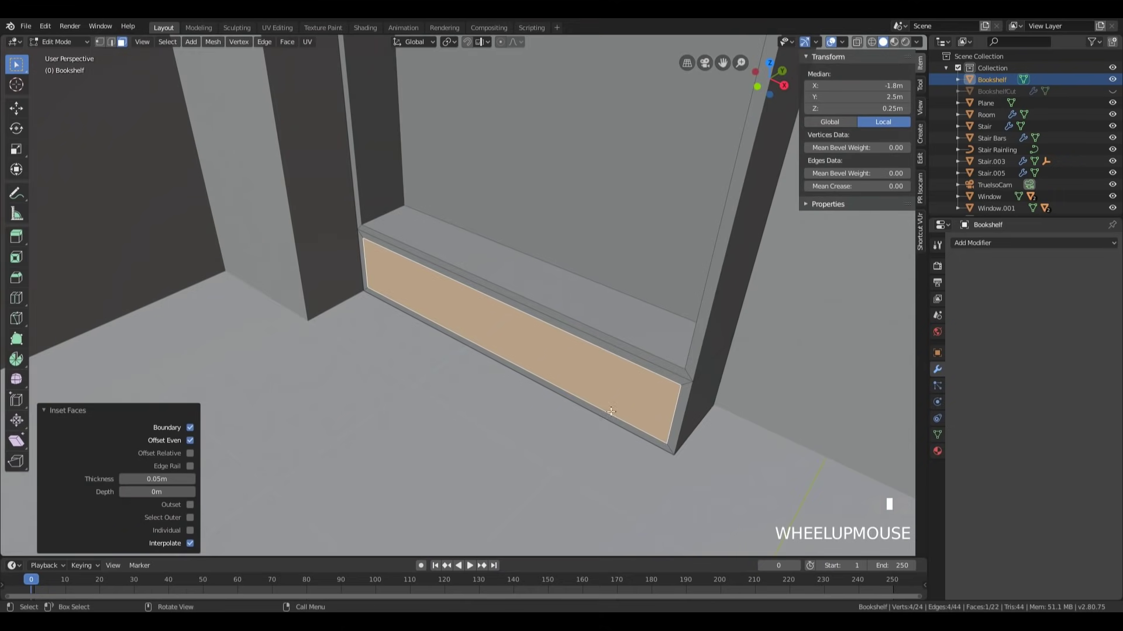
- Push the inset panel about 1 cm into the cabinet and inset again to frame it
key("e")
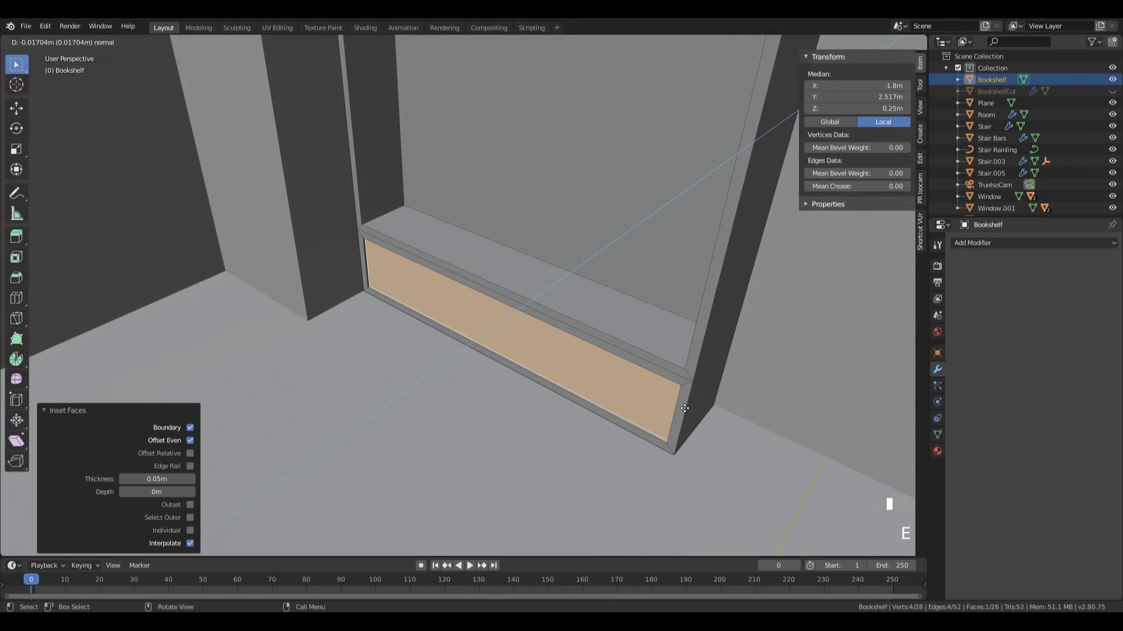
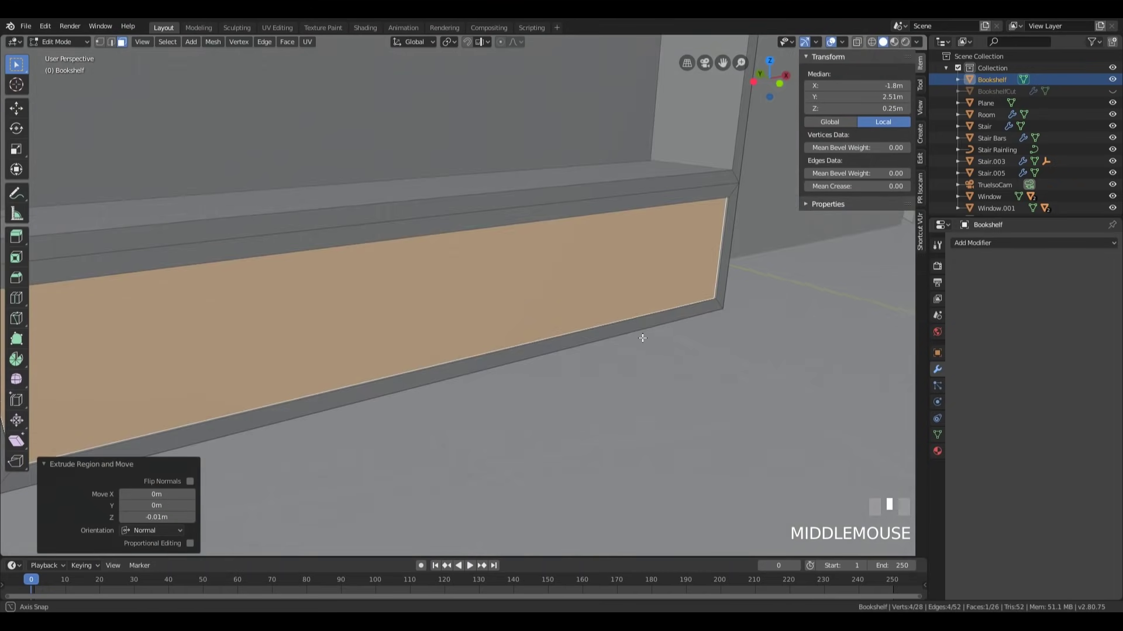
key("i")
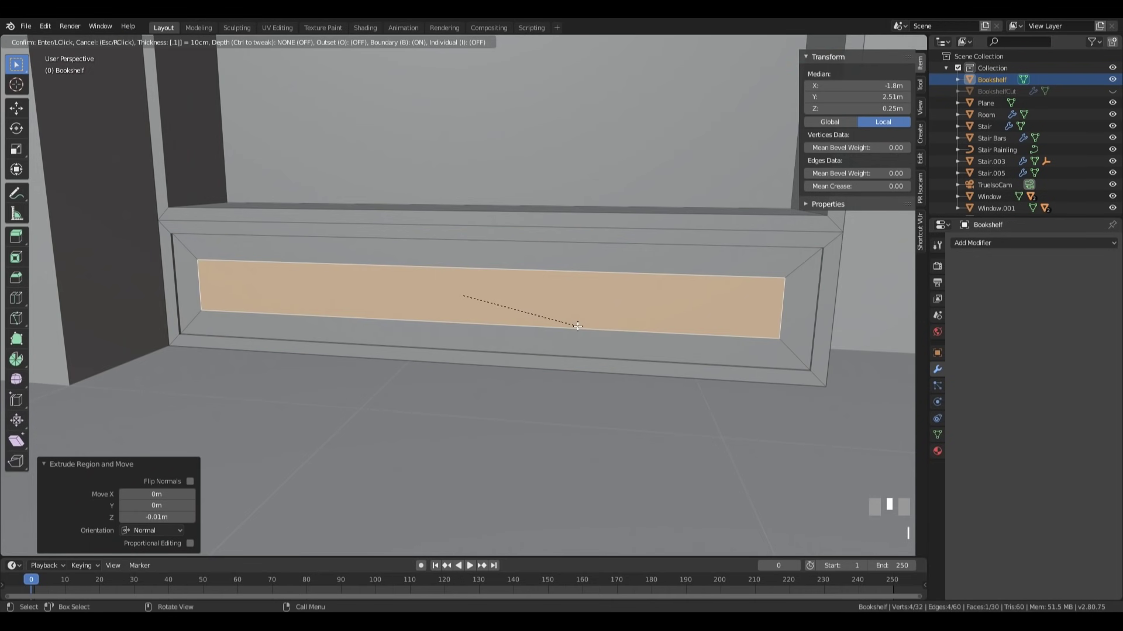
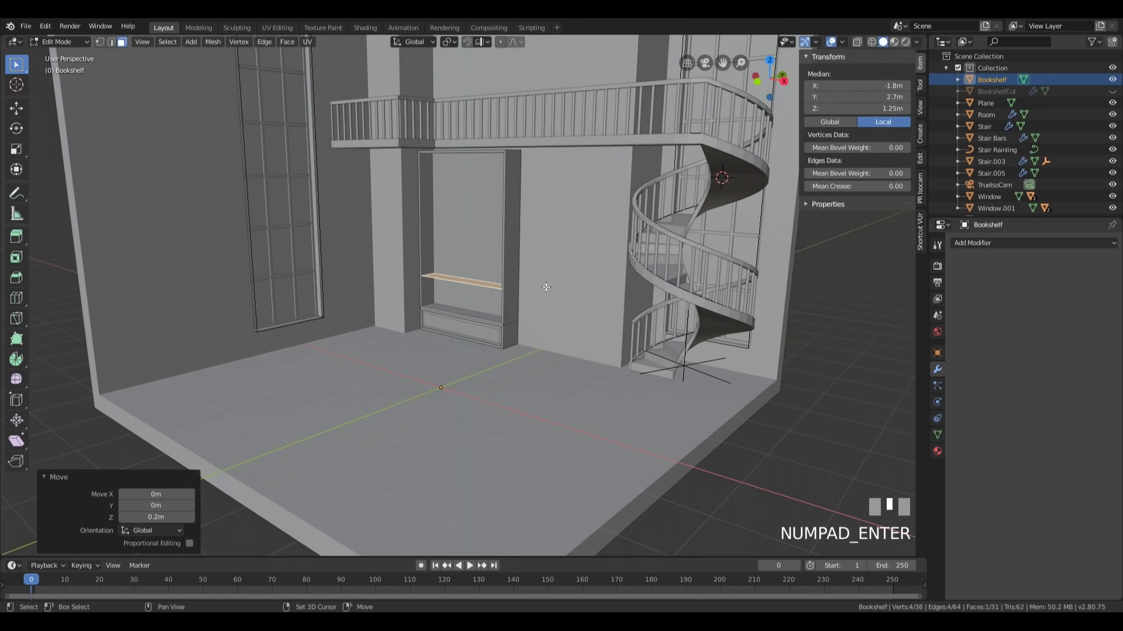
- Duplicate the shelf face upward several times to stack evenly spaced shelves in the recess
key("shift+d")
key("Return")
key("g")
key("KP_Enter")
key("shift+d")
key("Return")
key("g")
key("KP_Enter")
key("shift+d")
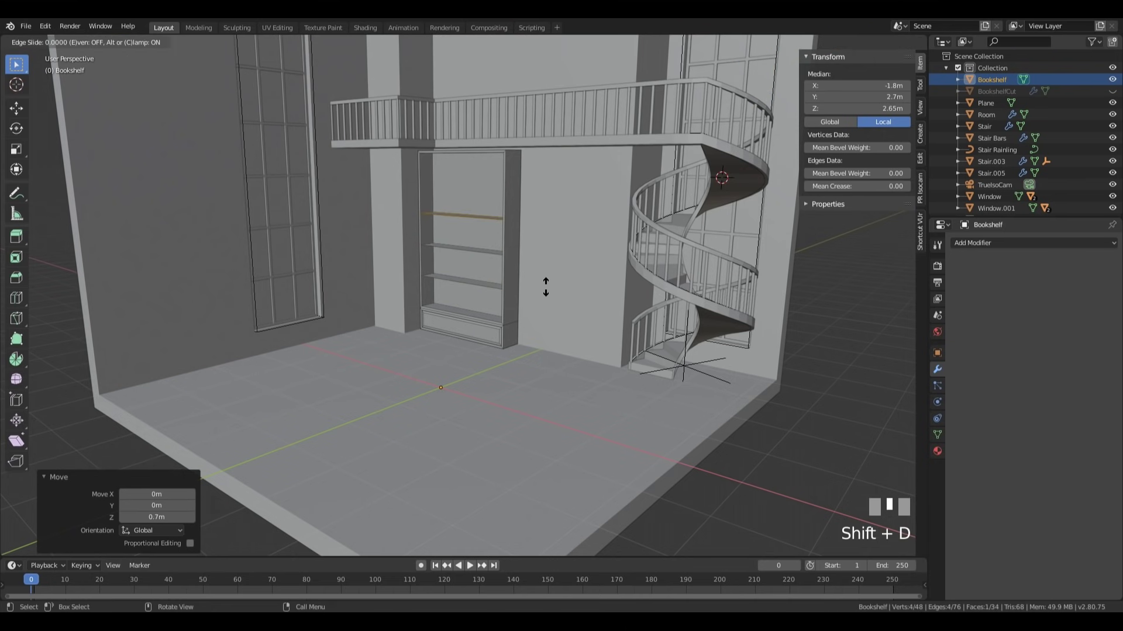
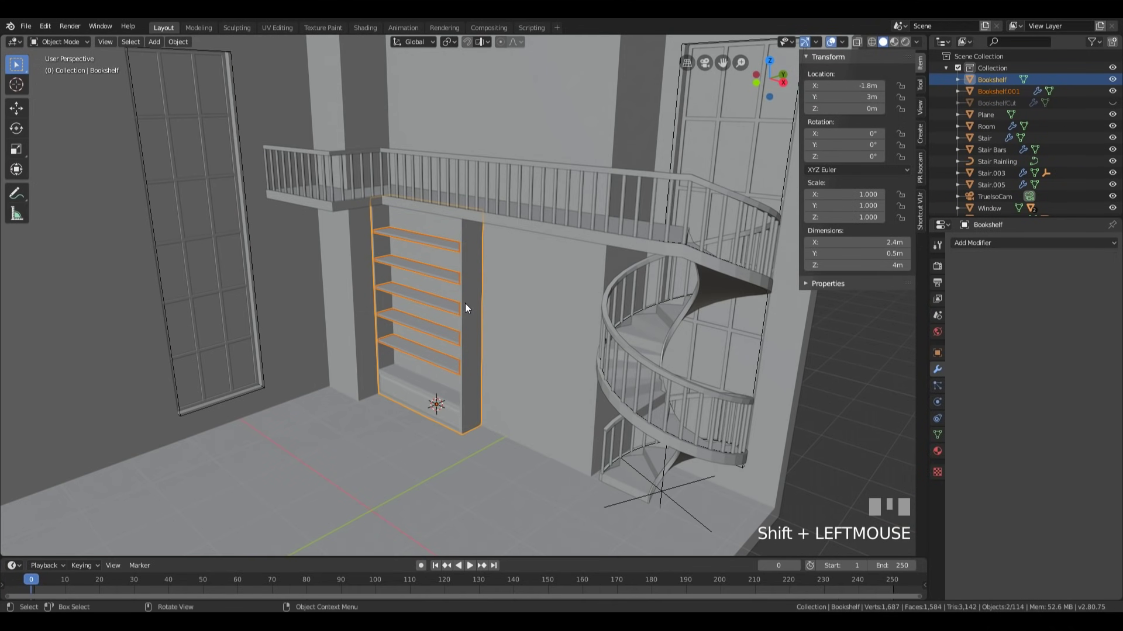
- Select BookshelfCut and then Room so the room's modifiers can be copied across
key("ctrl+p")
left_click(472, 337)
left_click(1118, 93)
key("KP_3")
key("z")
scroll("up", 3)
scroll("down", 3)
key("Tab")
- Copy the room's solidify and Boolean modifiers onto BookshelfCut and push the bookshelf 0.3 m into the wall
key("a")
scroll("down", 3)
key("g")
left_click(471, 307)
middle_click(445, 279)
key("z")
scroll("down", 3)
left_click_drag(545, 280, 474, 276)
left_click_drag(533, 276, 626, 211)
key("g")
left_click(627, 211)
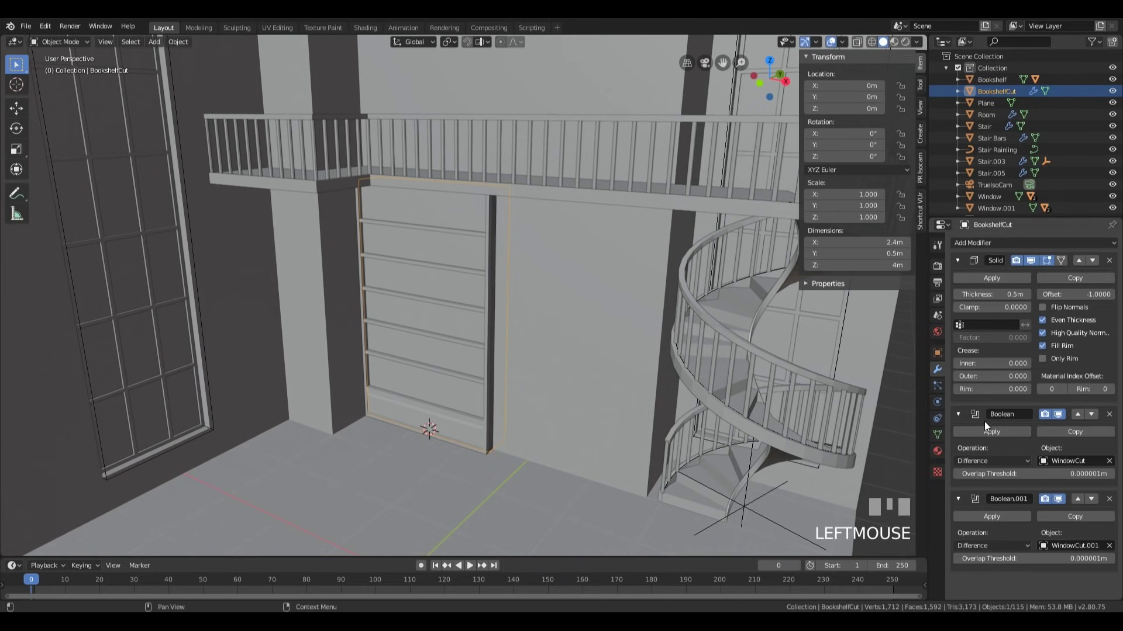
- Nudge the bookshelf about 7 cm along Y so it sits flush against the back wall
left_click_drag(1063, 525, 1011, 92)
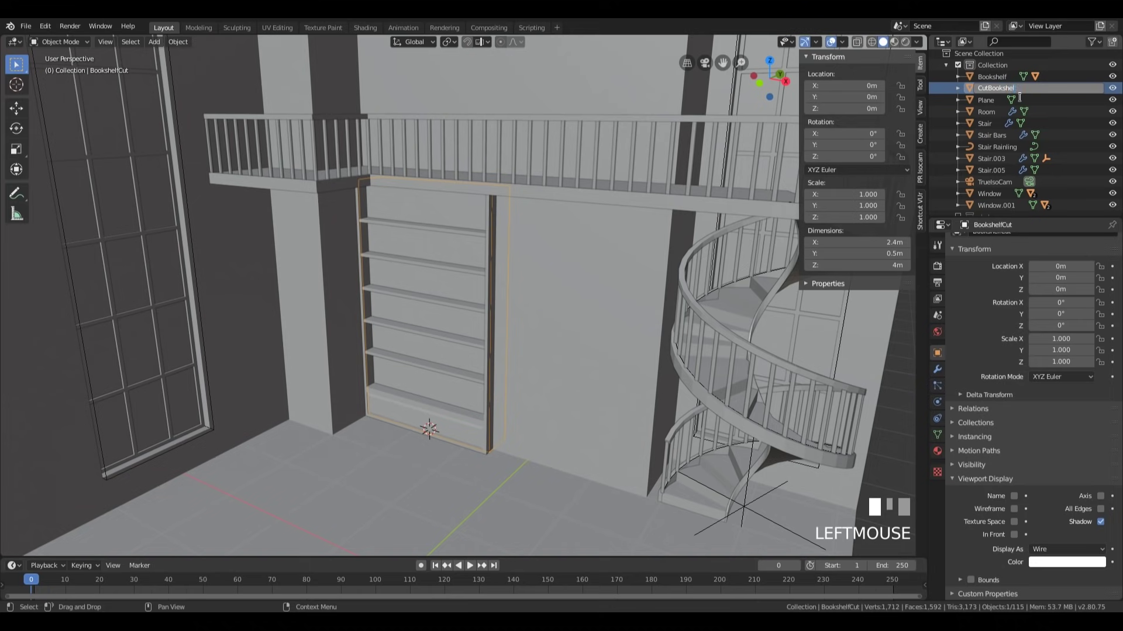
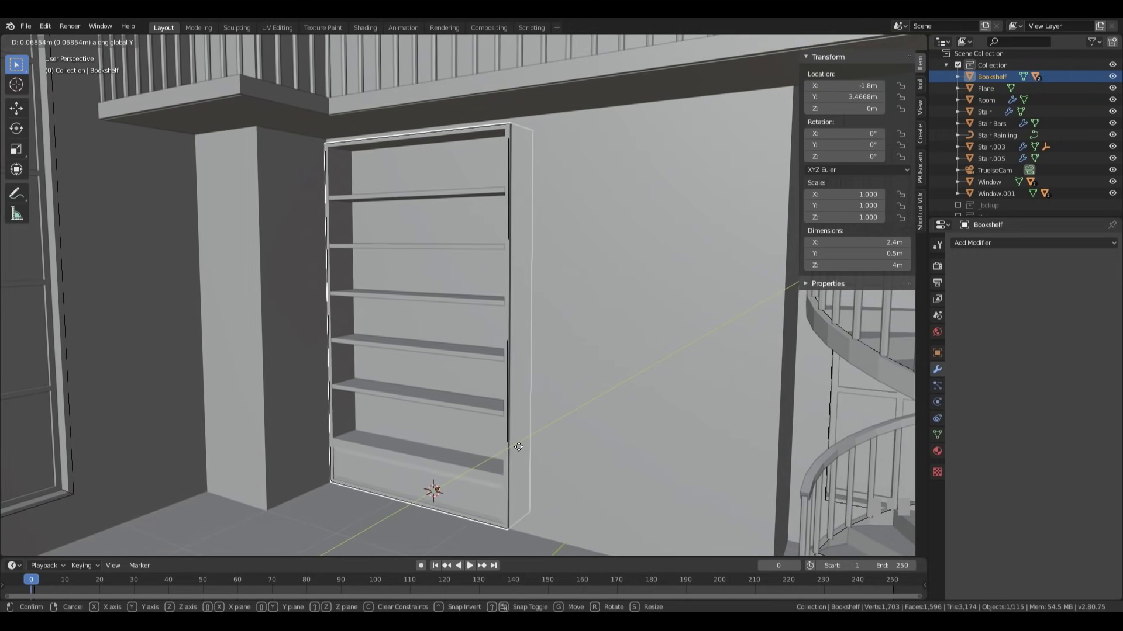
key("Escape")
- Settle the bookshelf's position and frame it in front orthographic view
left_click_drag(551, 418, 570, 426)
middle_click(549, 430)
key("g")
left_click(476, 397)
scroll("up", 3)
middle_click(398, 353)
scroll("down", 3)
key("KP_1")
scroll("up", 3)
left_click_drag(464, 284, 584, 344)
key("z")
scroll("down", 3)
- Make a linked copy of the bookshelf 2.4 m along X beside the original, then select the room
key("alt+d")
left_click(584, 345)
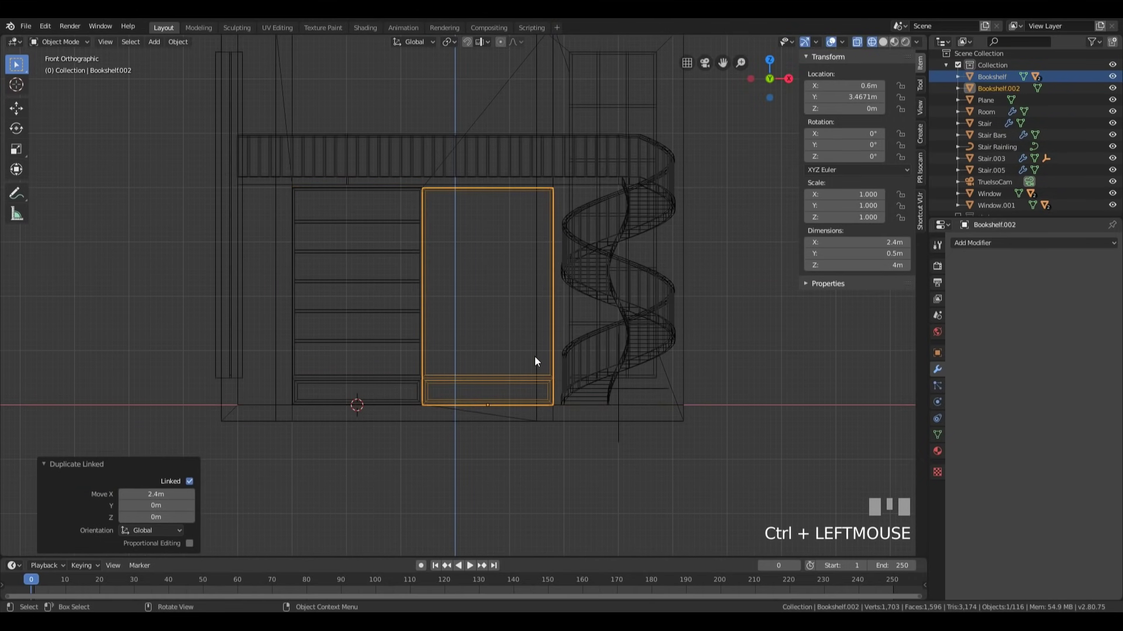
key("x")
left_click(423, 372)
key("shift+]")
key("alt+d")
scroll("up", 3)
scroll("down", 3)
middle_click(609, 254)
left_click(865, 381)
scroll("down", 3)
left_click(427, 427)
- Select the arrayed bookshelf together with its child objects
key("z")
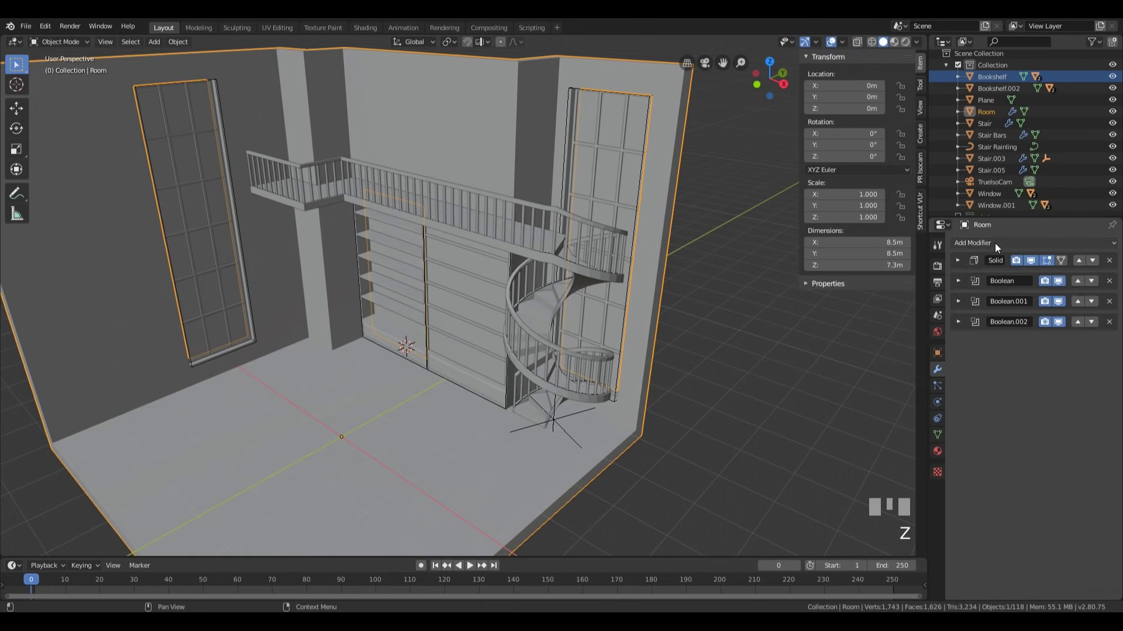
left_click_drag(906, 299, 704, 395)
middle_click(500, 375)
left_click(770, 438)
middle_click(685, 405)
scroll("up", 3)
left_click_drag(669, 376, 421, 350)
scroll("down", 3)
left_click(420, 349)
key("shift+]")
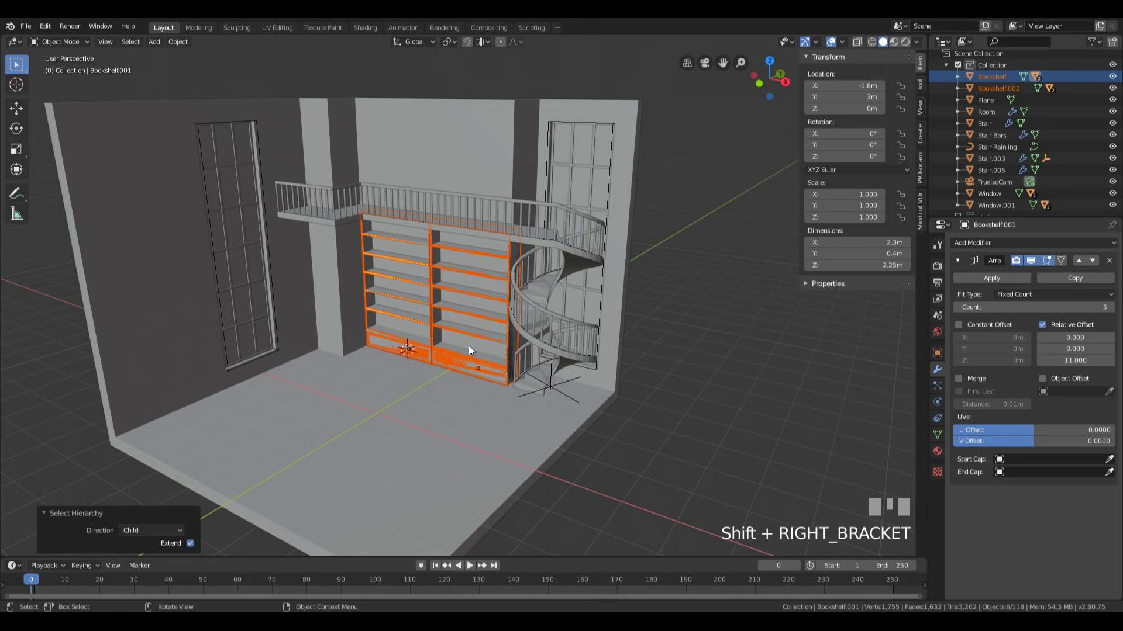
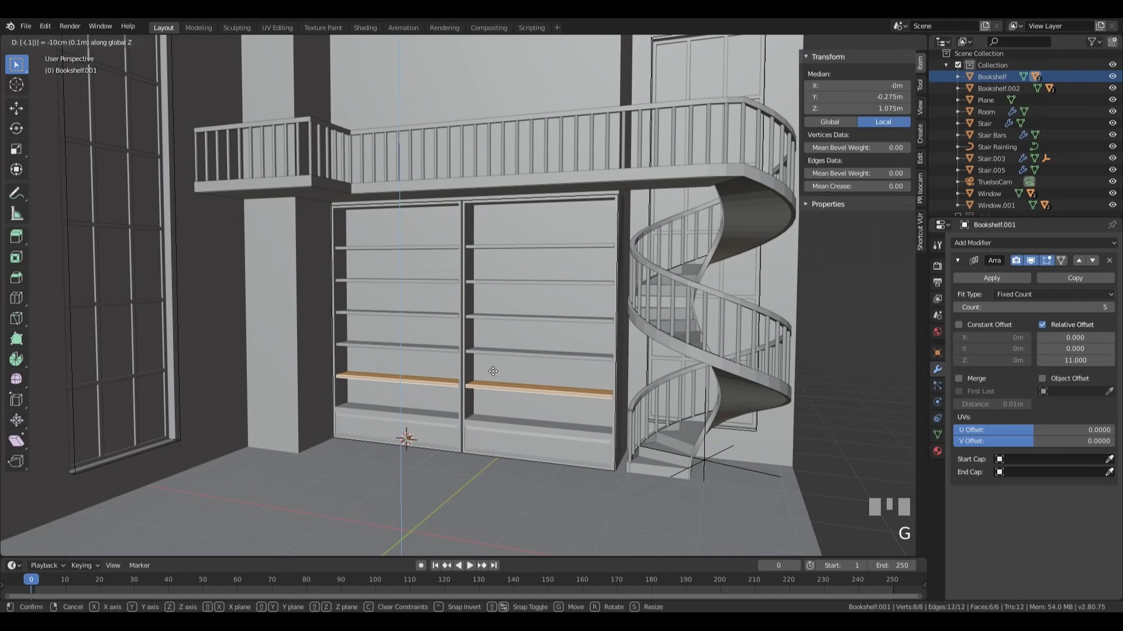
- Raise the shelf along Z and give the five-count Array a relative Z offset of 11.5 spanning 2.35 m
key("Escape")
key("g")
key("KP_Enter")
key("Tab")
scroll("up", 3)
left_click_drag(1117, 365, 517, 225)
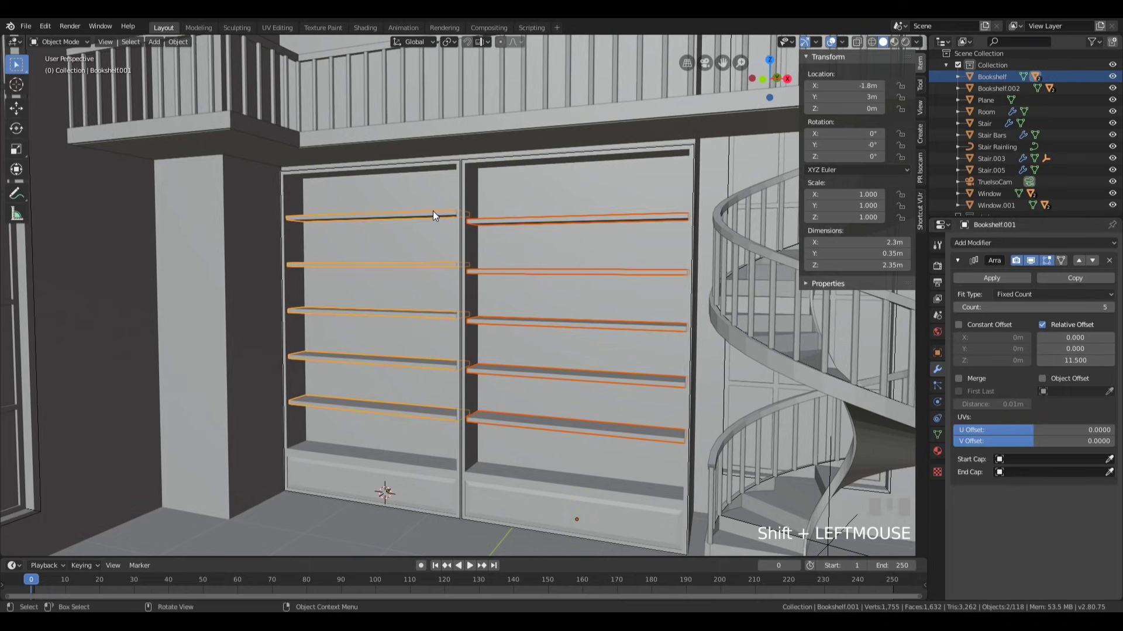
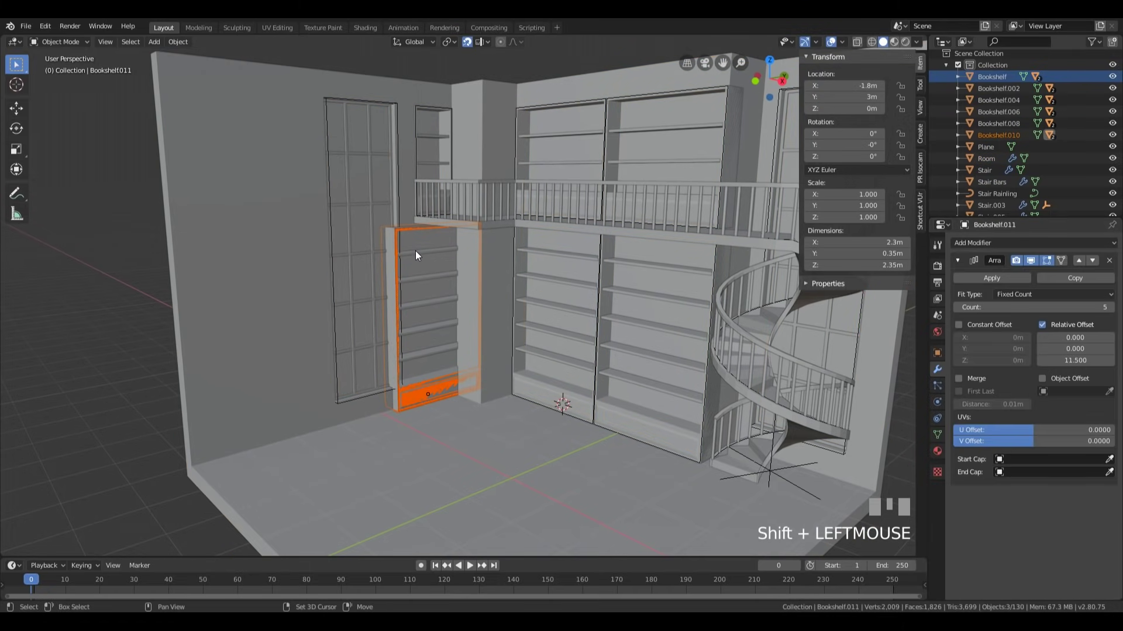
- Pull one side of CutBookshelf.005 about 0.7 m inward along Y to match the narrower bookshelf
left_click(994, 139)
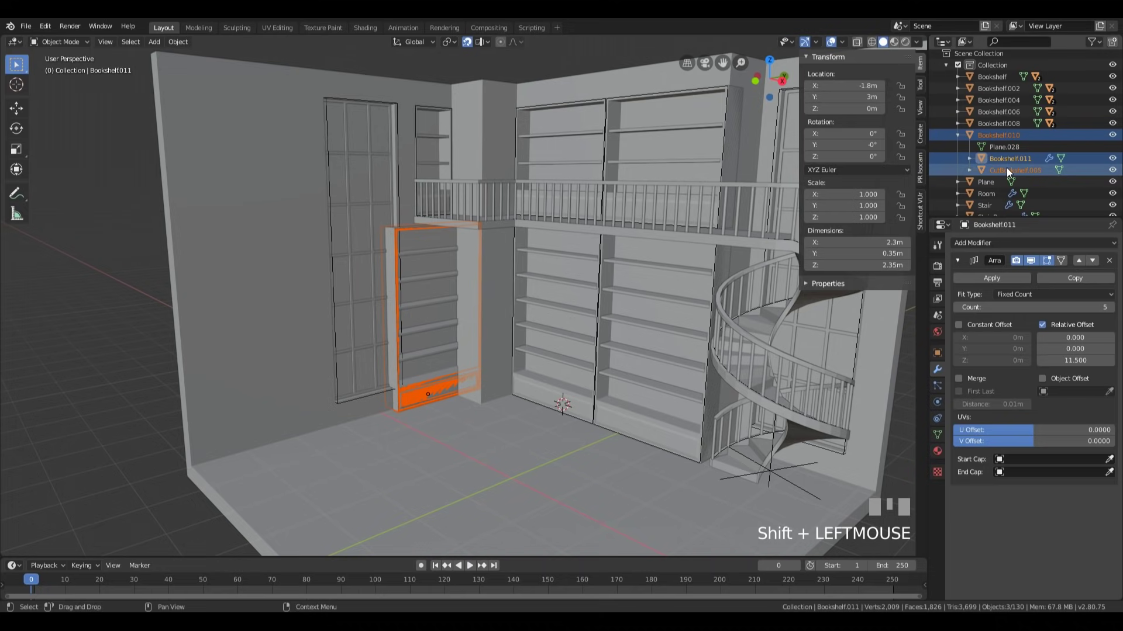
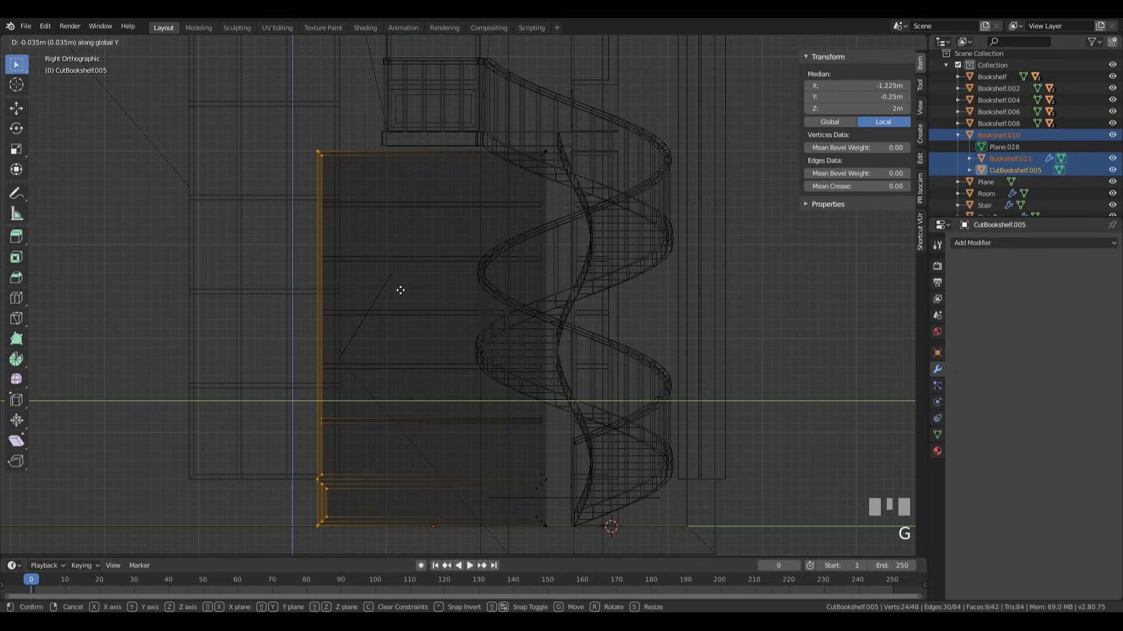
key("Escape")
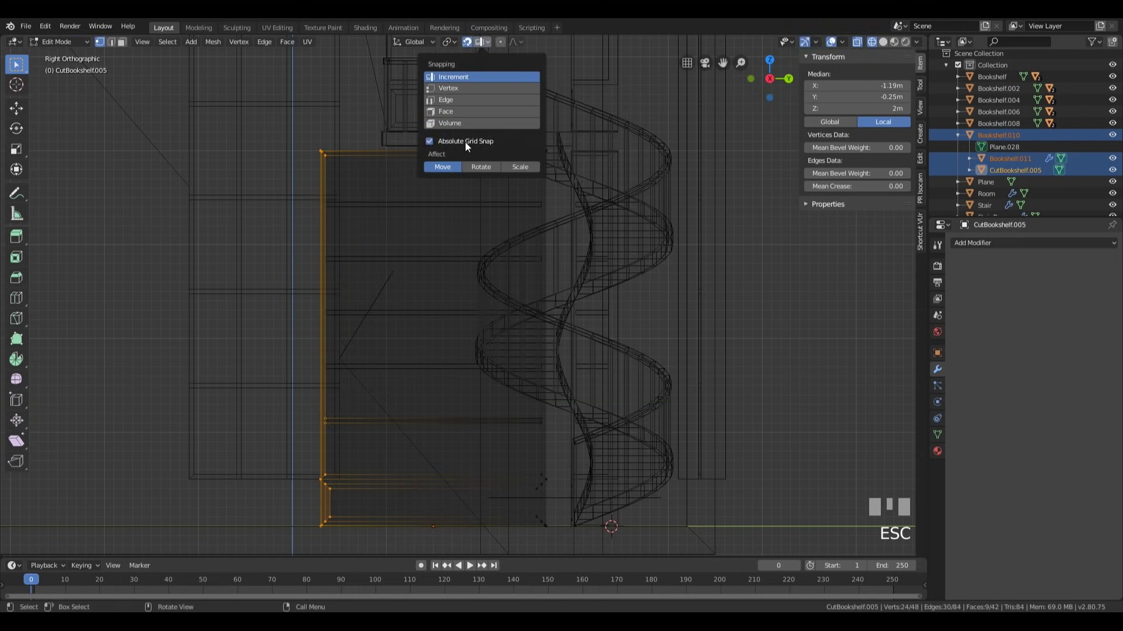
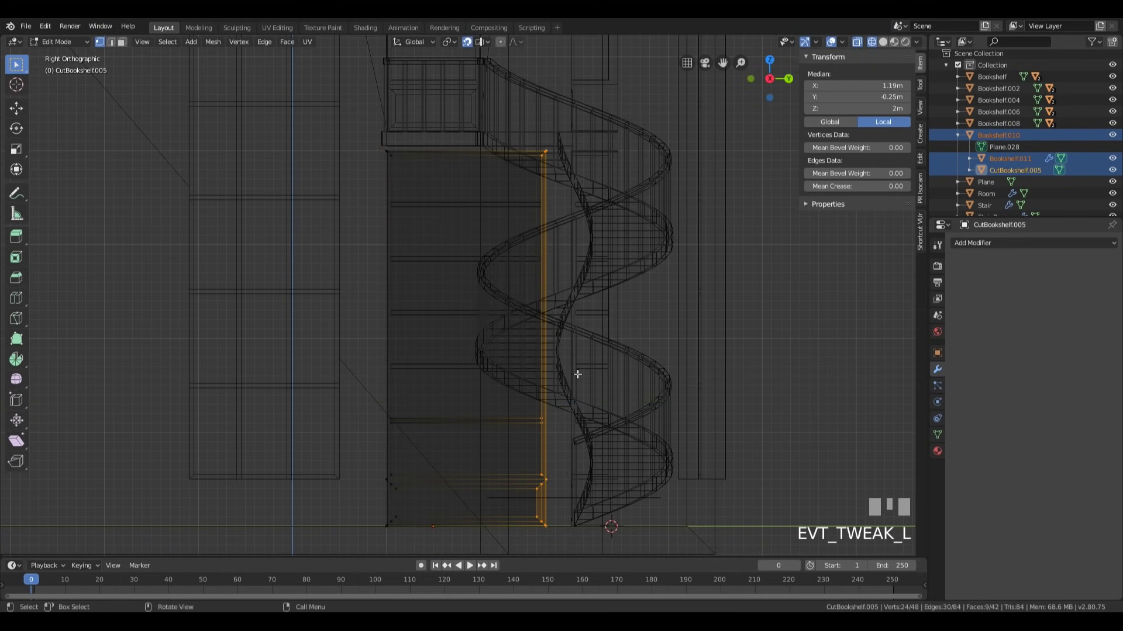
key("g")
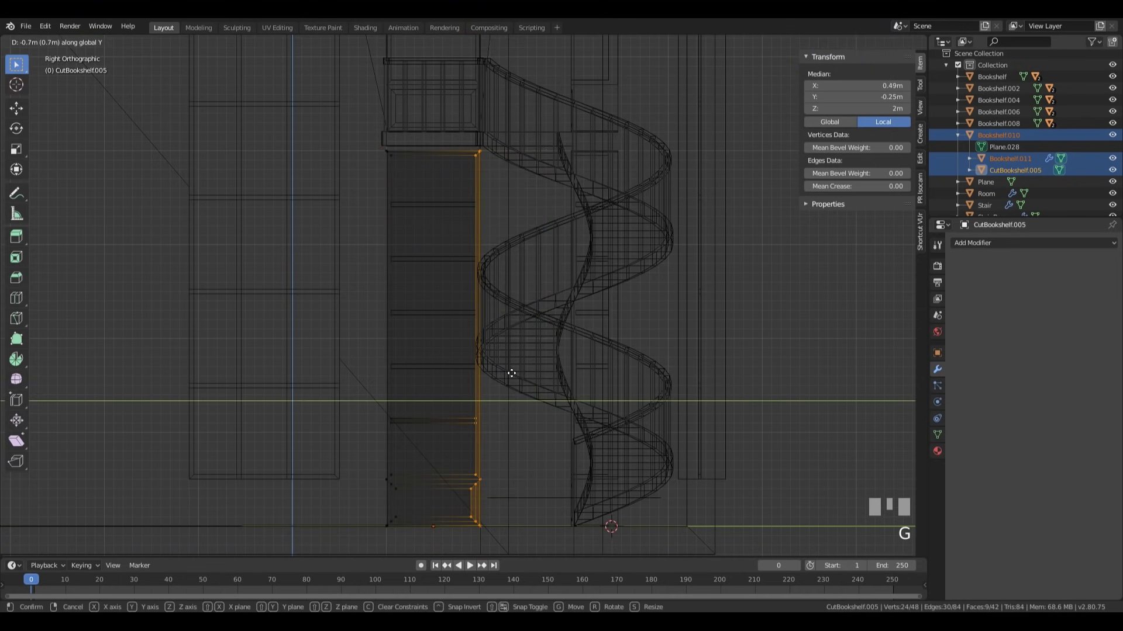
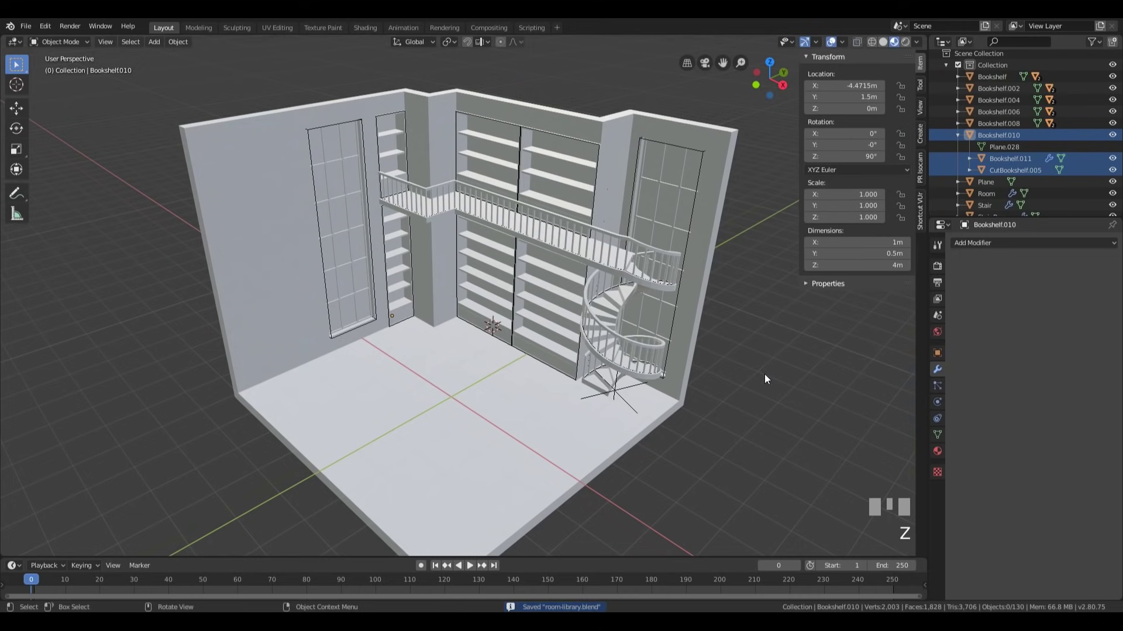
- Duplicate the back-wall bookshelf with its children and rotate the copy 90° around Z in top view
left_click(604, 131)
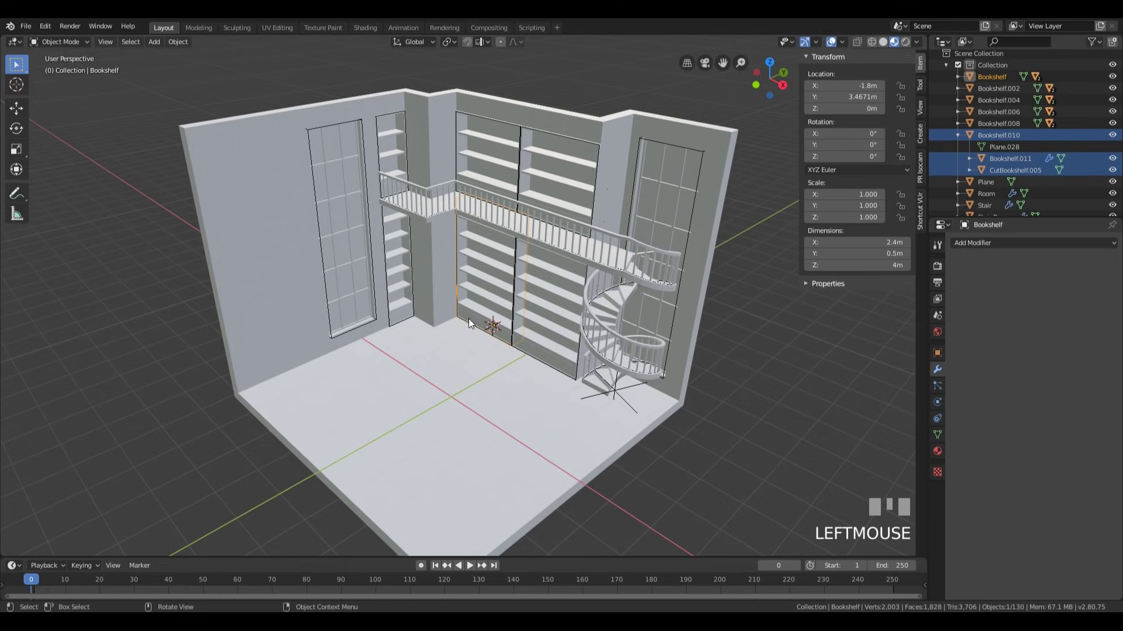
key("shift+]")
key("KP_7")
key("shift+d")
key("Return")
key("r")
key("KP_Enter")
key("z")
middle_click(632, 298)
scroll("up", 3)
- Move Bookshelf.013 about 2.5 m and 5.97 m across to stand against the other wall
left_click(473, 46)
middle_click(536, 376)
key("Escape")
left_click_drag(525, 338, 407, 470)
key("g")
left_click(407, 470)
scroll("up", 3)
middle_click(427, 433)
scroll("down", 3)
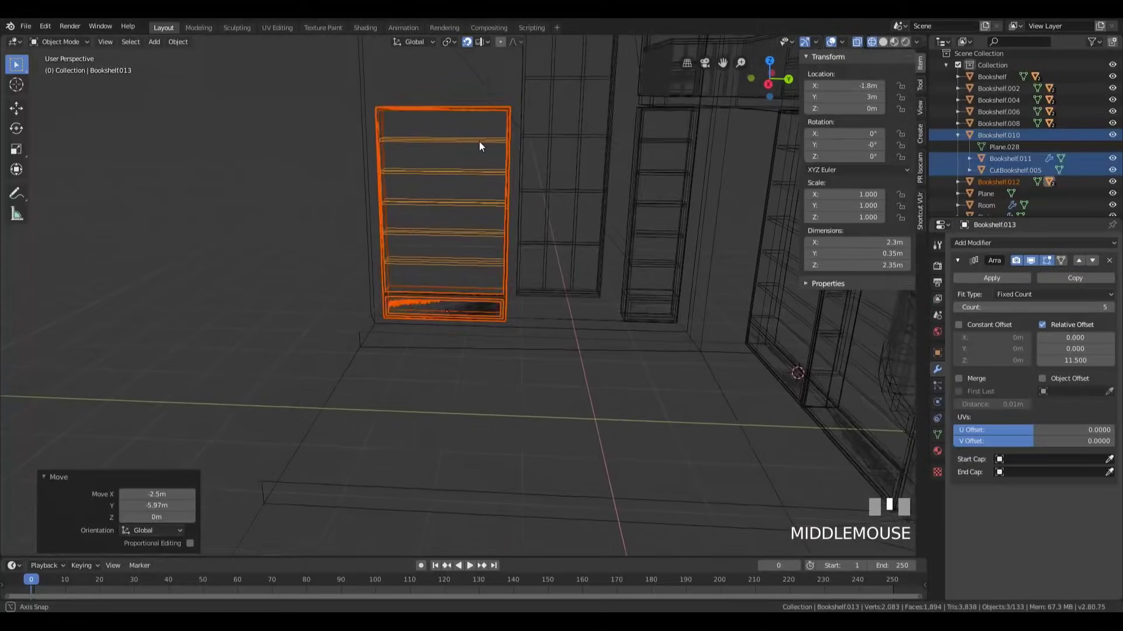
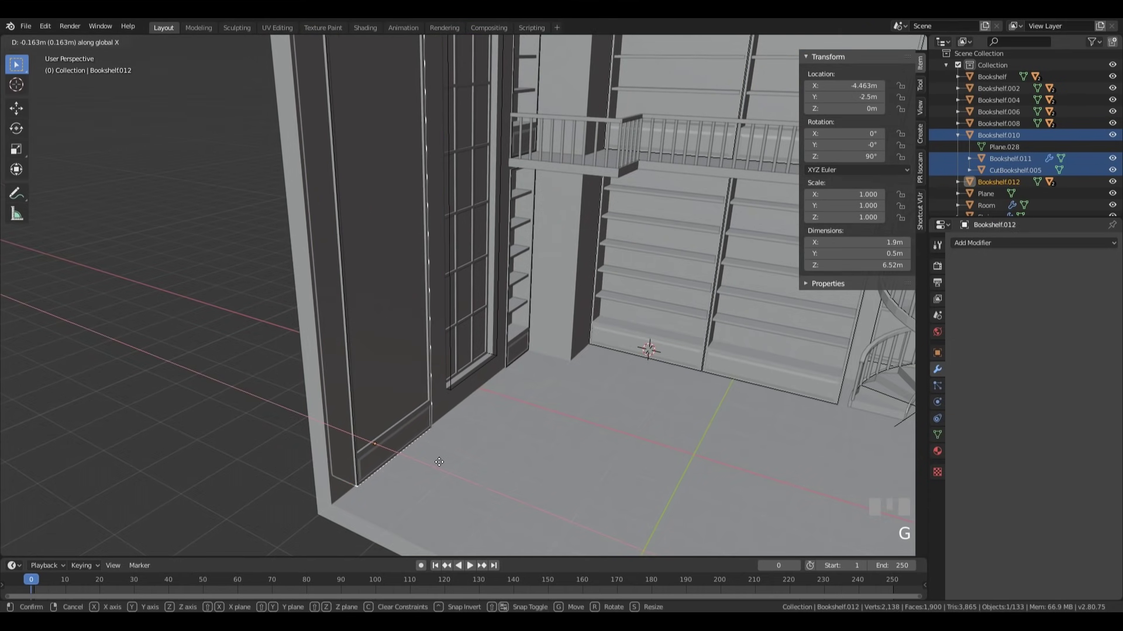
- Select the room to confirm Boolean.008 recesses CutBookshelf.006 into the side wall
left_click(221, 331)
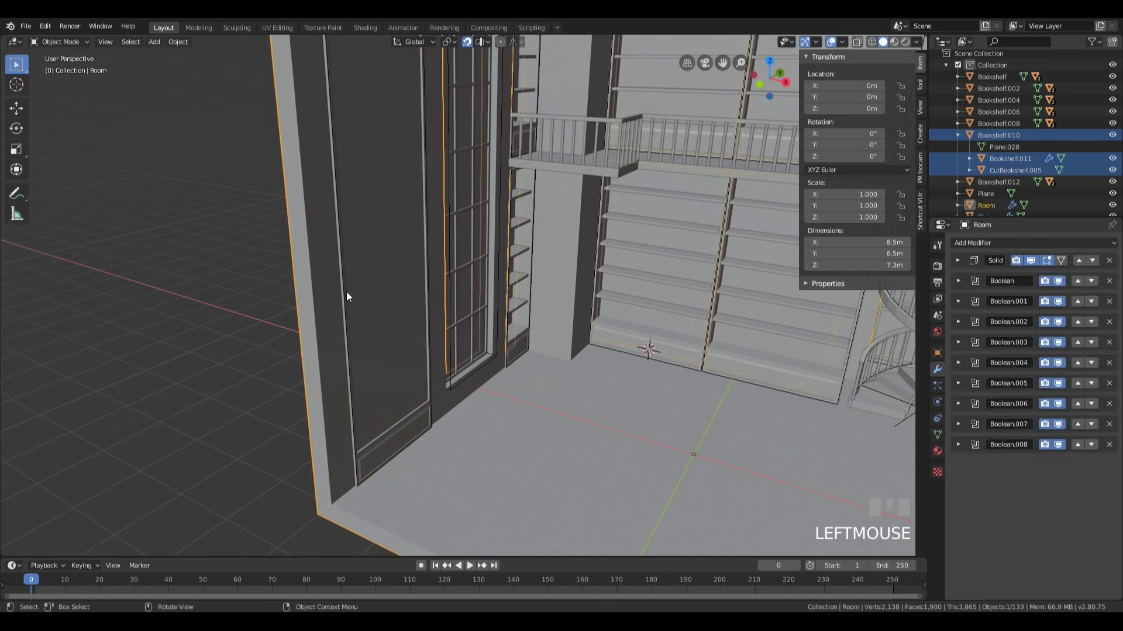
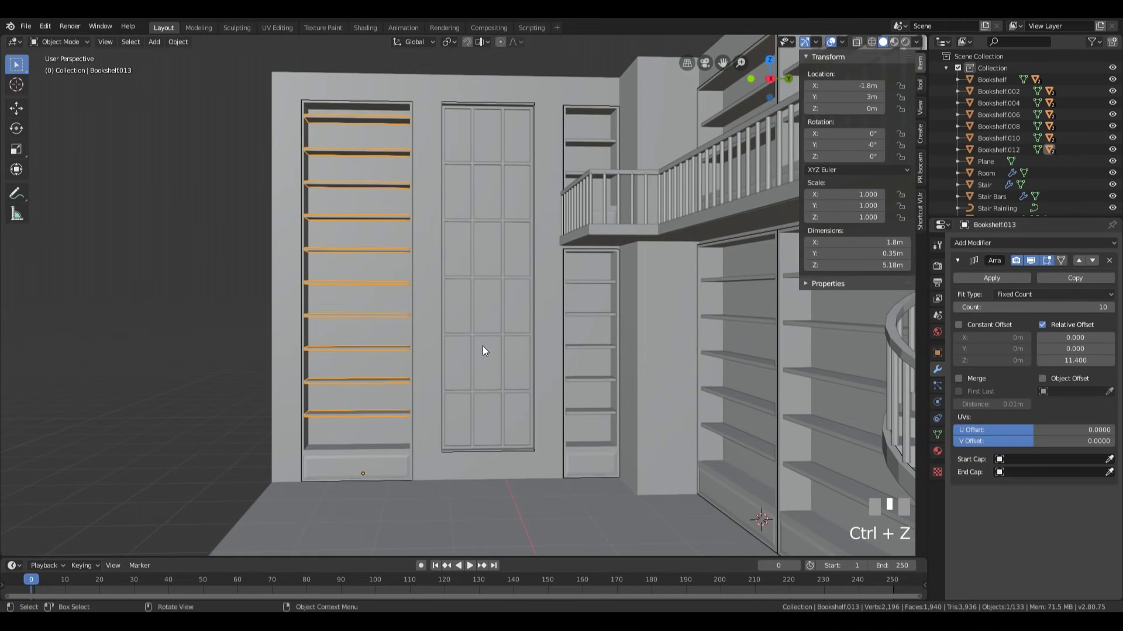
- Frame the whole room and select the window object after adding the Boolean.009 cut
middle_click(137, 313)
scroll("down", 3)
middle_click(554, 394)
left_click_drag(522, 403, 383, 185)
left_click(383, 186)
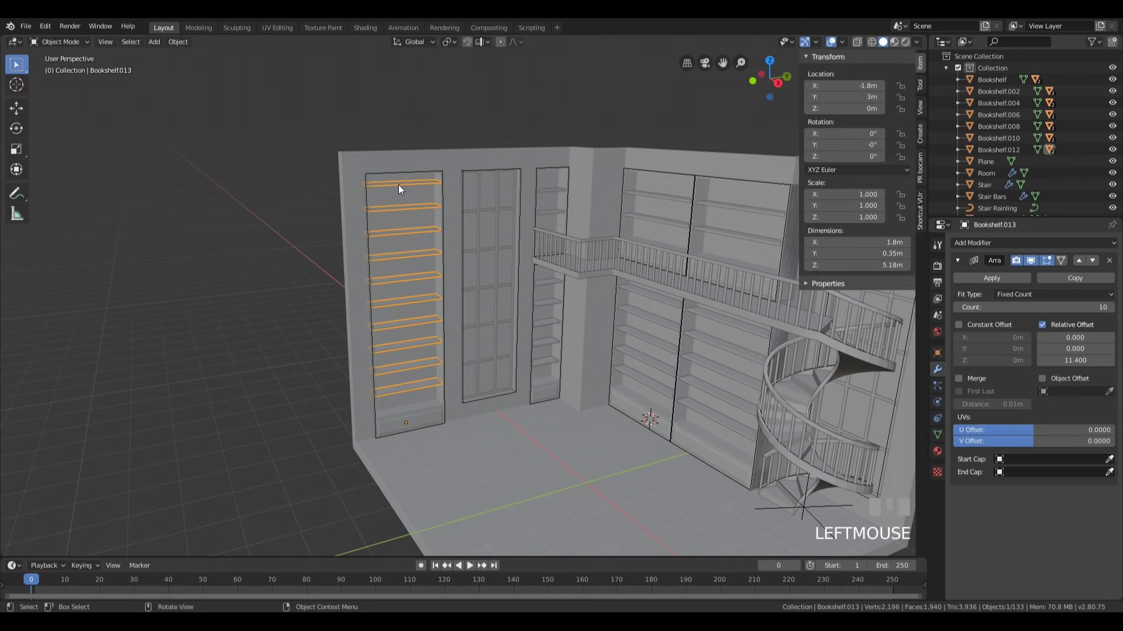
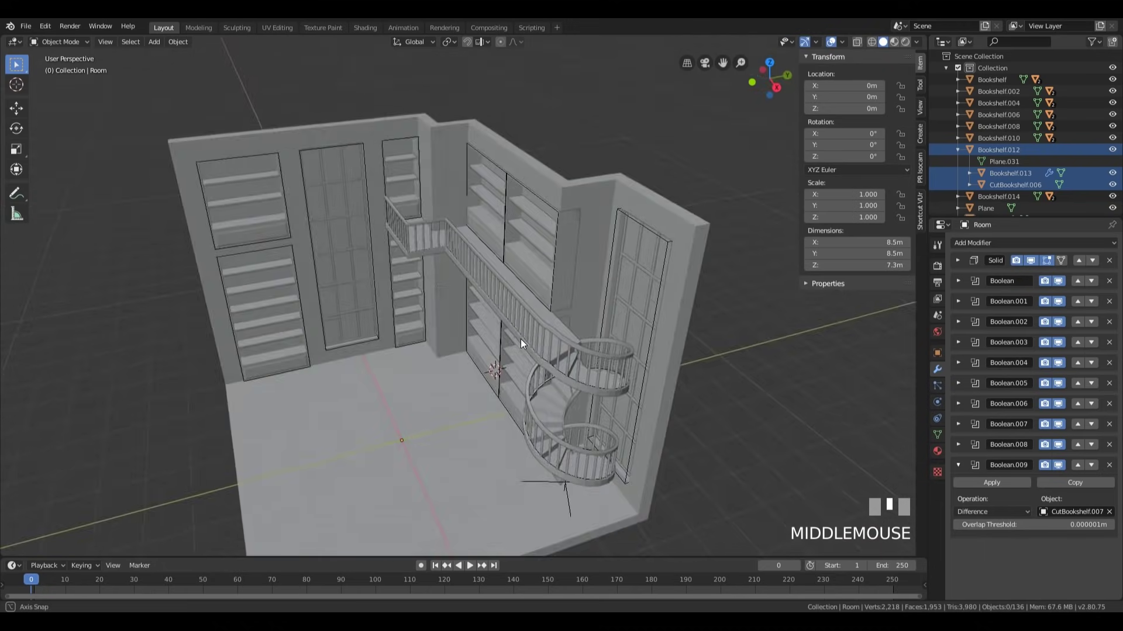
left_click(613, 202)
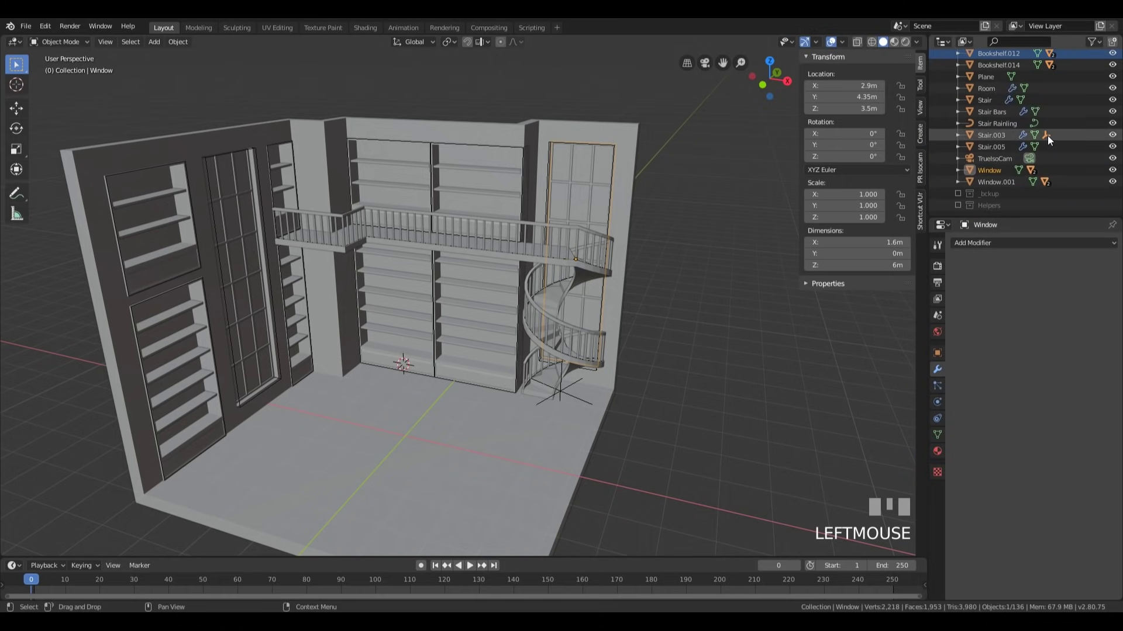
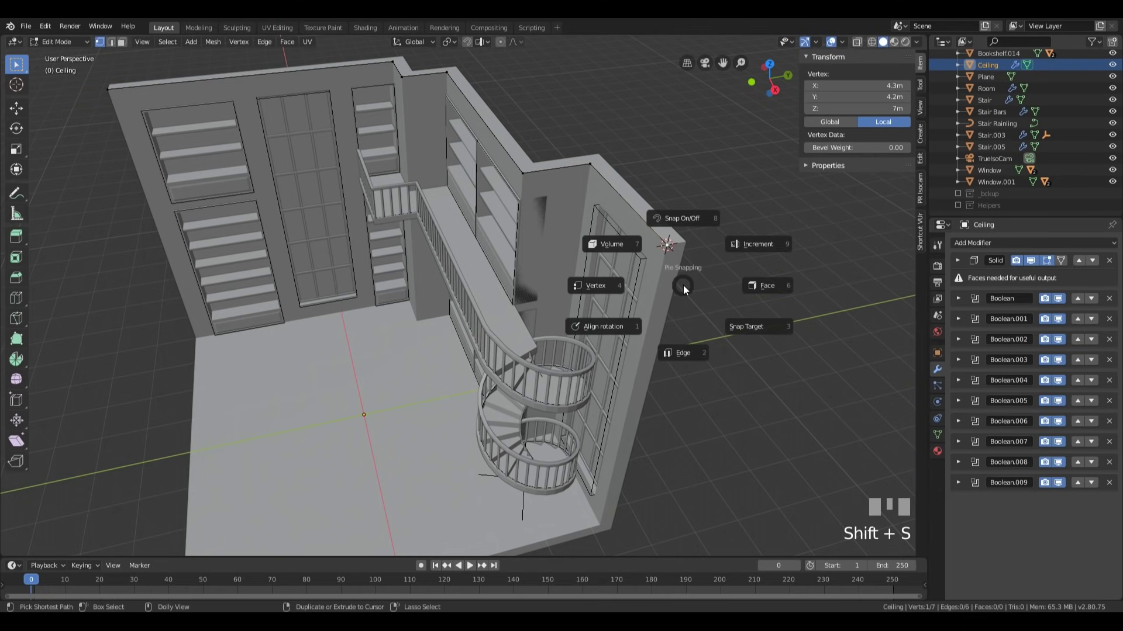
- Choose the snapping target for placing the Ceiling vertex at the wall corner
key("ctrl+shift+Tab")
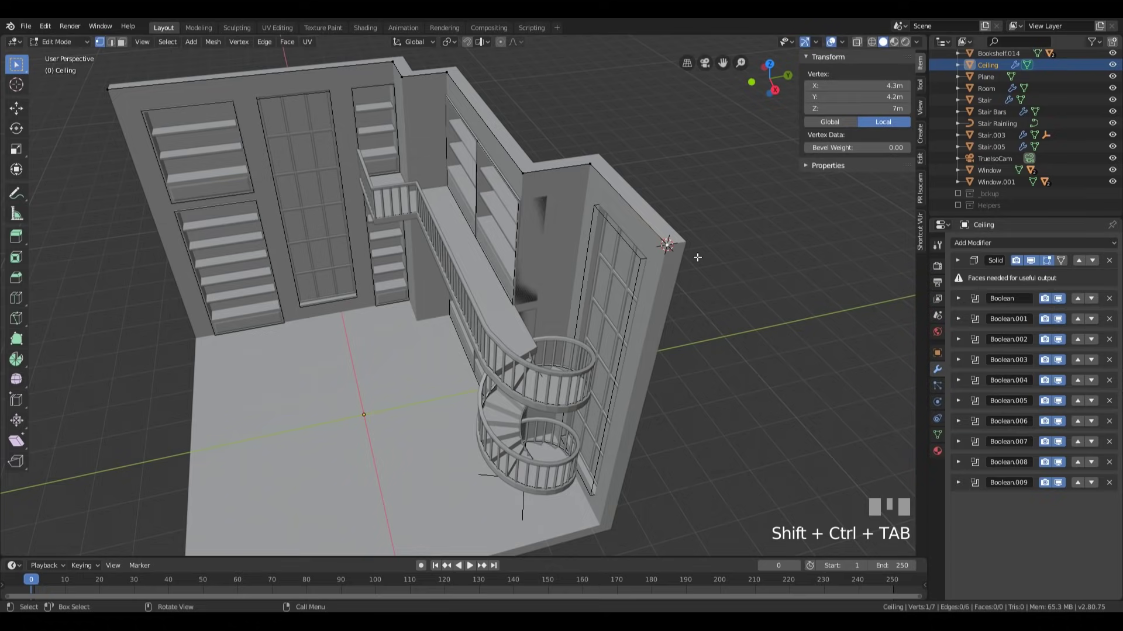
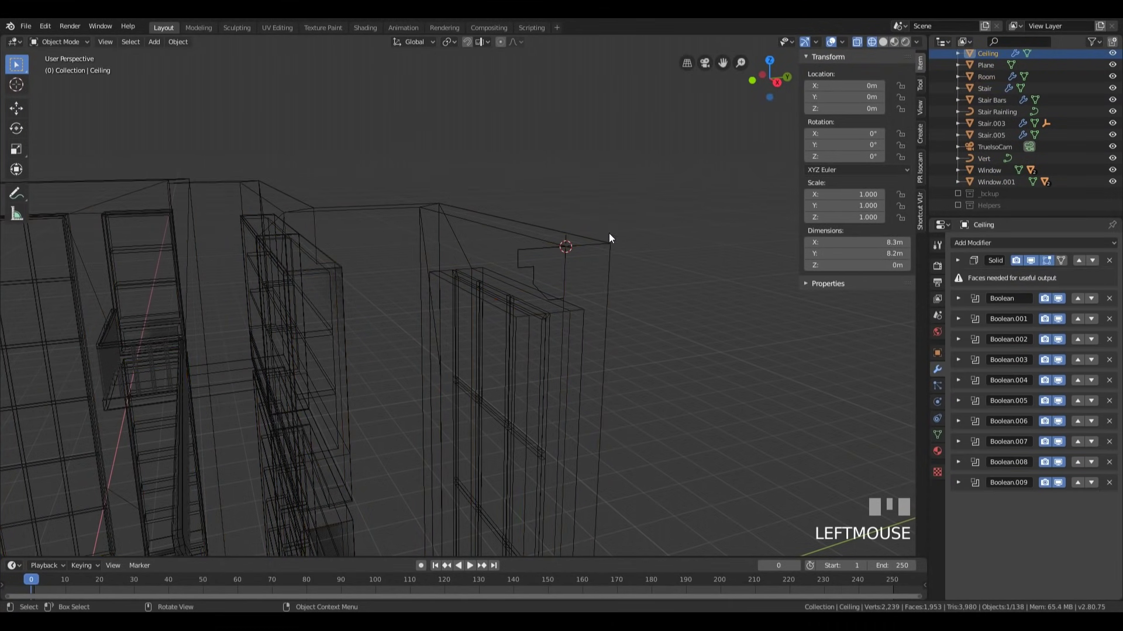
- Convert the Ceiling outline and the stepped Vert profile into curve objects
key("Tab")
key("a")
key("Tab")
key("q")
left_click(521, 236)
- Rename Vert to CeilingProfile and assign it as the Ceiling curve's Bevel Object
scroll("down", 3)
left_click_drag(528, 272, 494, 311)
key("z")
left_click(494, 311)
left_click_drag(988, 167, 486, 288)
- Rotate the CeilingProfile points a quarter turn around Y so the molding sweeps correctly along the wall tops
key("Return")
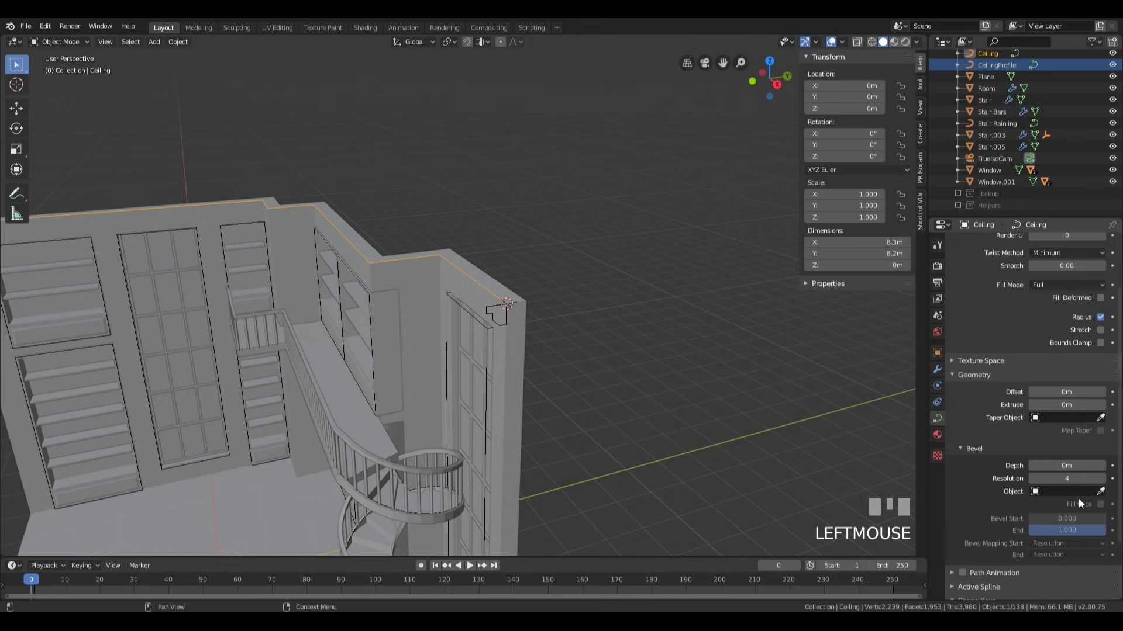
left_click(1021, 373)
left_click_drag(588, 273, 524, 340)
key("g")
key("Escape")
left_click(524, 340)
key("Tab")
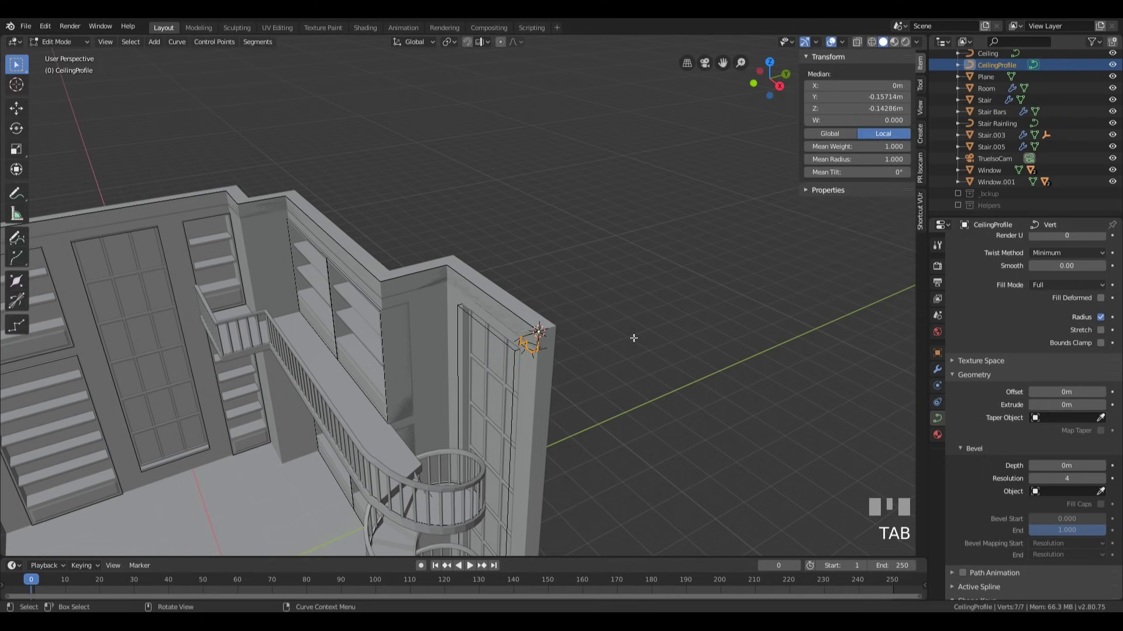
key("r")
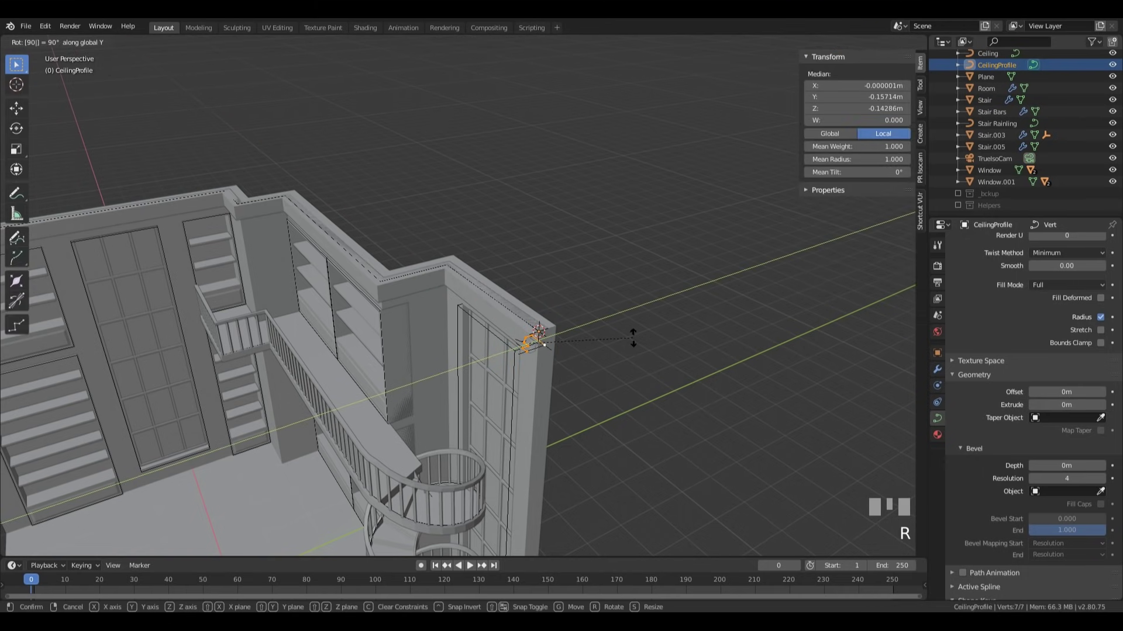
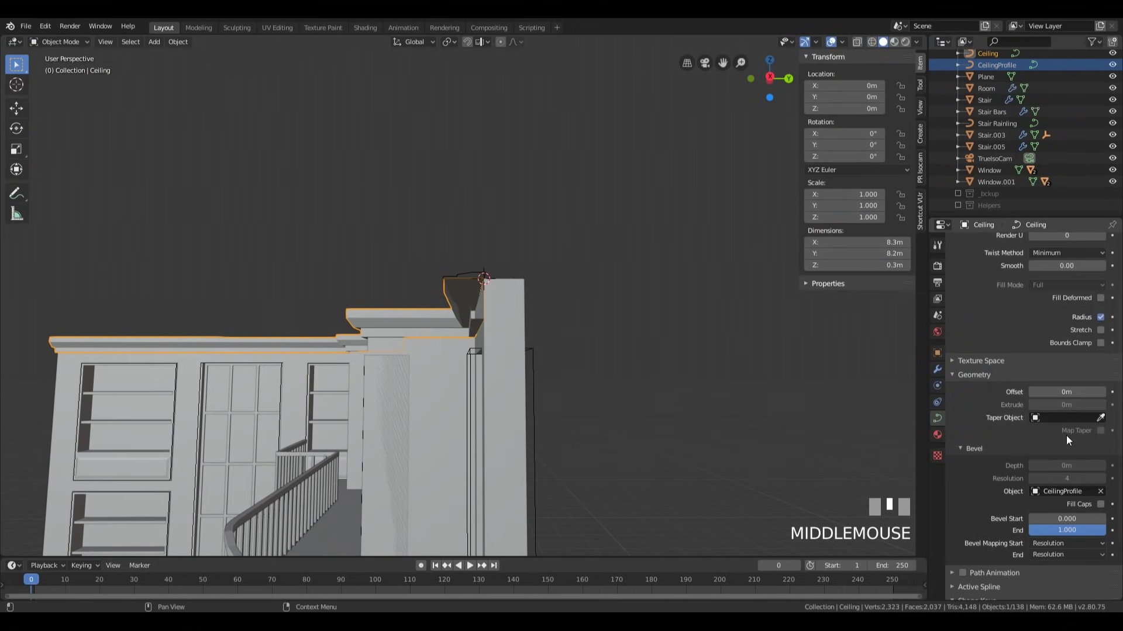
- Adjust the Ceiling curve's geometry settings while checking the molding in local view
left_click(1102, 511)
left_click_drag(355, 316, 547, 309)
scroll("down", 3)
key("KP_Divide")
scroll("up", 3)
scroll("down", 3)
key("KP_Divide")
left_click(547, 308)
- Frame the whole library room in the viewport and select the Room object
left_click_drag(435, 277, 571, 468)
scroll("down", 3)
scroll("down", 3)
left_click(572, 468)
key("KP_Decimal")
middle_click(592, 446)
left_click(786, 453)
left_click_drag(741, 413, 258, 222)
left_click(257, 222)
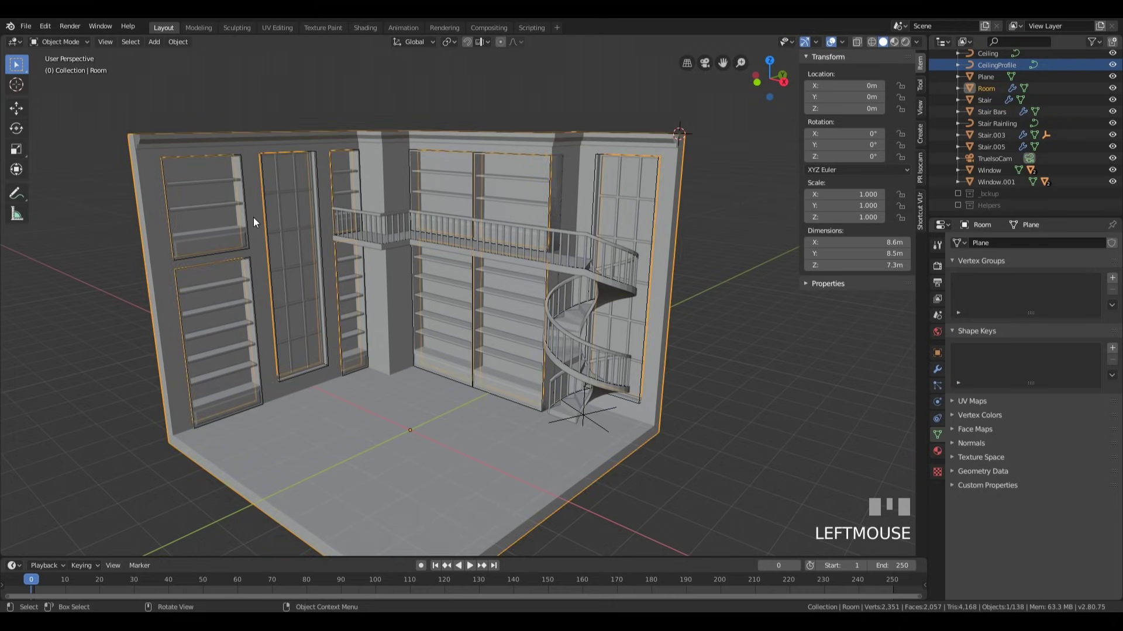
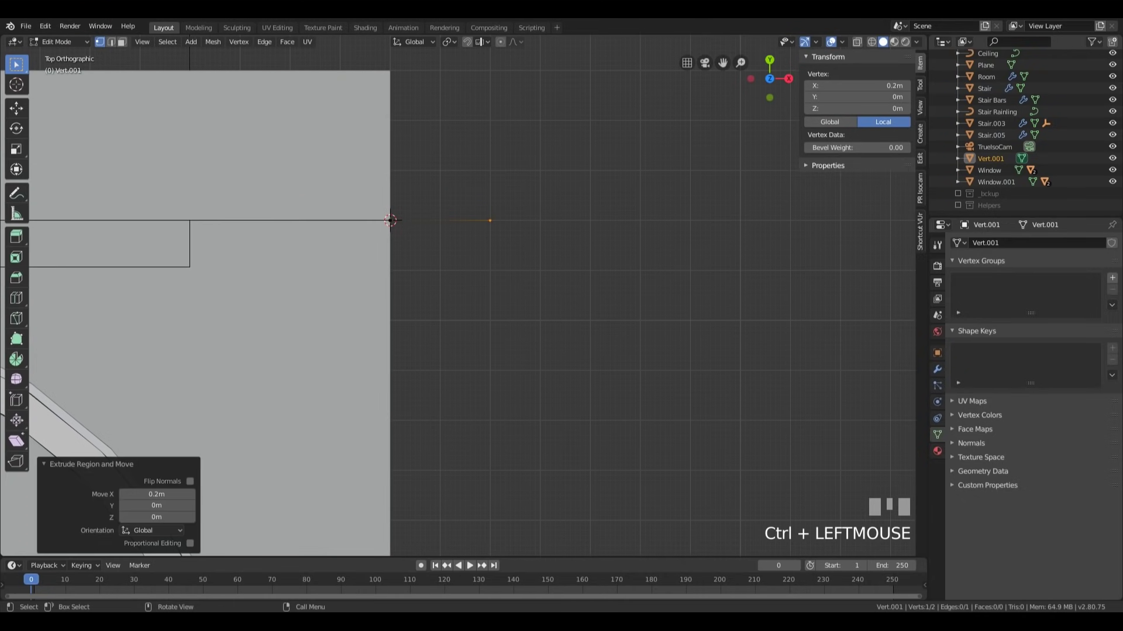
- Extrude the last vertex of the stepped Vert.001 profile, convert it to a curve and begin renaming it
key("e")
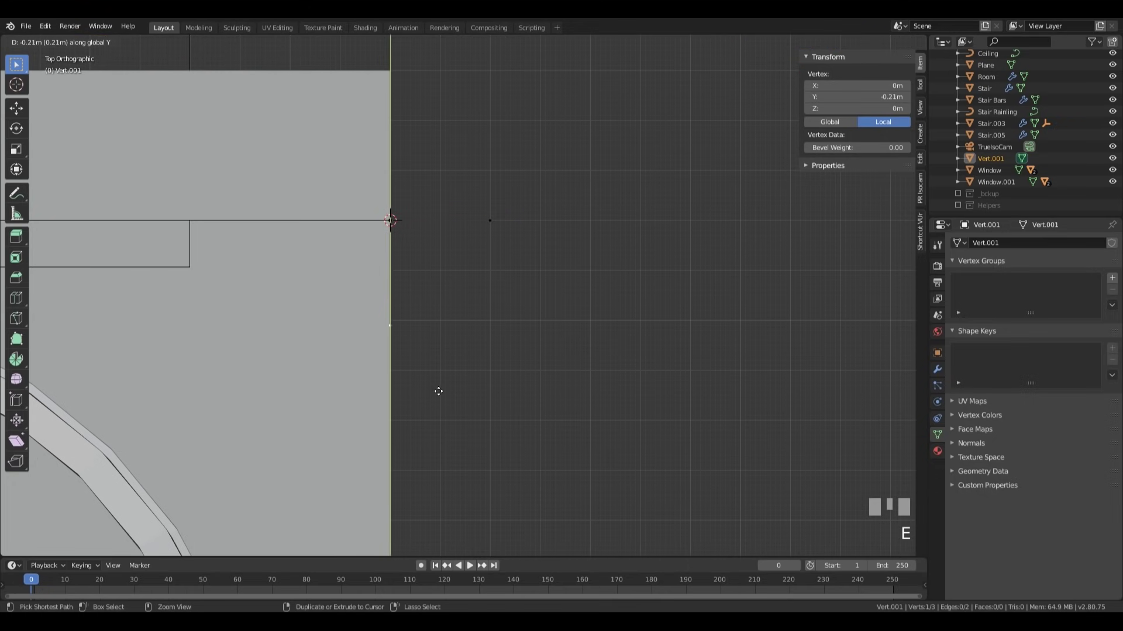
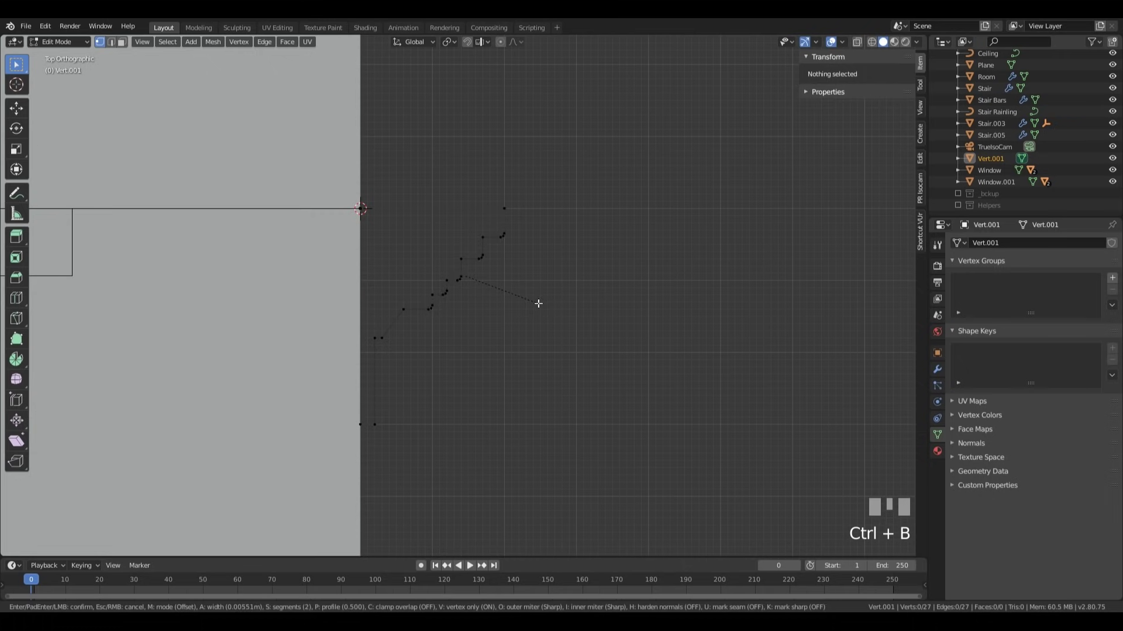
key("Tab")
key("q")
left_click(993, 164)
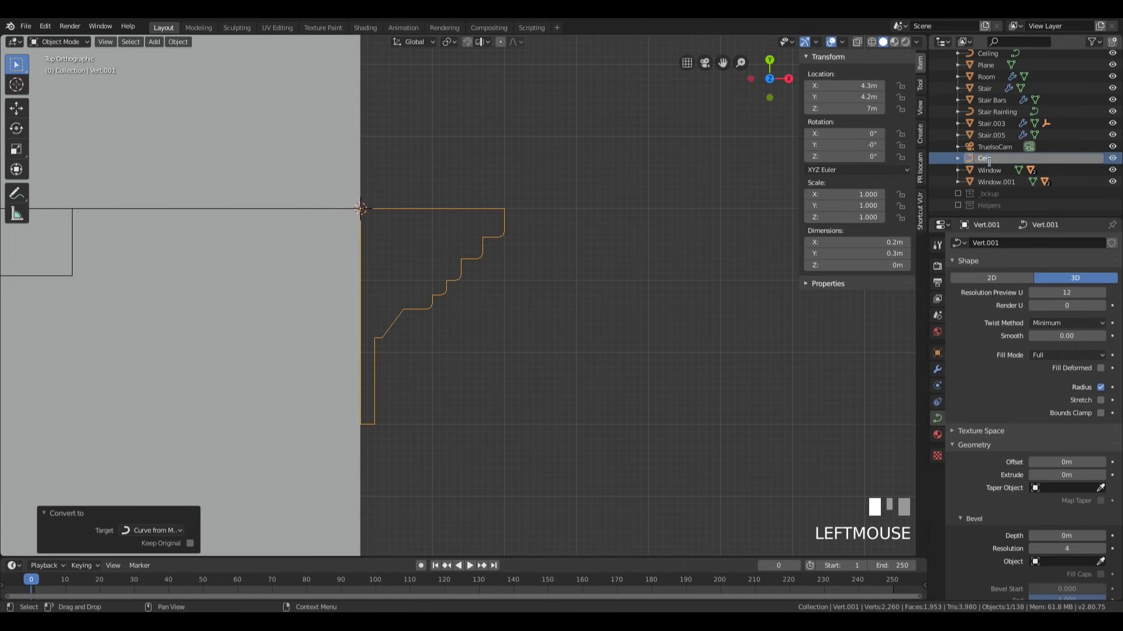
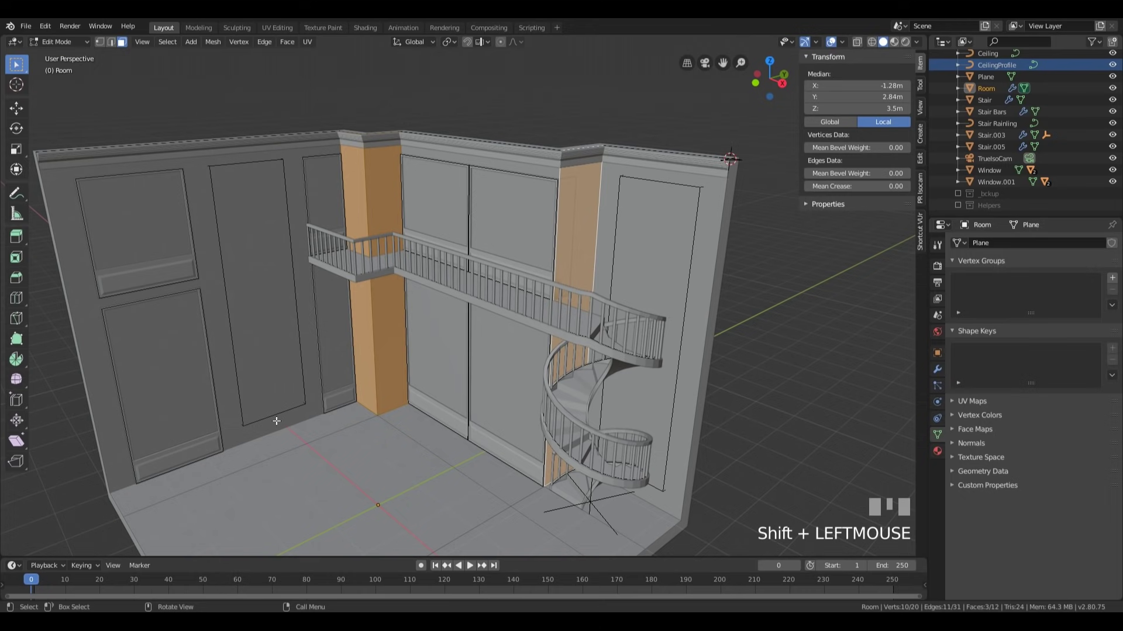
- Duplicate the room as Room.001 in place and remove its Boolean modifiers
key("shift+d")
key("Return")
key("p")
key("Tab")
left_click(590, 233)
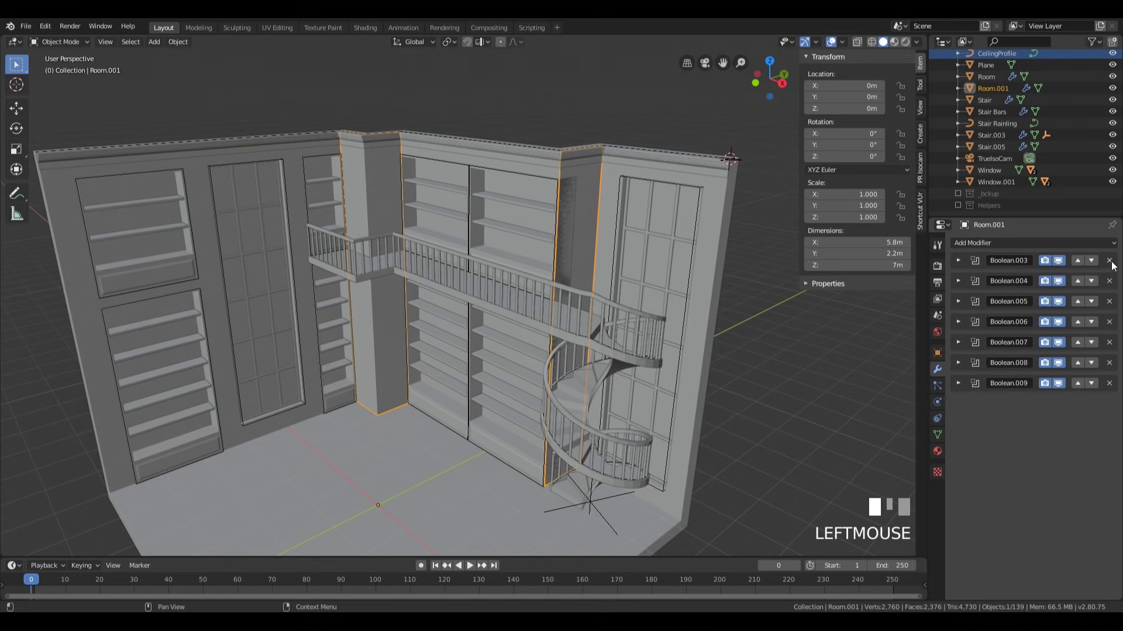
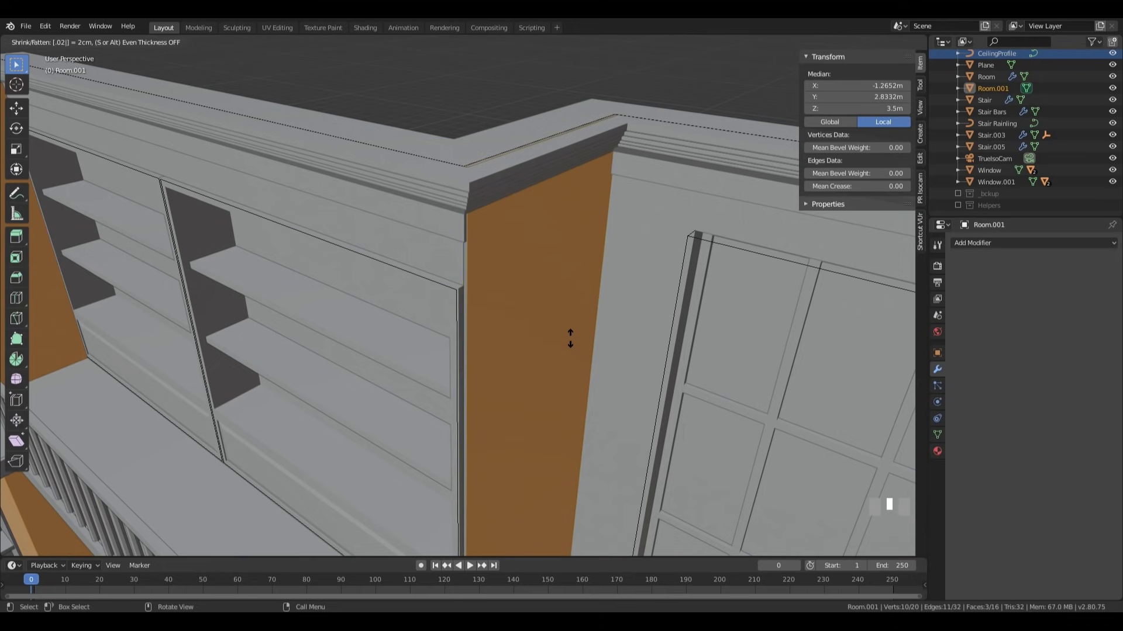
- Extrude the pillar faces 1 cm and inset each individually by 0.05 m to form framed panels
key("KP_Enter")
scroll("down", 3)
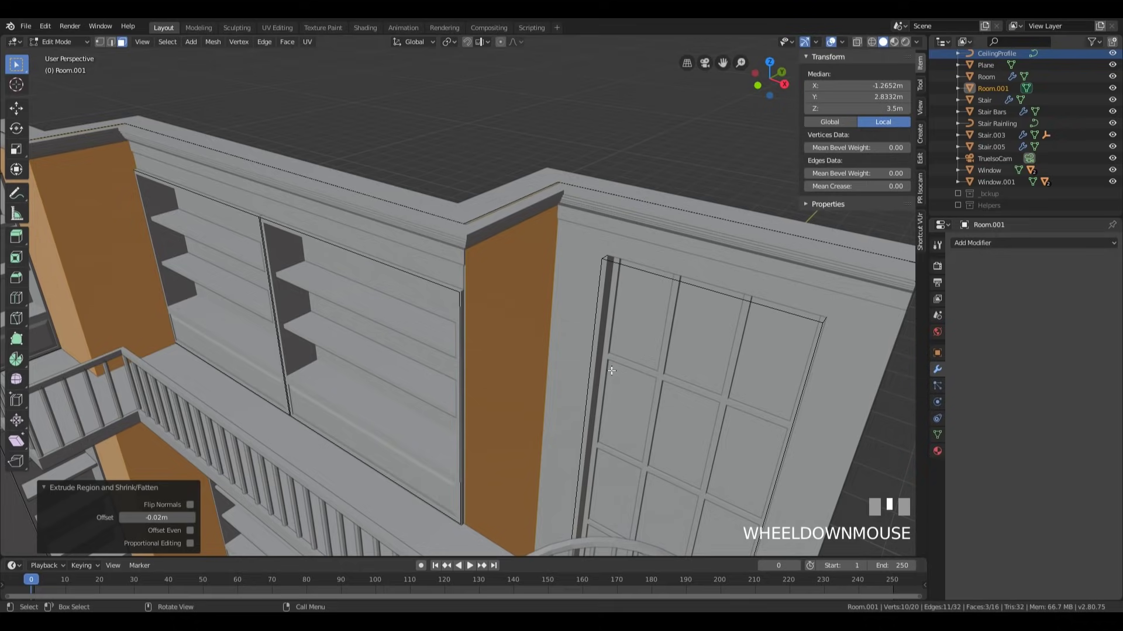
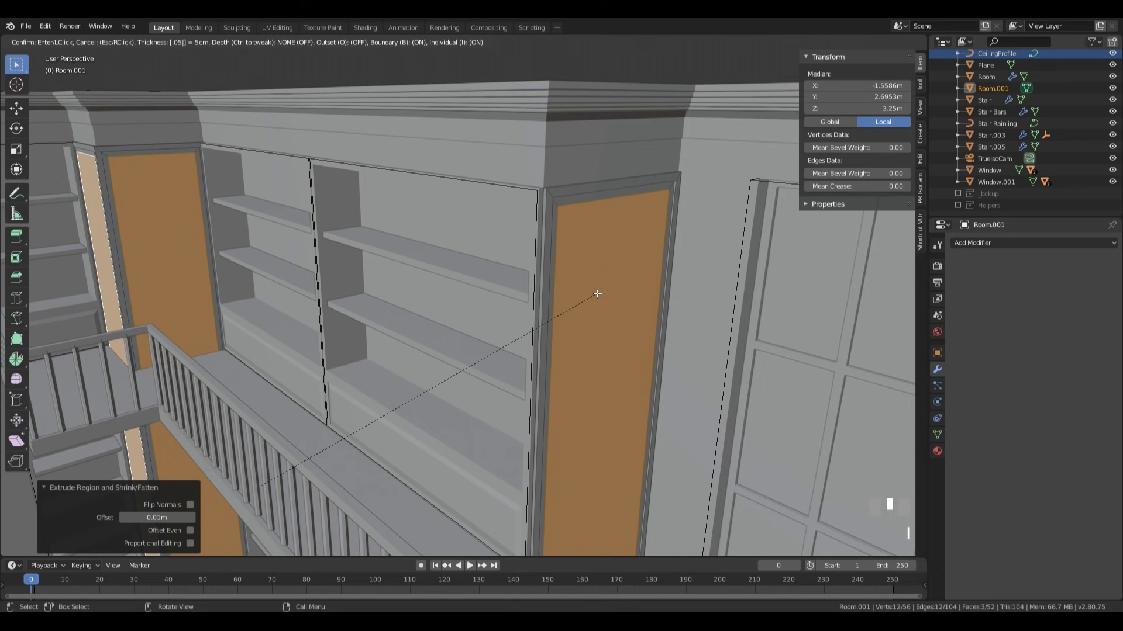
key("KP_Enter")
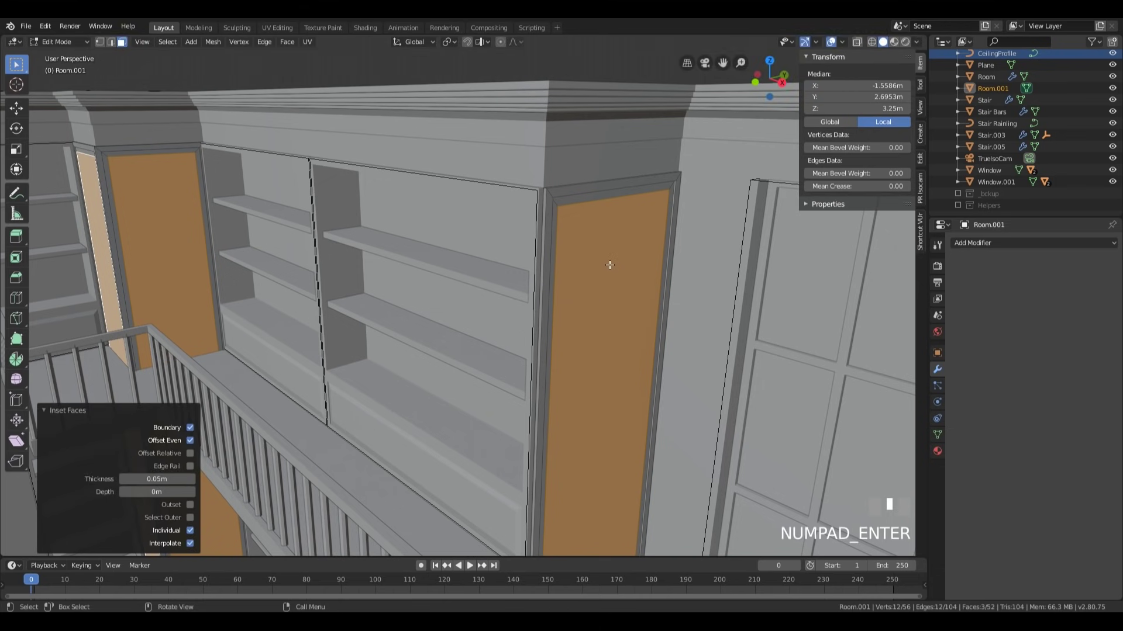
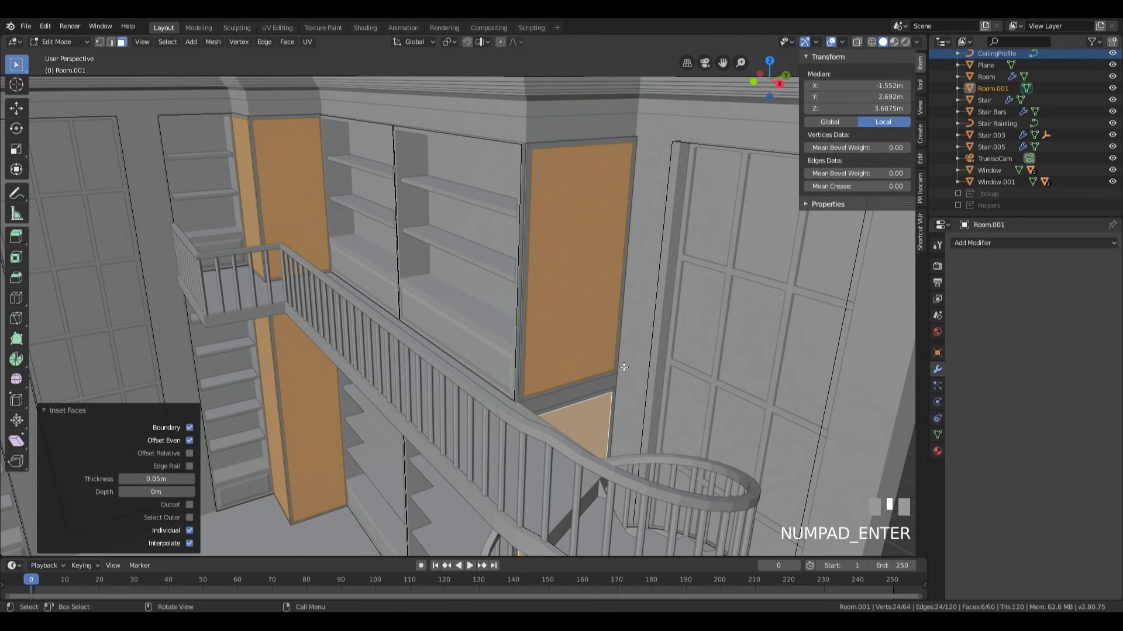
- Push the inset pillar panels 1 cm inward along their normals
key("alt+e")
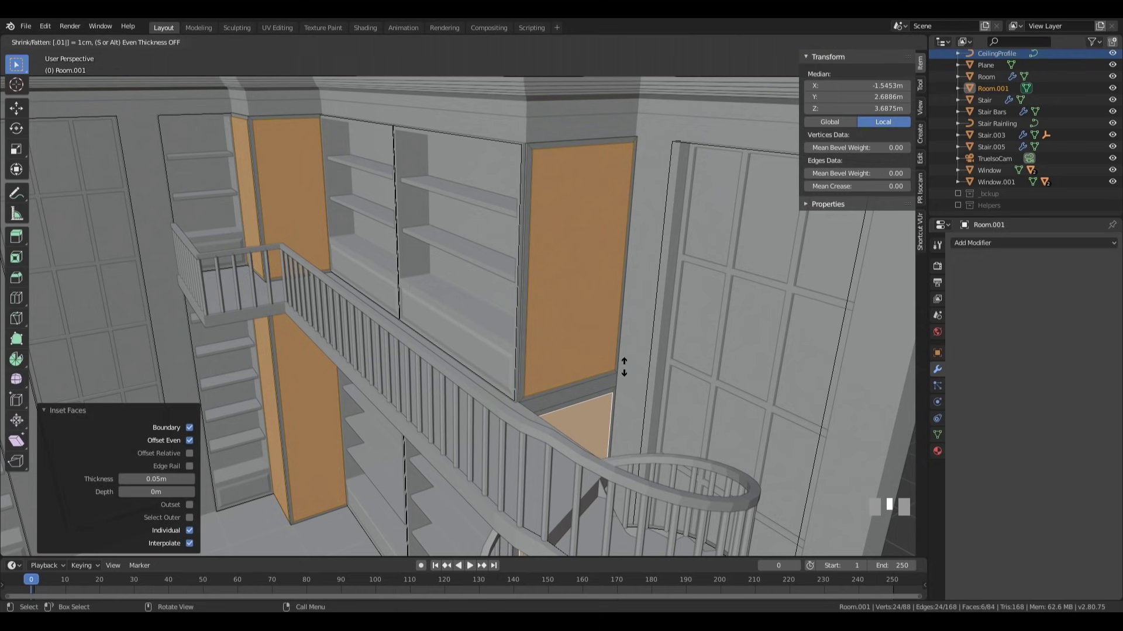
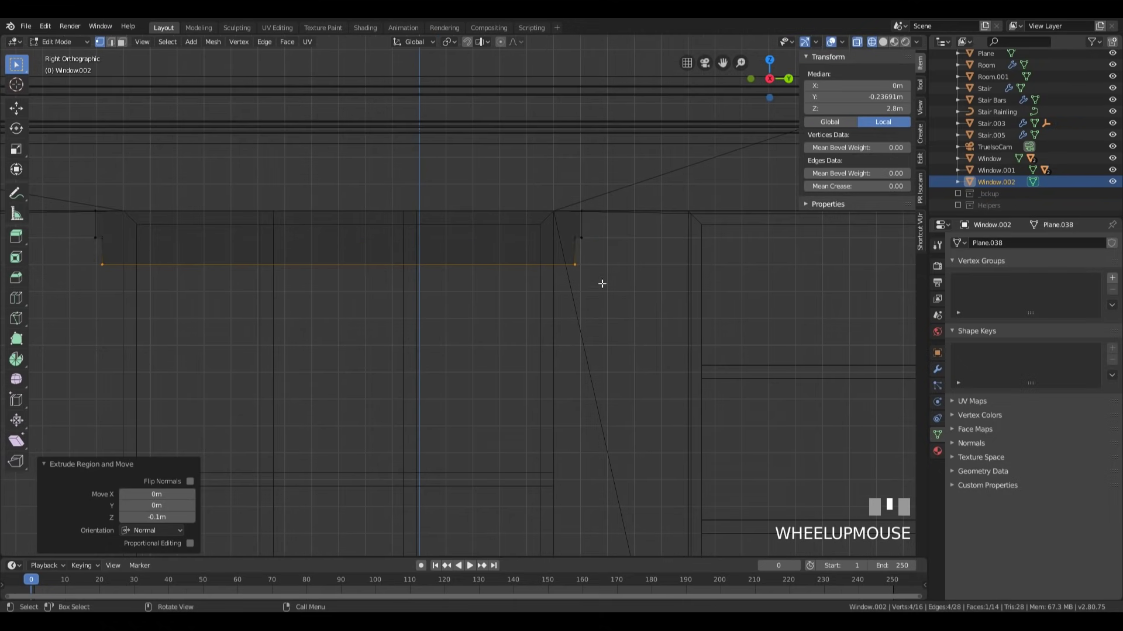
- Lower the Window.002 top trim strip 2.5 cm and give it an individual 0.025 m inset, then extrude a step
key("ctrl+z")
key("e")
key("KP_Enter")
key("i")
key("KP_Enter")
key("e")
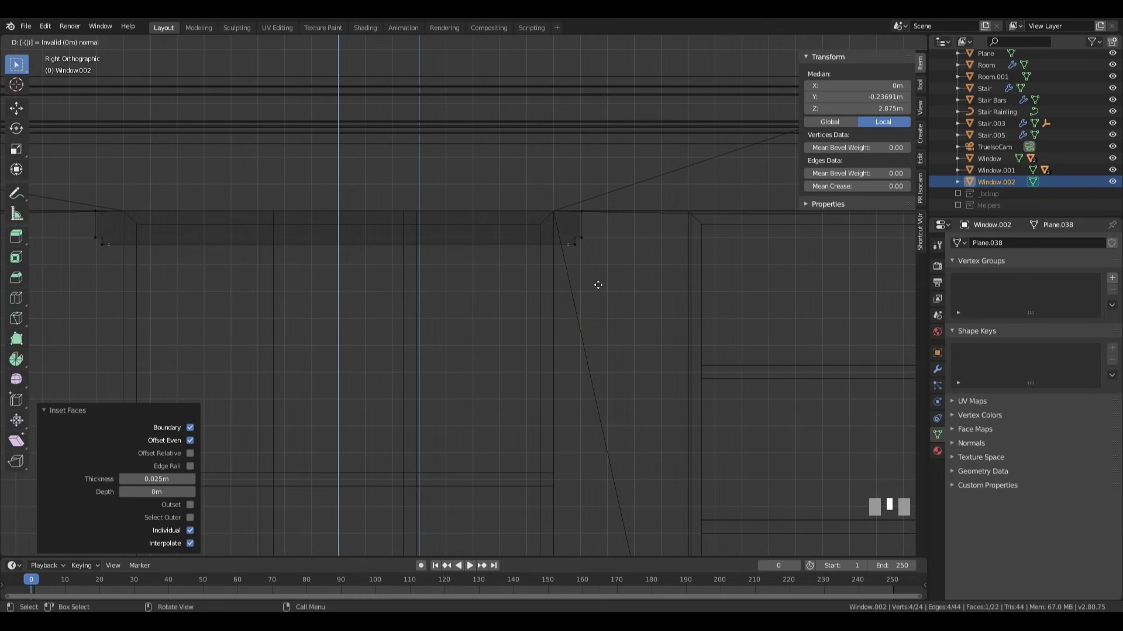
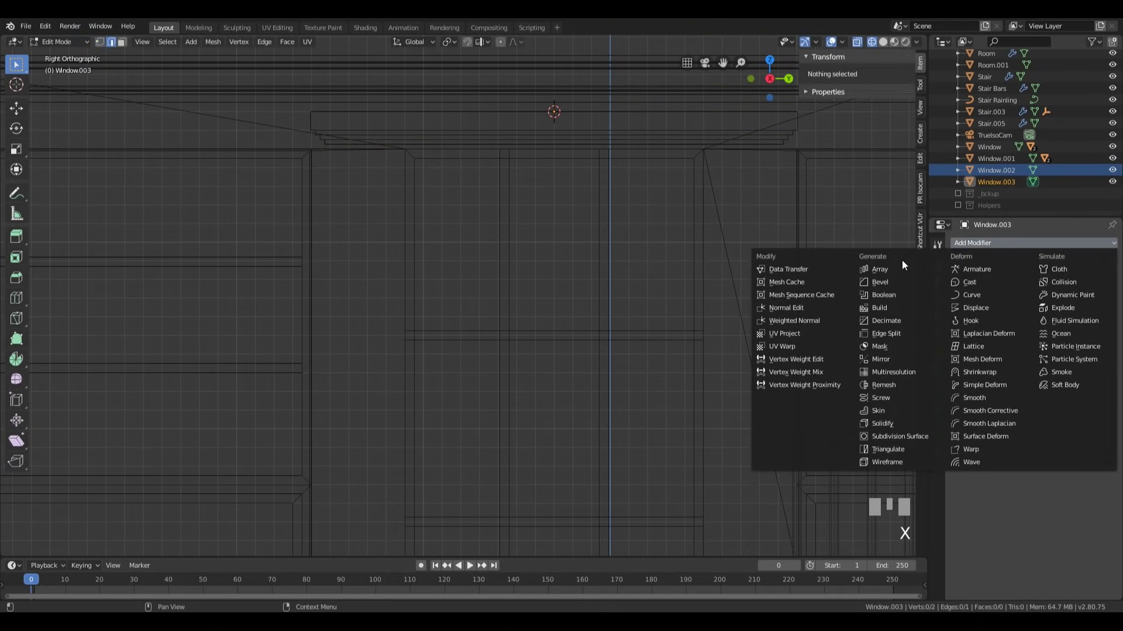
- Add a Y-axis Mirror modifier to Window.003 and frame its trim vertices in front ortho view
left_click(898, 360)
left_click(960, 322)
key("a")
key("KP_1")
key("z")
key("1")
key("KP_Decimal")
scroll("up", 3)
scroll("down", 3)
scroll("up", 3)
- Nudge the trim vertices along X, extrude the edge 6.5 m down and lower it slightly
key("g")
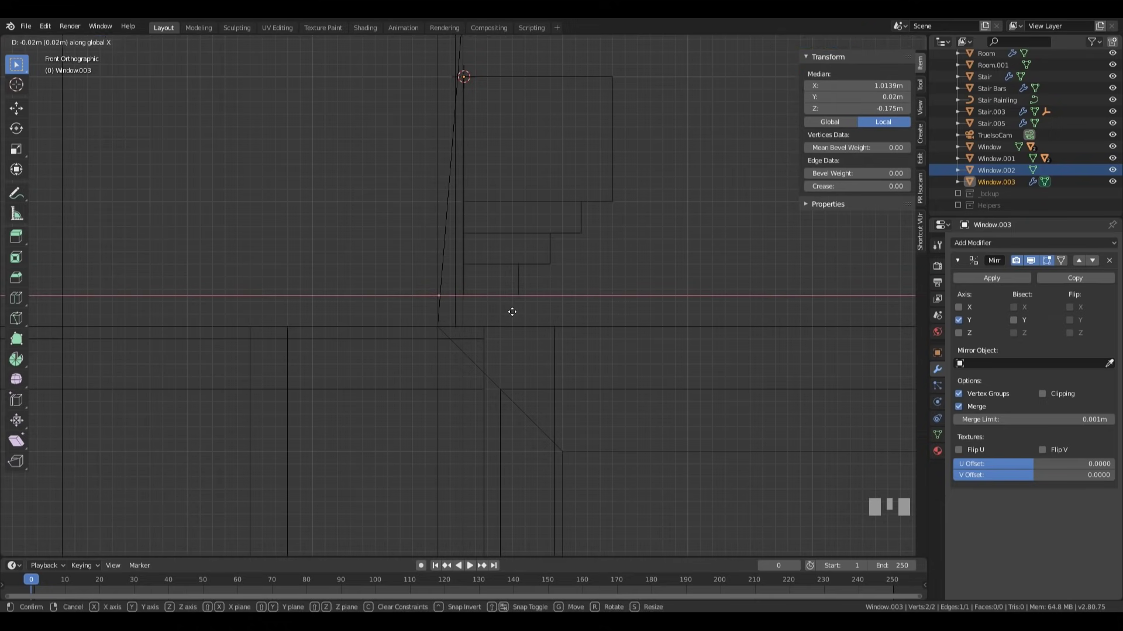
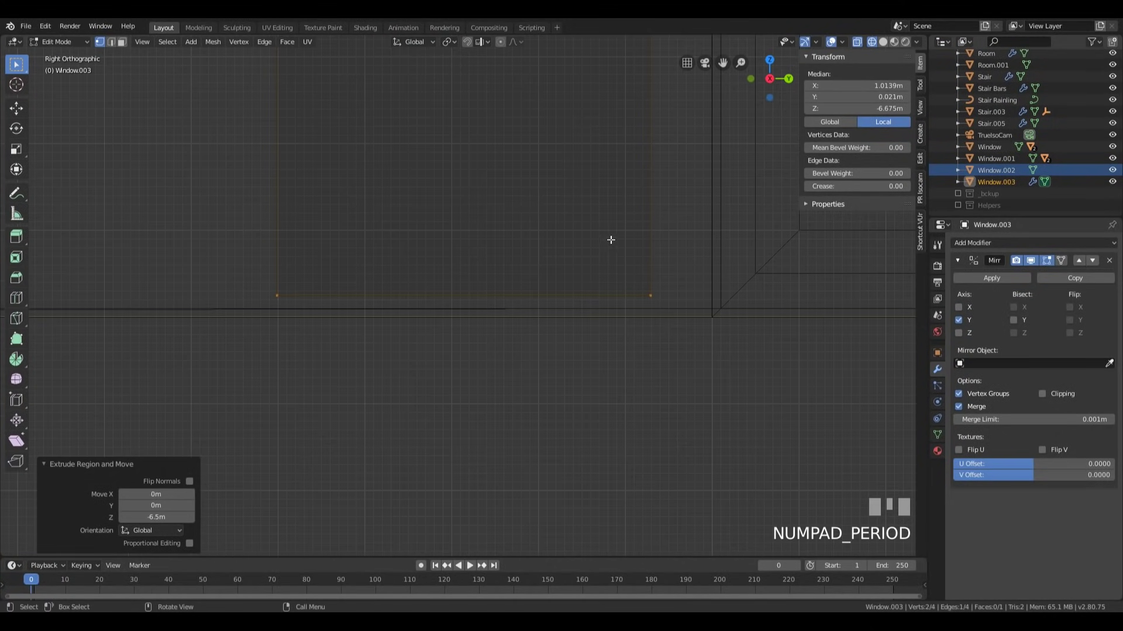
key("g")
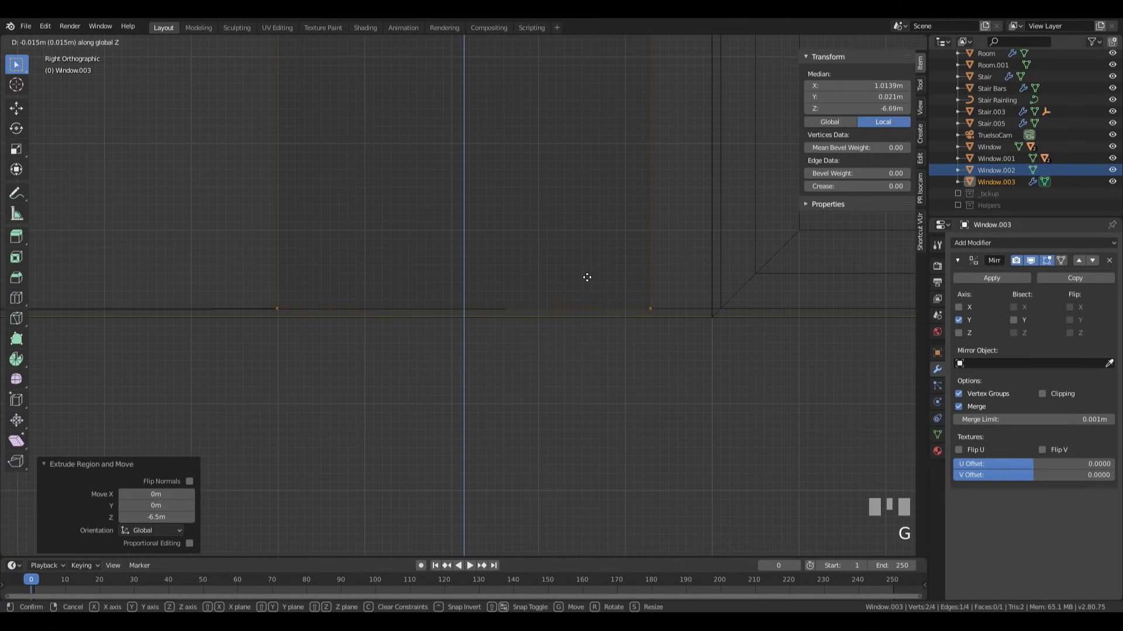